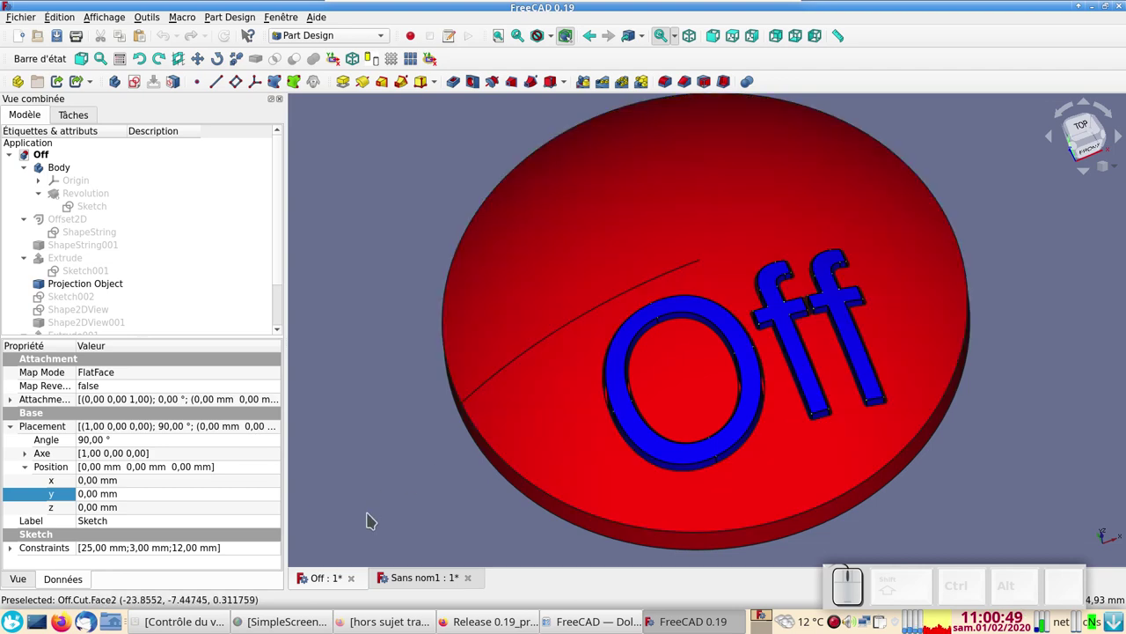
Switch to the 'Sans nom1' document and review its constrained arc profile sketch (25, 3, 12 mm), then close it
click(420, 576)
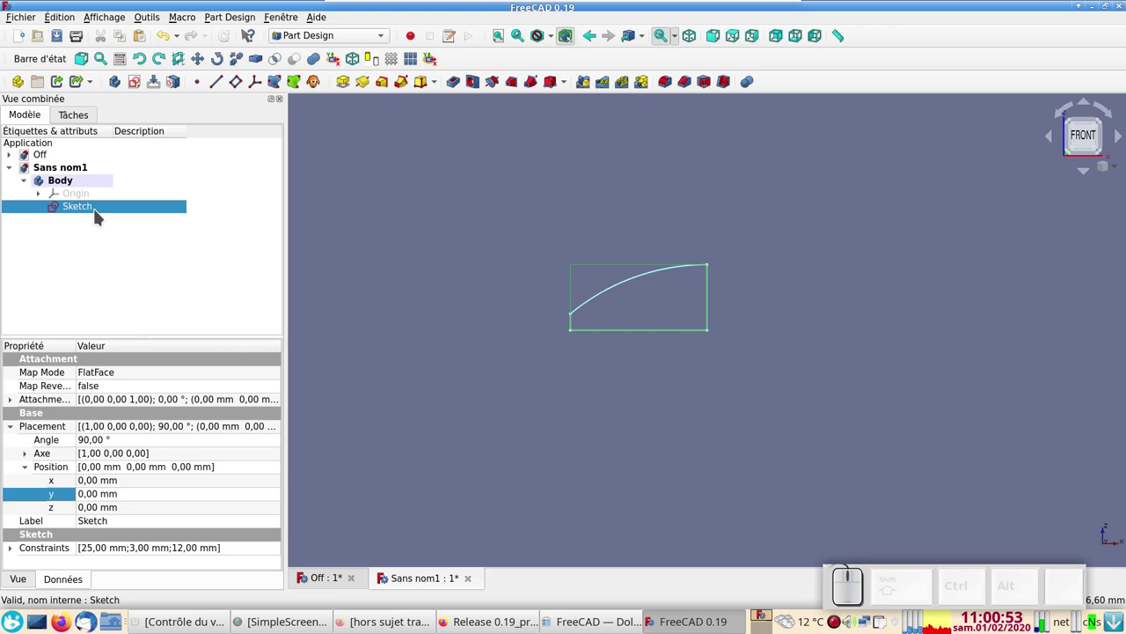
click(98, 216)
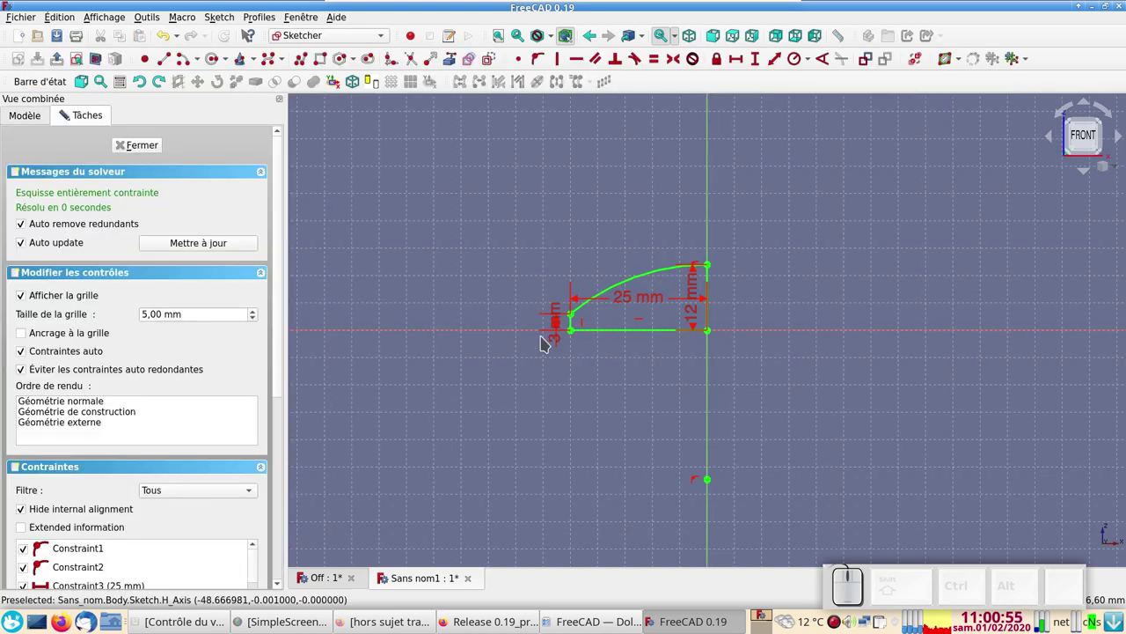
scroll(up, 3)
click(143, 144)
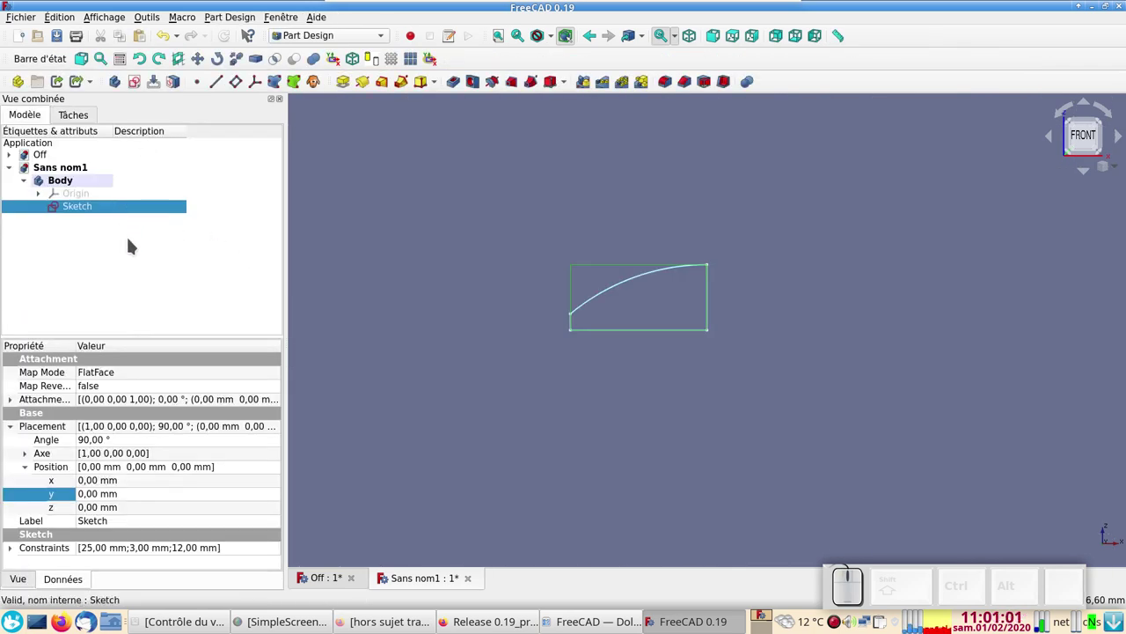
click(140, 211)
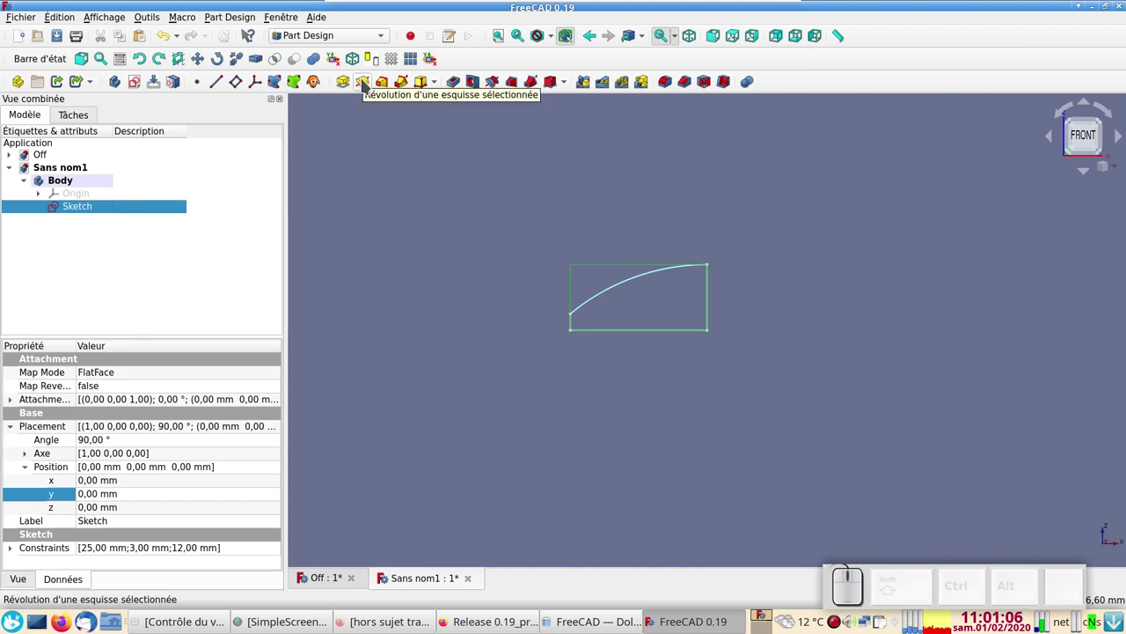
Revolve the profile sketch 360° about the vertical sketch axis into a solid dome, viewed from above
click(364, 82)
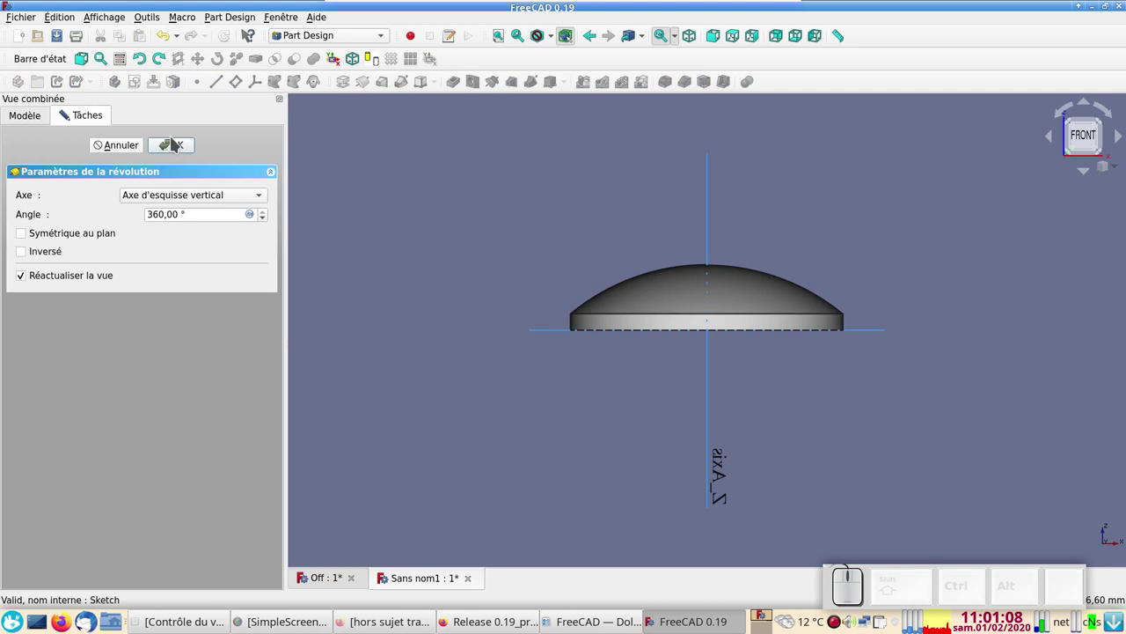
click(175, 141)
click(375, 267)
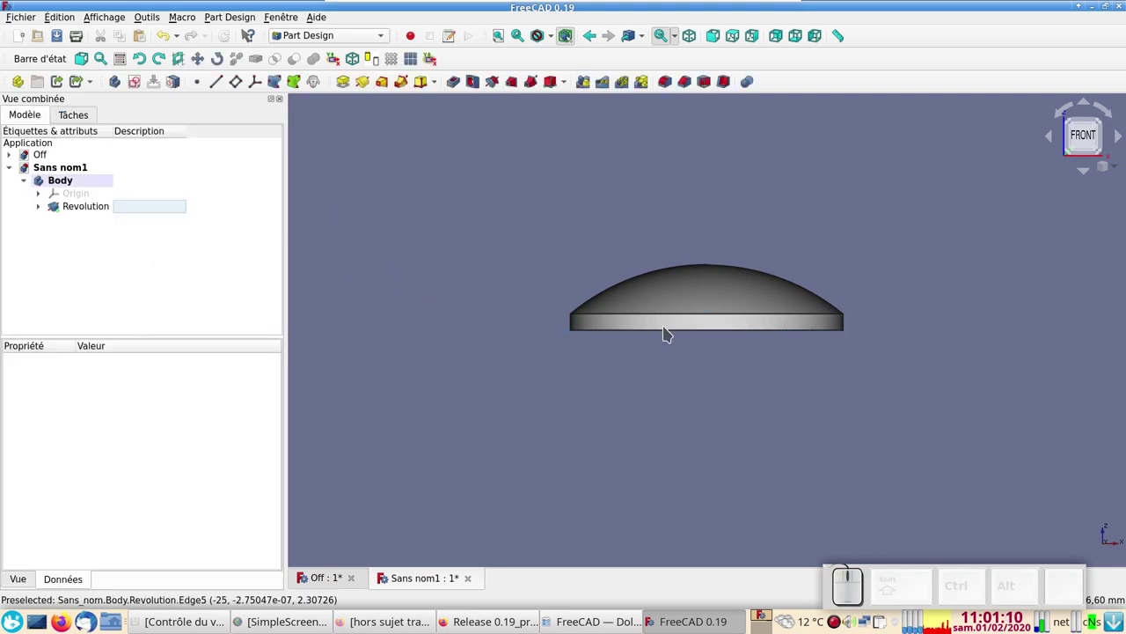
drag(879, 312, 890, 370)
key(KP_2)
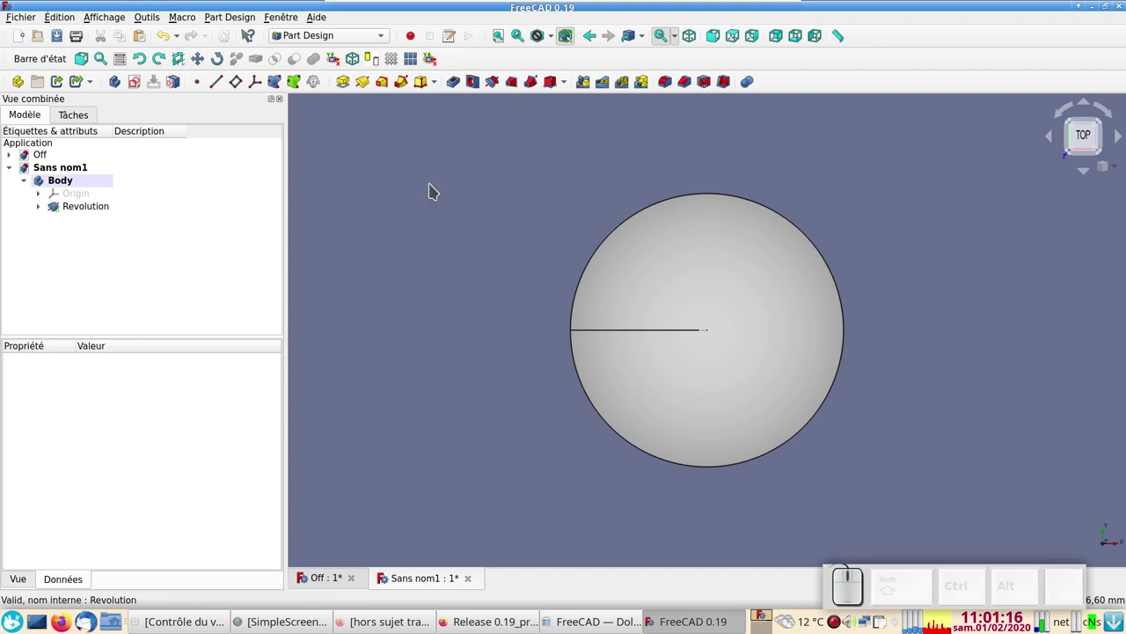
Switch to the Draft workbench
click(343, 35)
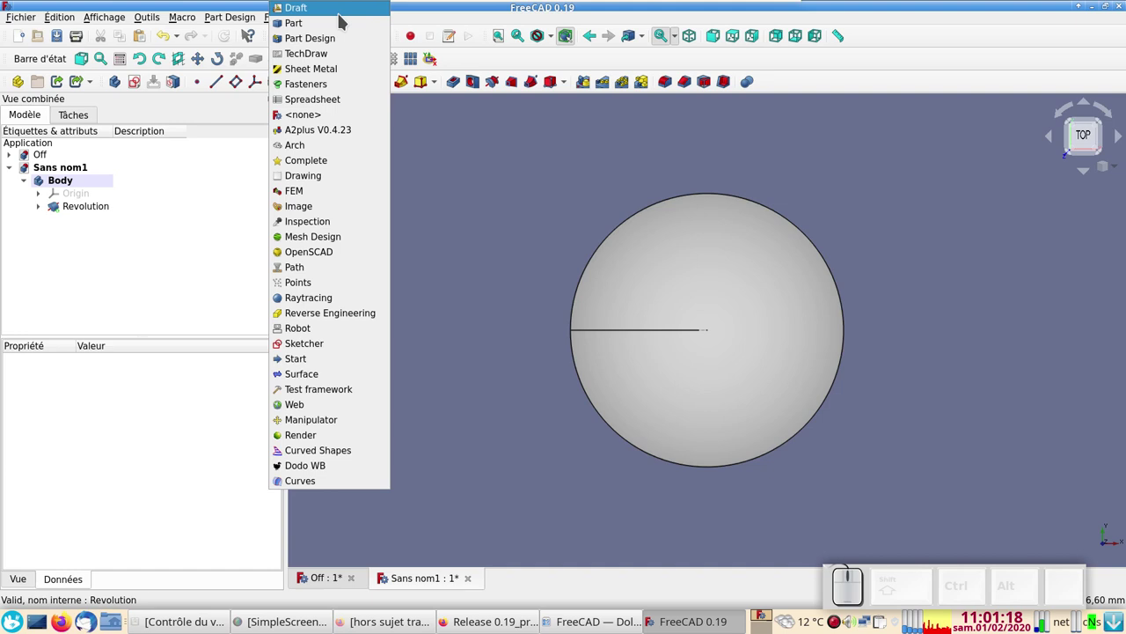
click(344, 18)
click(347, 27)
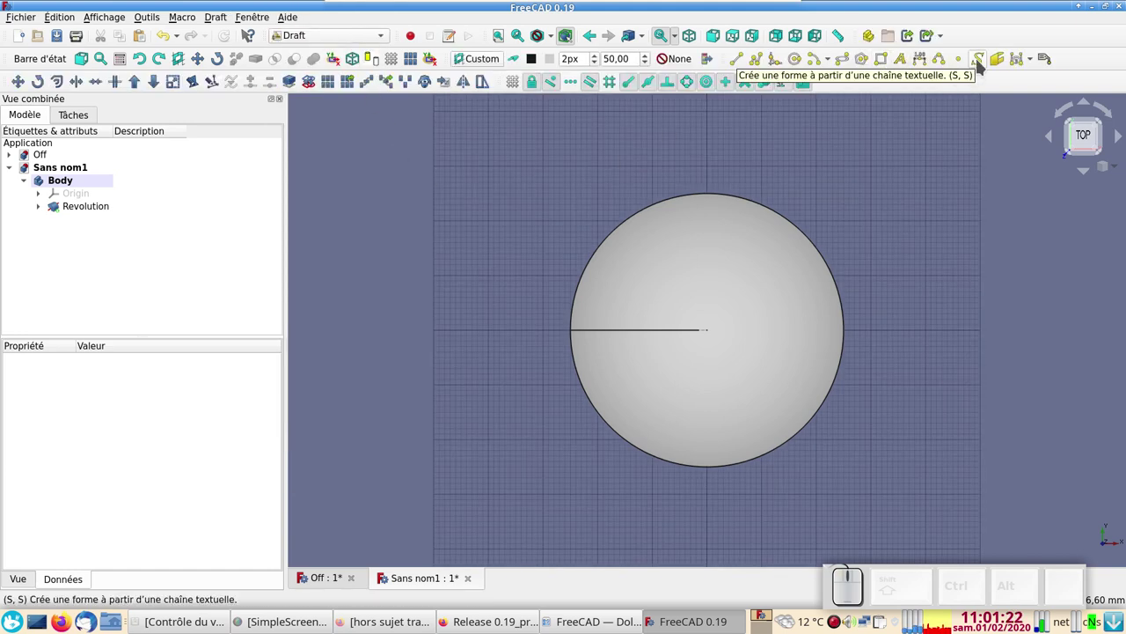
Set up a ShapeString reading 'Off' in the FreeSans.otf font with its anchor reset to the origin
click(981, 62)
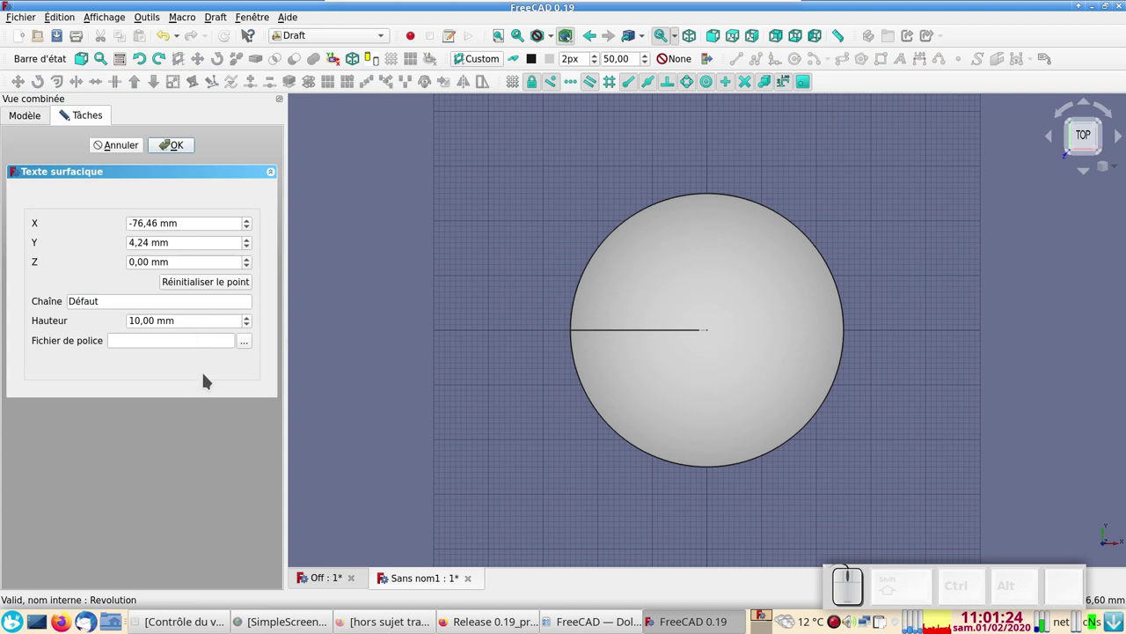
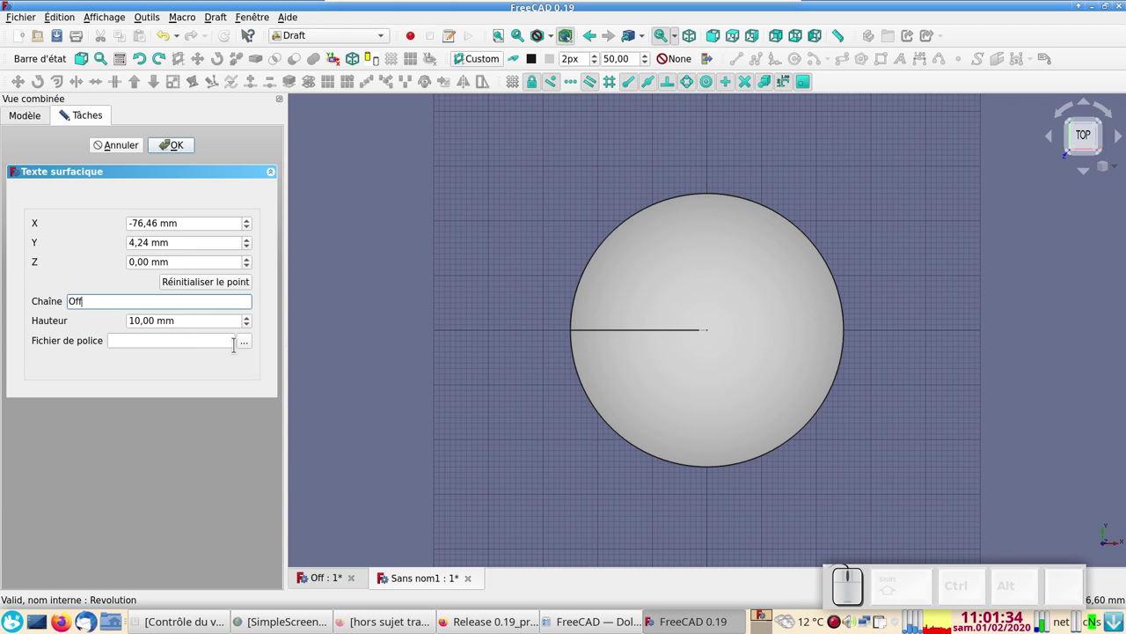
click(253, 344)
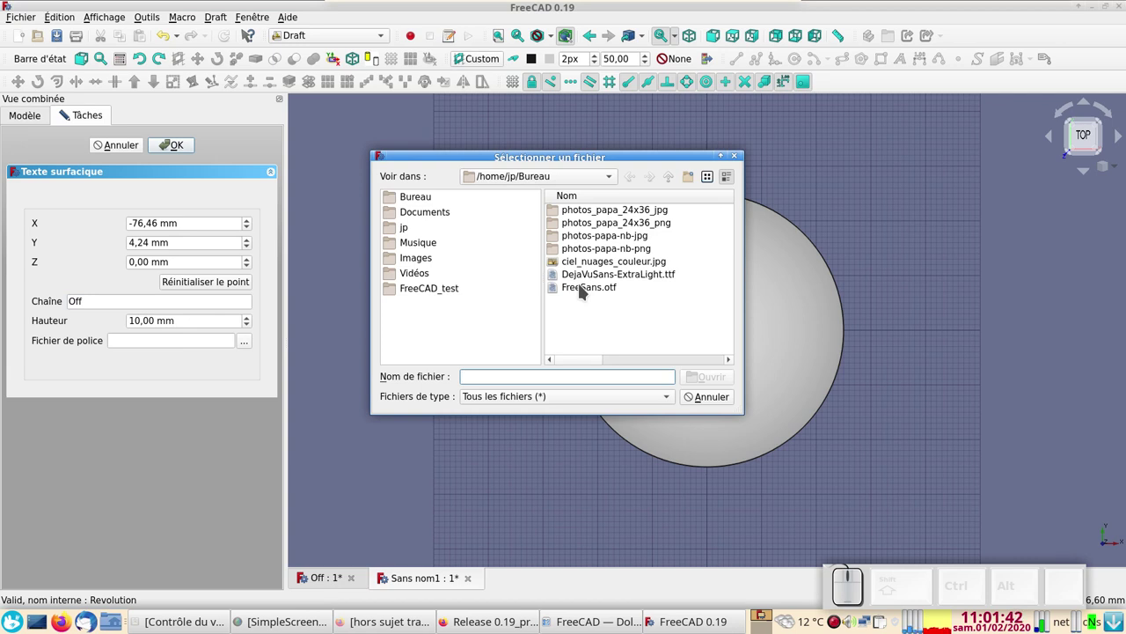
click(583, 289)
click(583, 288)
double_click(713, 376)
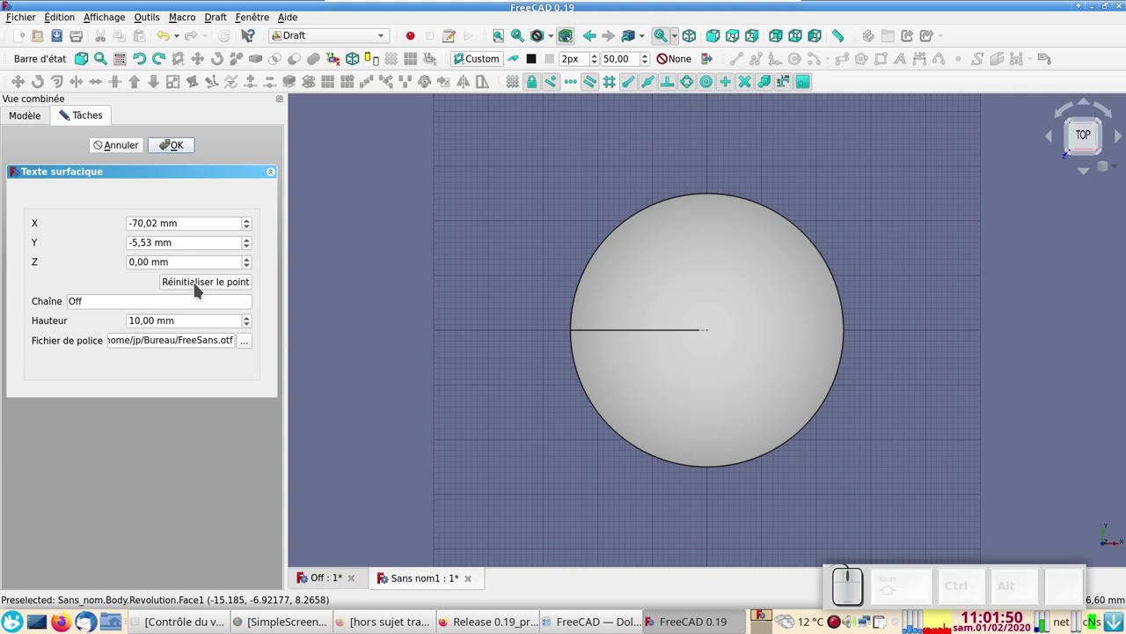
click(197, 282)
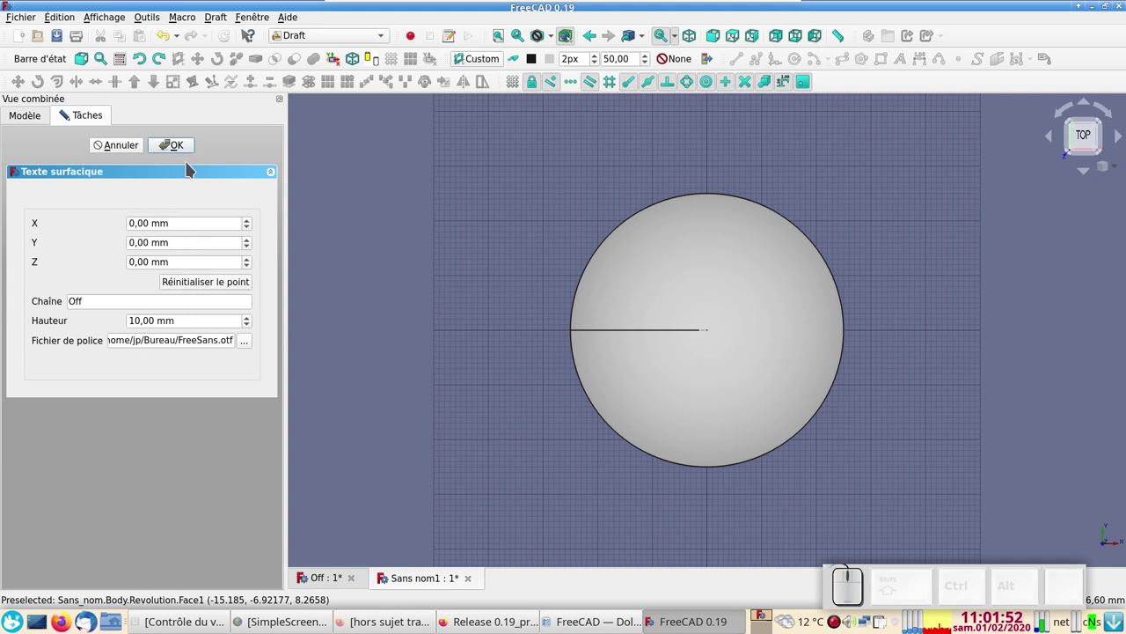
Show the model as wireframe and set the lettering size to 8 mm
click(178, 147)
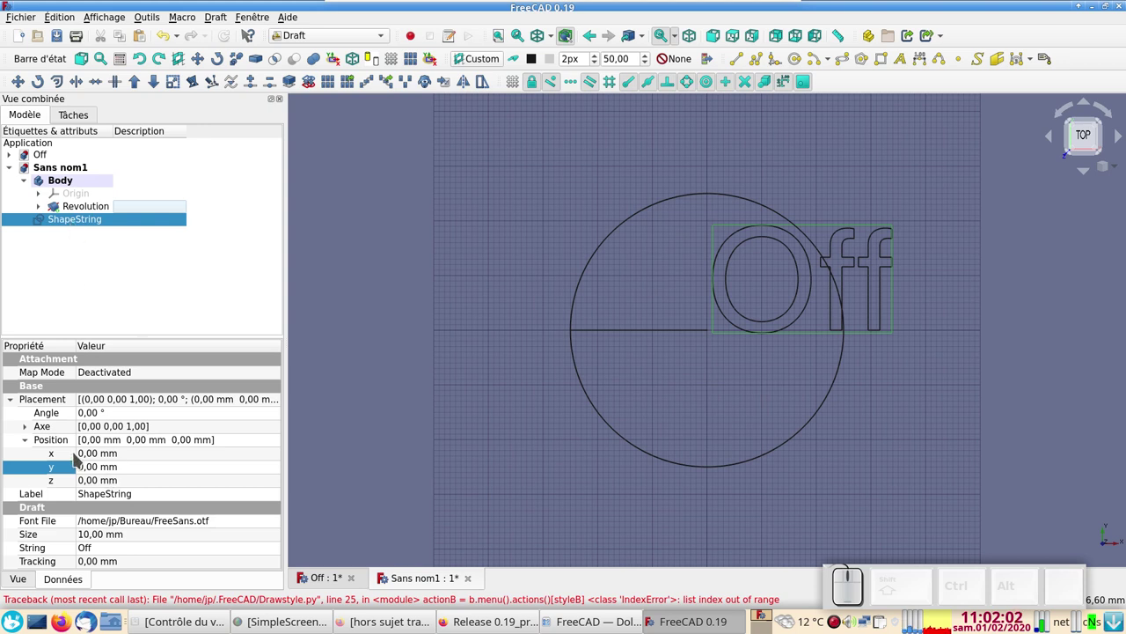
click(100, 538)
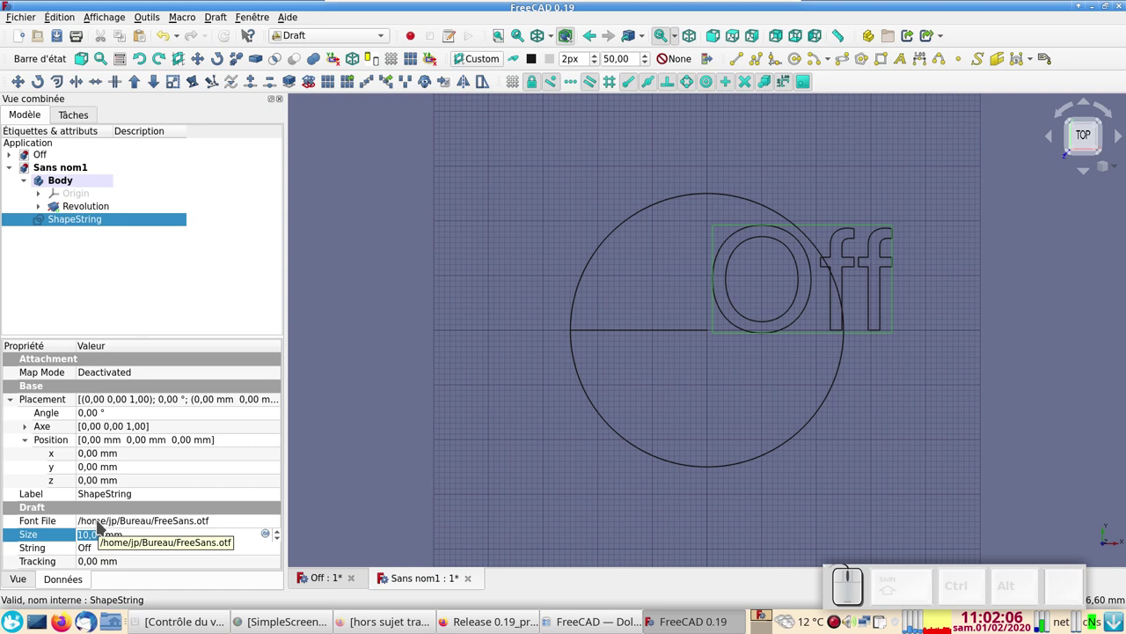
key(KP_3)
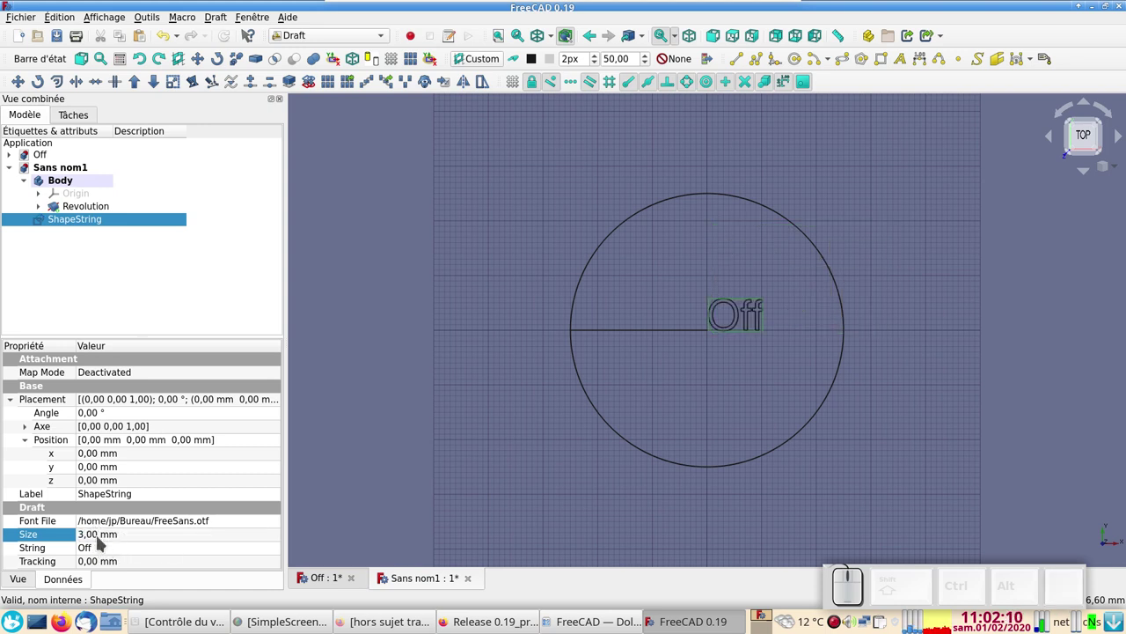
click(101, 538)
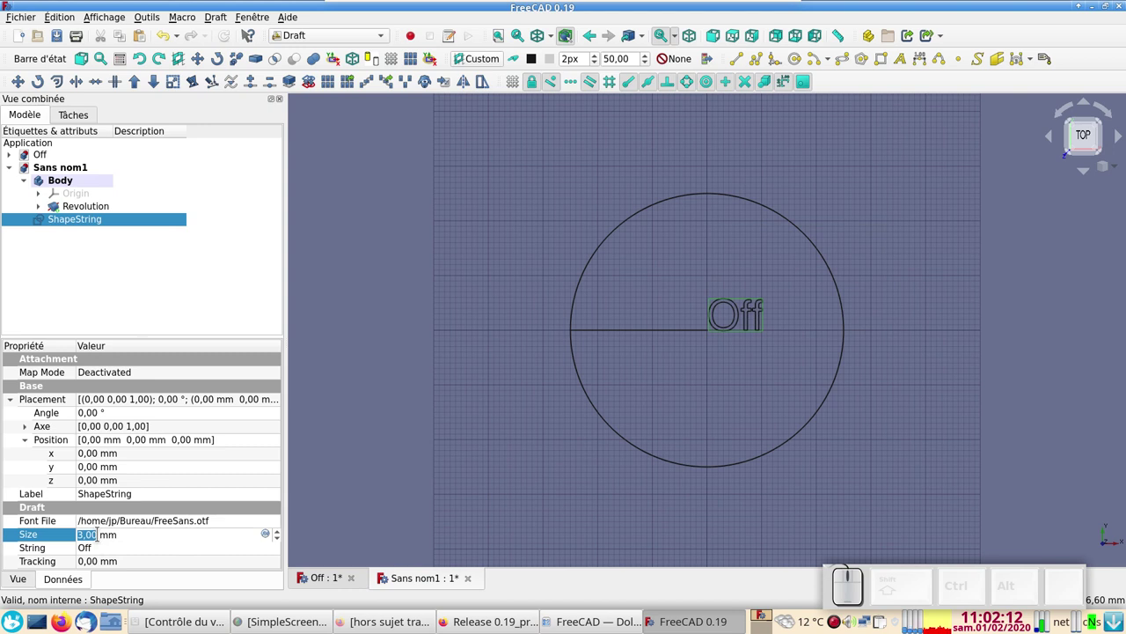
key(KP_8)
key(KP_Enter)
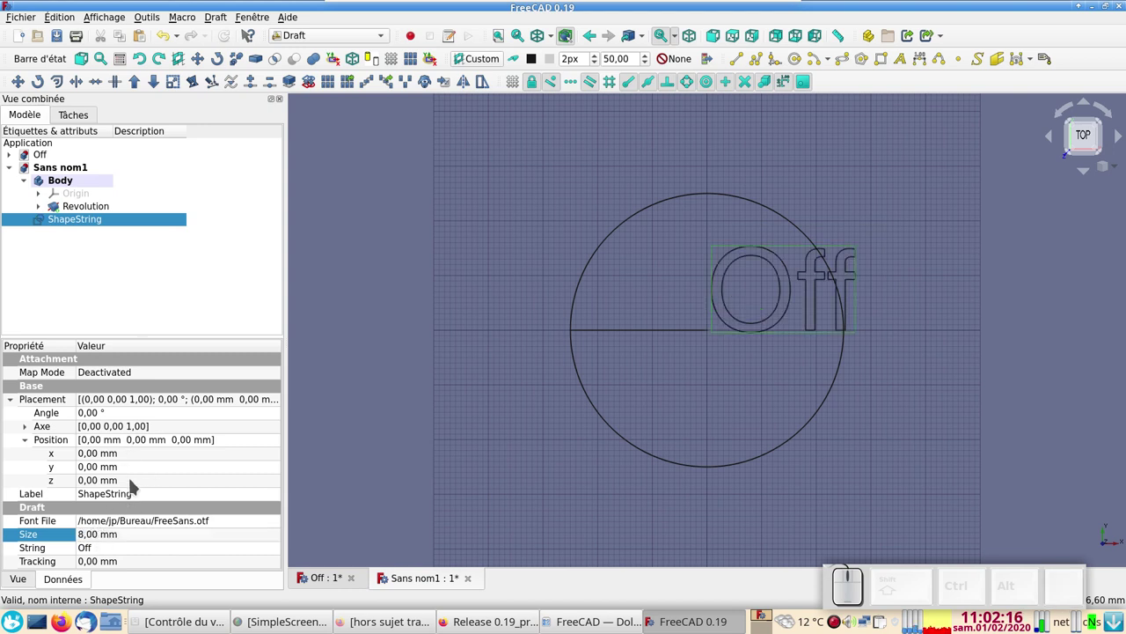
Set the lettering position to x -13 mm and y -18 mm
click(99, 454)
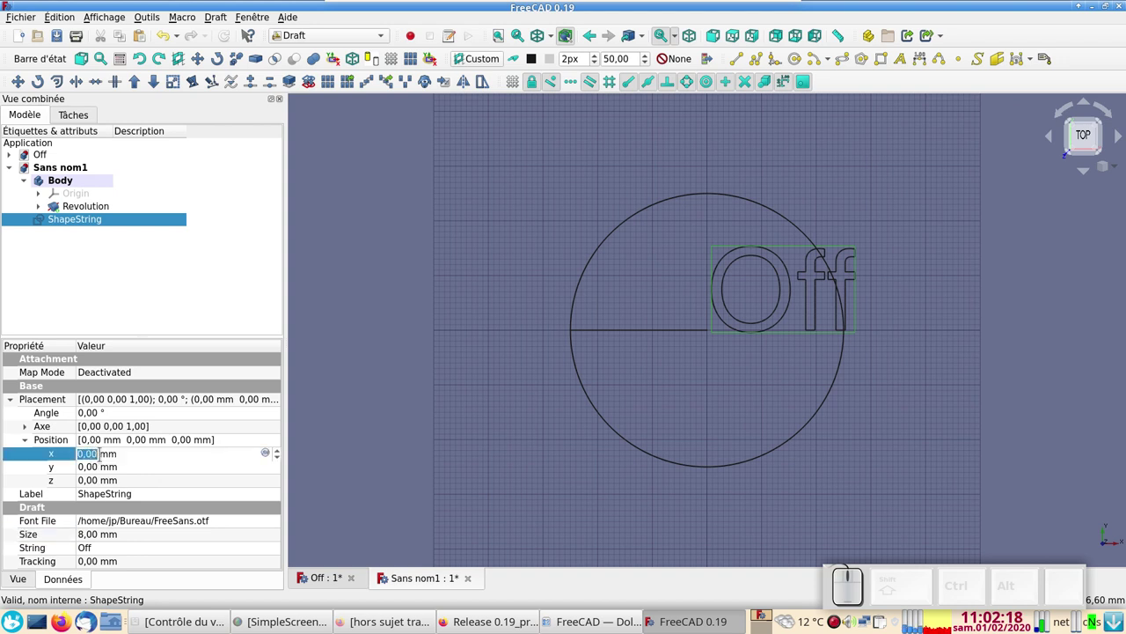
key(KP_Subtract)
key(KP_1)
key(KP_8)
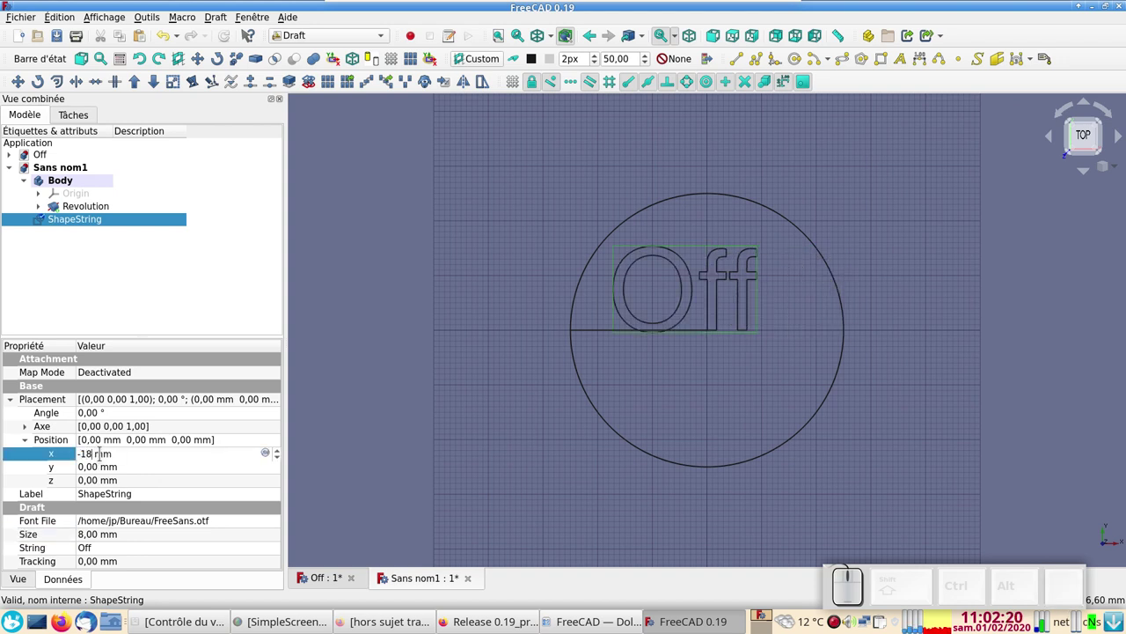
key(BackSpace)
key(KP_6)
key(BackSpace)
key(KP_3)
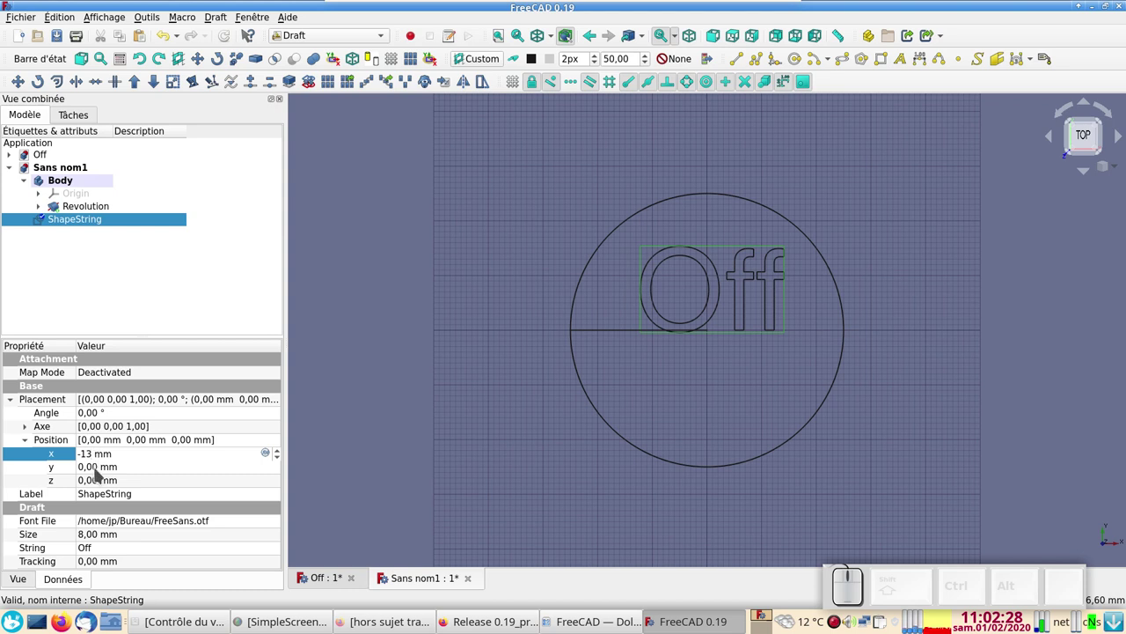
click(104, 467)
key(KP_Subtract)
key(KP_1)
key(KP_8)
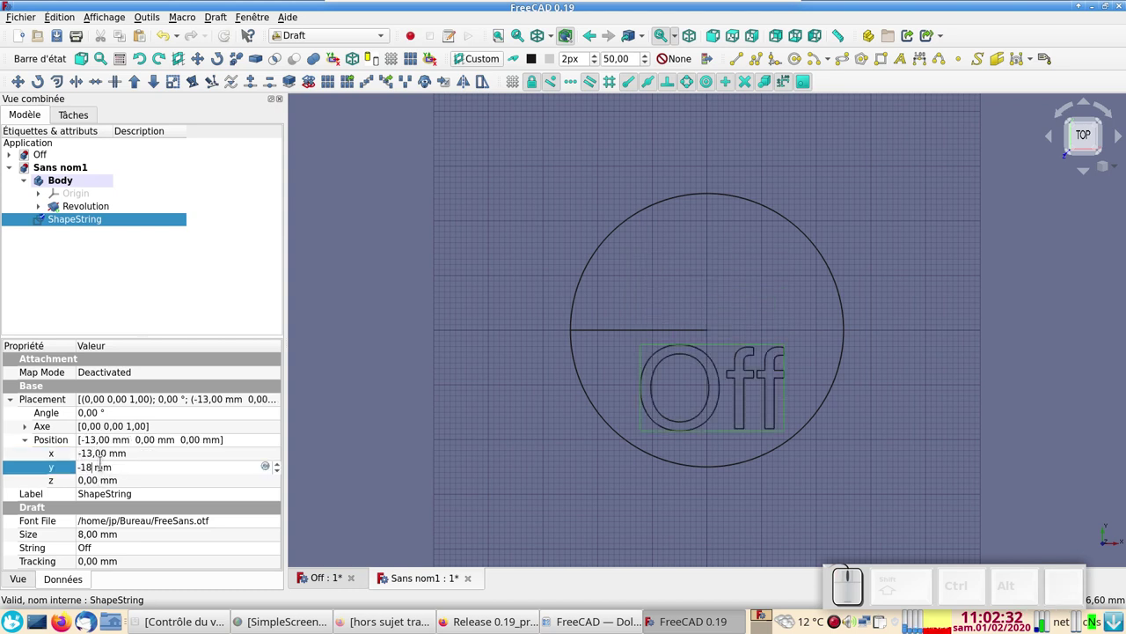
Raise the lettering to z 13 mm
click(123, 483)
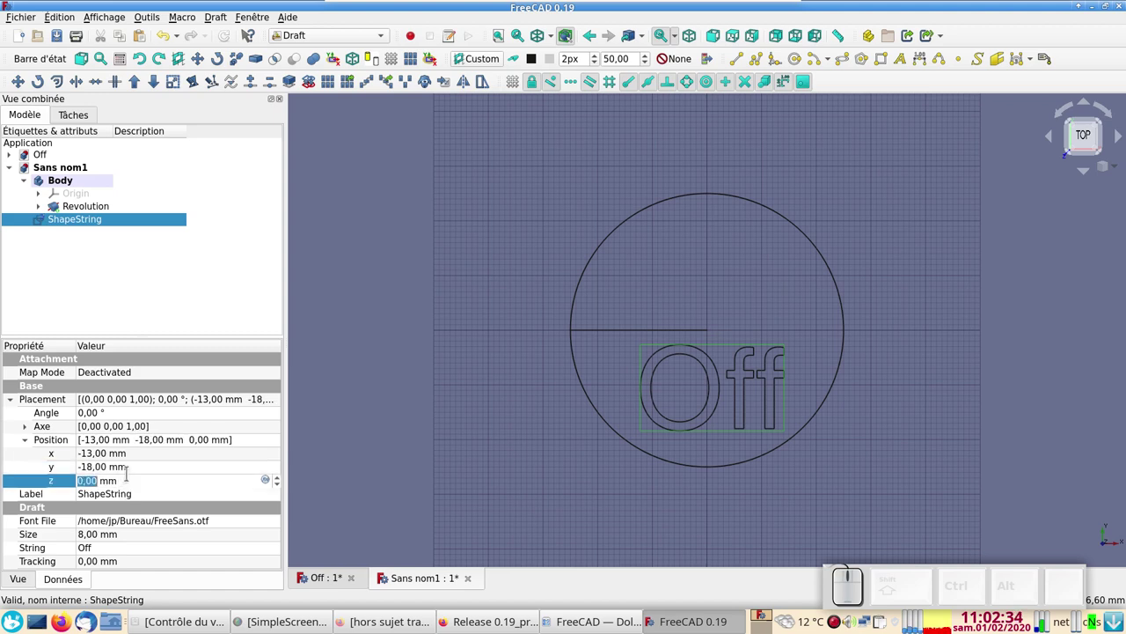
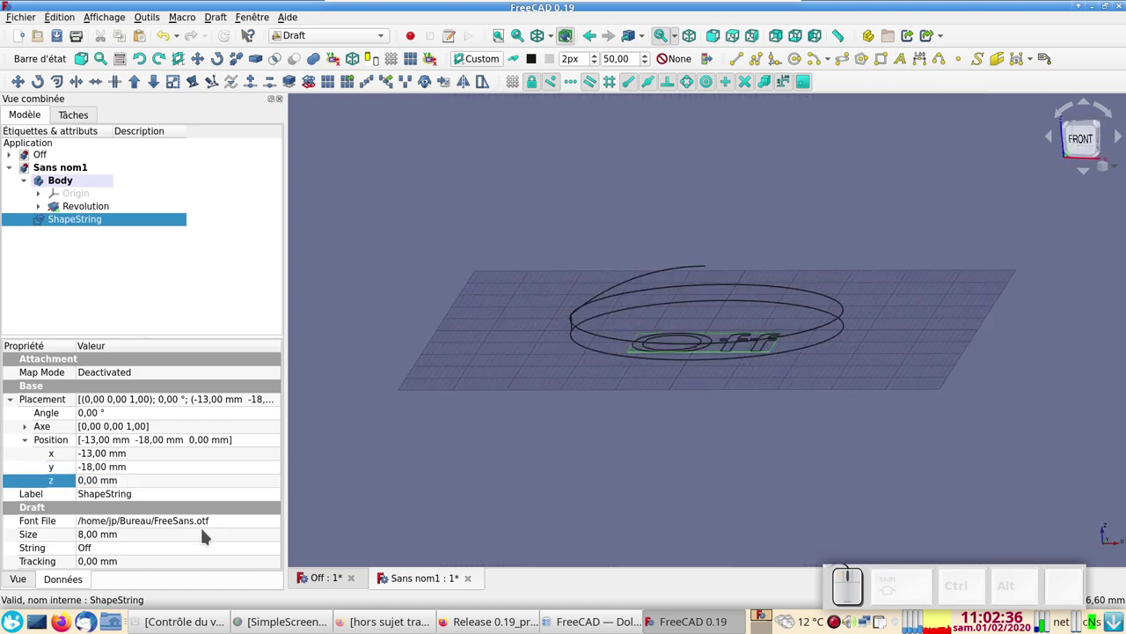
click(107, 482)
key(KP_1)
key(KP_2)
key(KP_2)
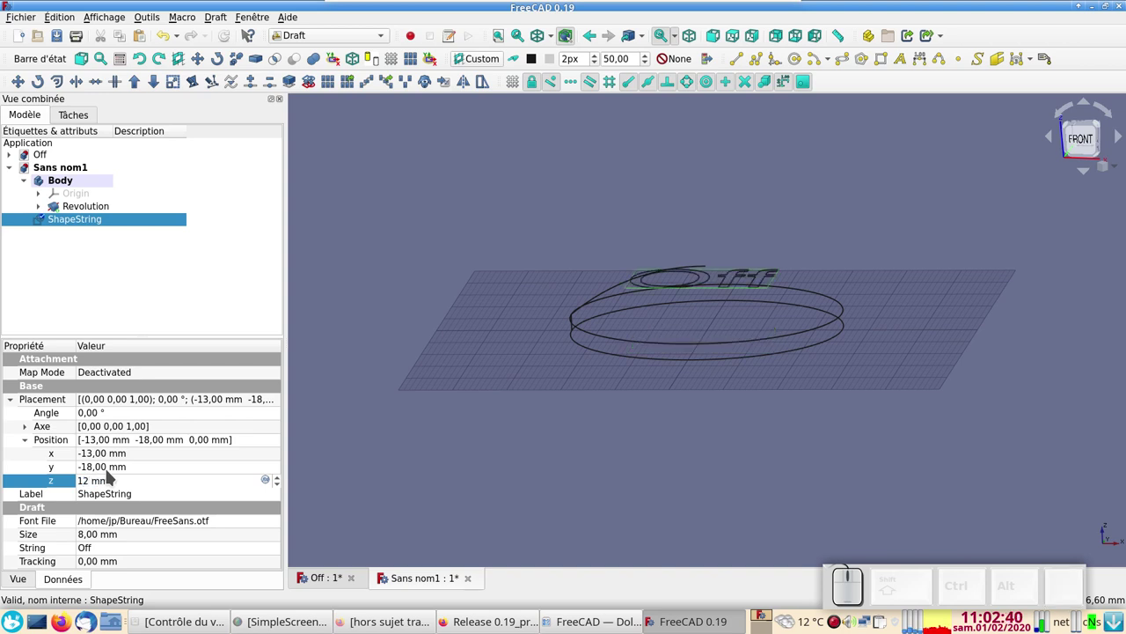
key(BackSpace)
key(KP_3)
Check the lettering over the dome and nudge its x position to -14 mm
drag(549, 467, 698, 488)
drag(700, 489, 708, 523)
key(KP_2)
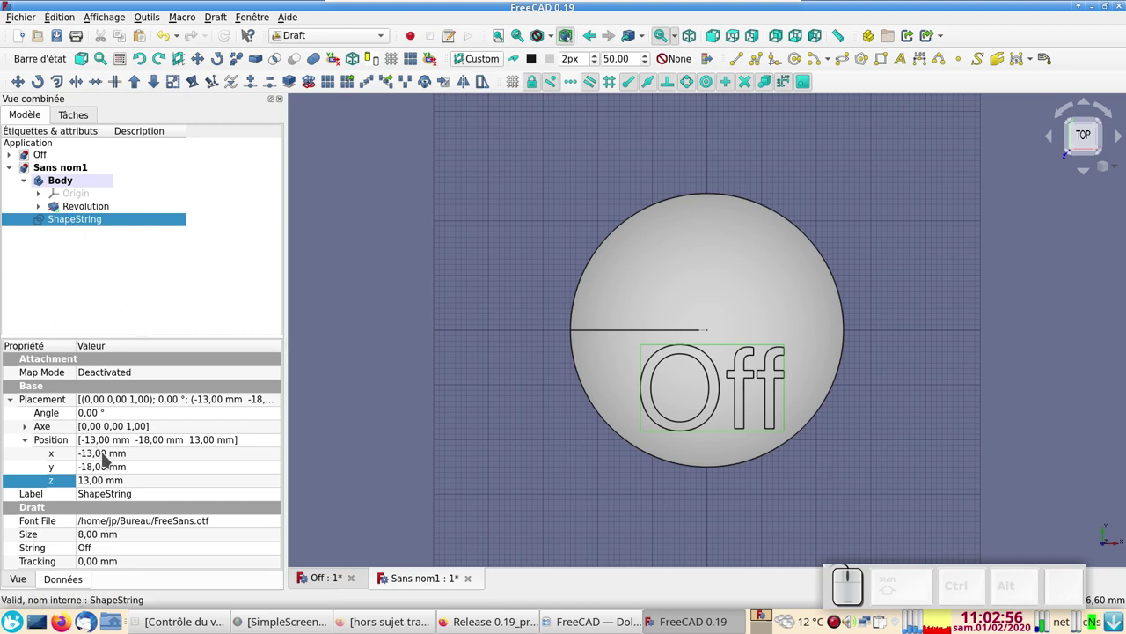
click(107, 456)
scroll(down, 3)
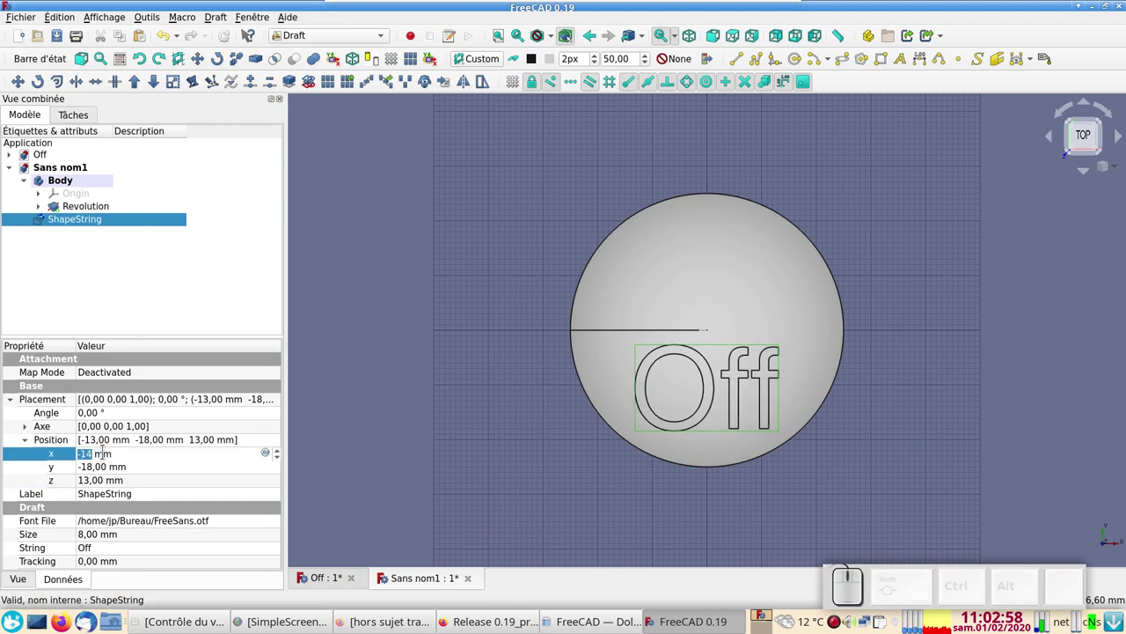
click(327, 412)
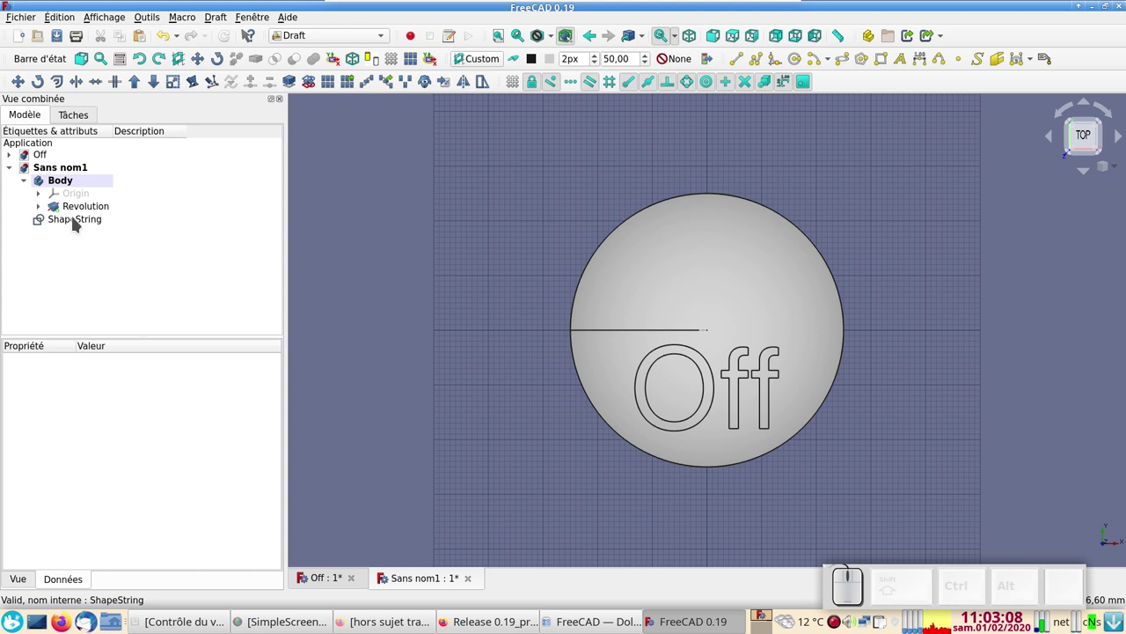
click(76, 220)
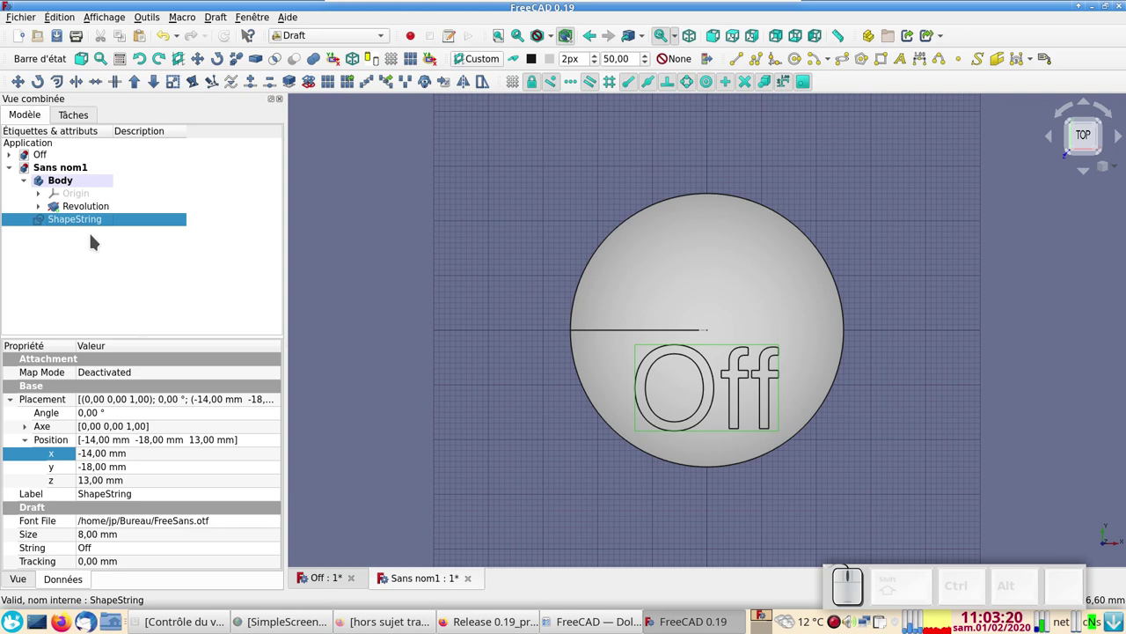
Switch to the Part workbench with the ShapeString in view
right_click(93, 236)
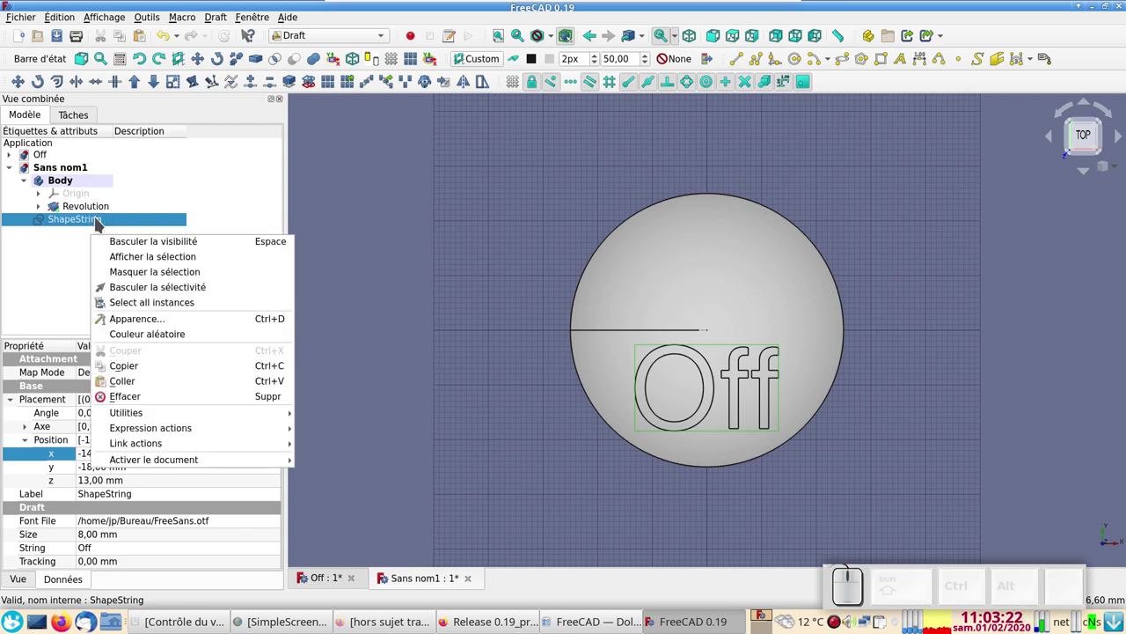
key(Escape)
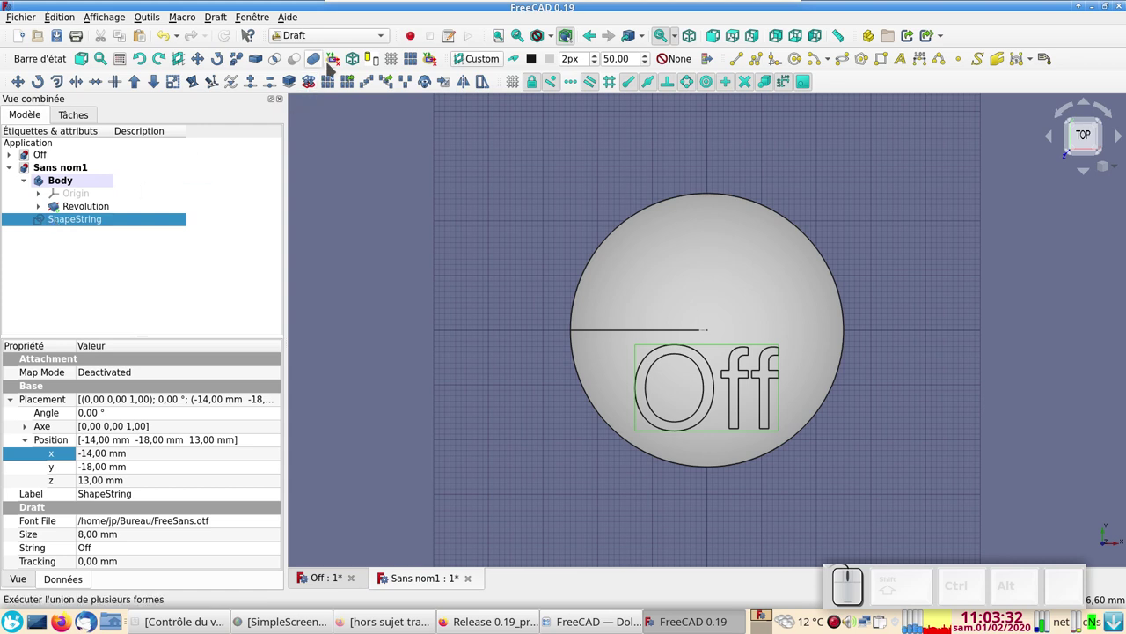
click(348, 41)
click(329, 54)
Start a 2D offset of the lettering in Pipe mode with Arc joins
click(187, 88)
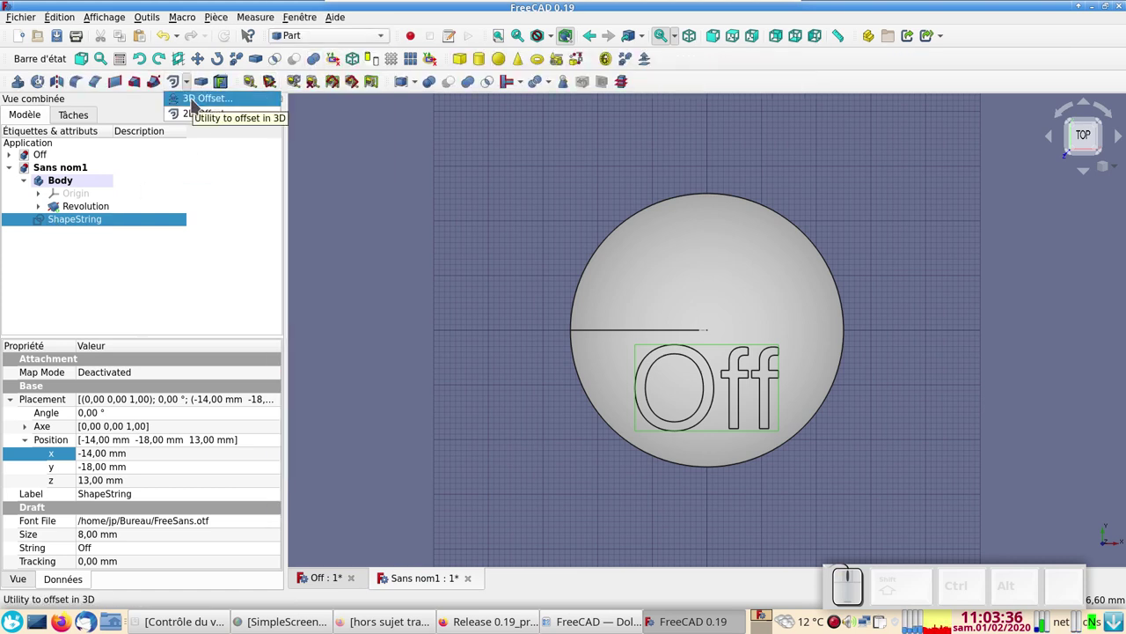
click(194, 102)
click(110, 143)
click(69, 217)
click(150, 110)
click(191, 83)
click(206, 111)
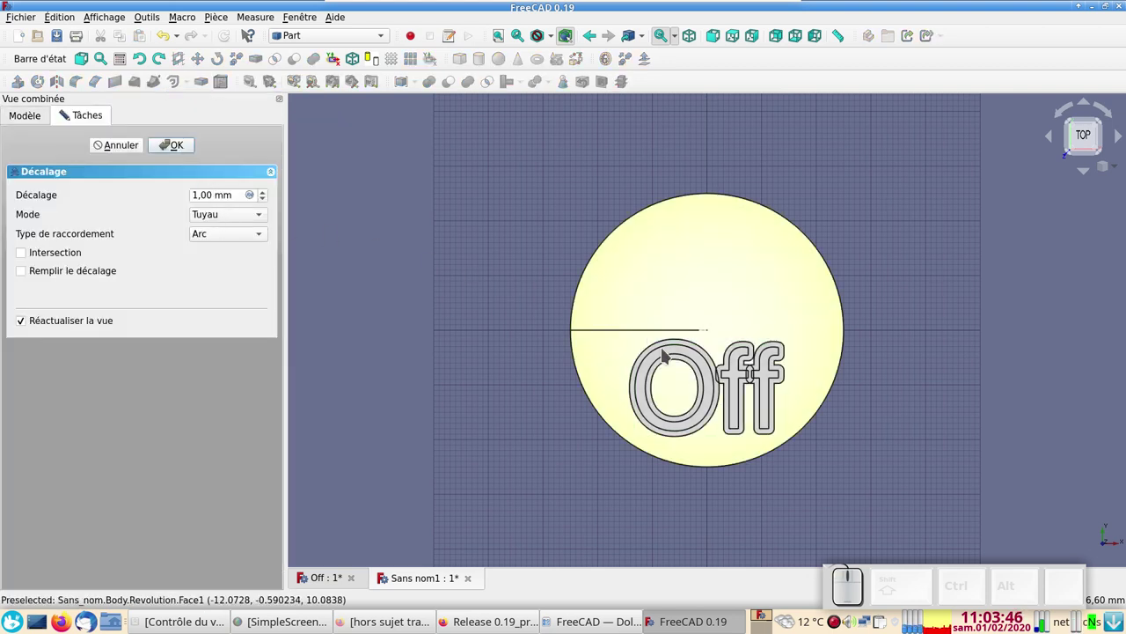
Set the offset distance to 0.30 and confirm the Offset2D
scroll(down, 3)
scroll(up, 3)
scroll(down, 3)
scroll(up, 3)
scroll(down, 3)
click(170, 143)
click(28, 222)
Hide the Offset2D so only the original thin 'Off' letters show
click(67, 223)
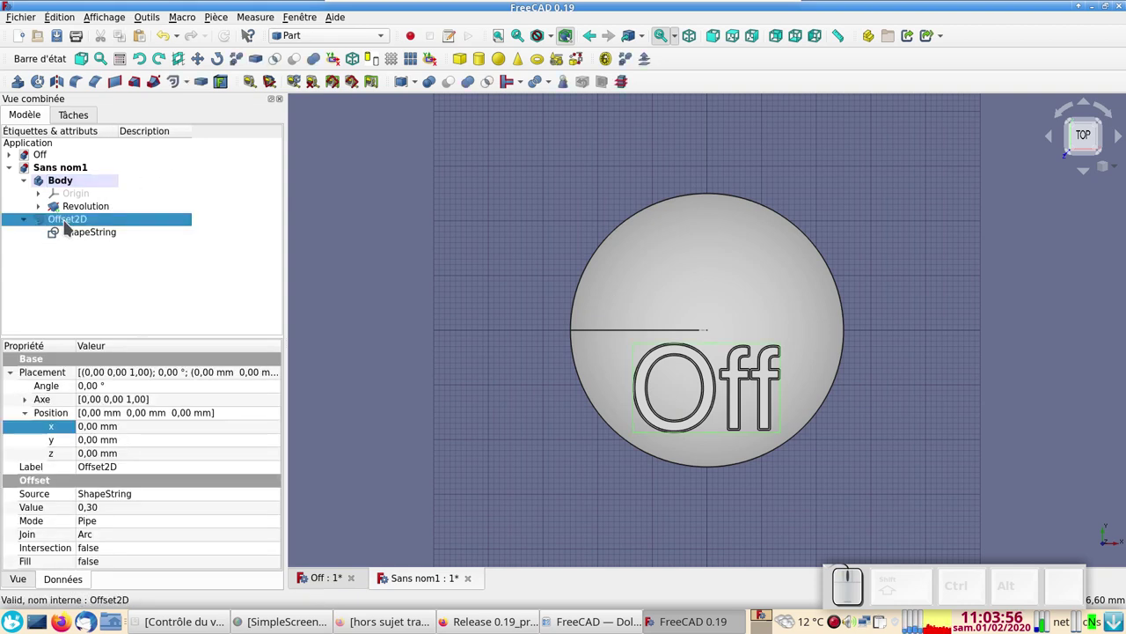
key(space)
click(77, 237)
key(space)
key(space)
double_click(73, 219)
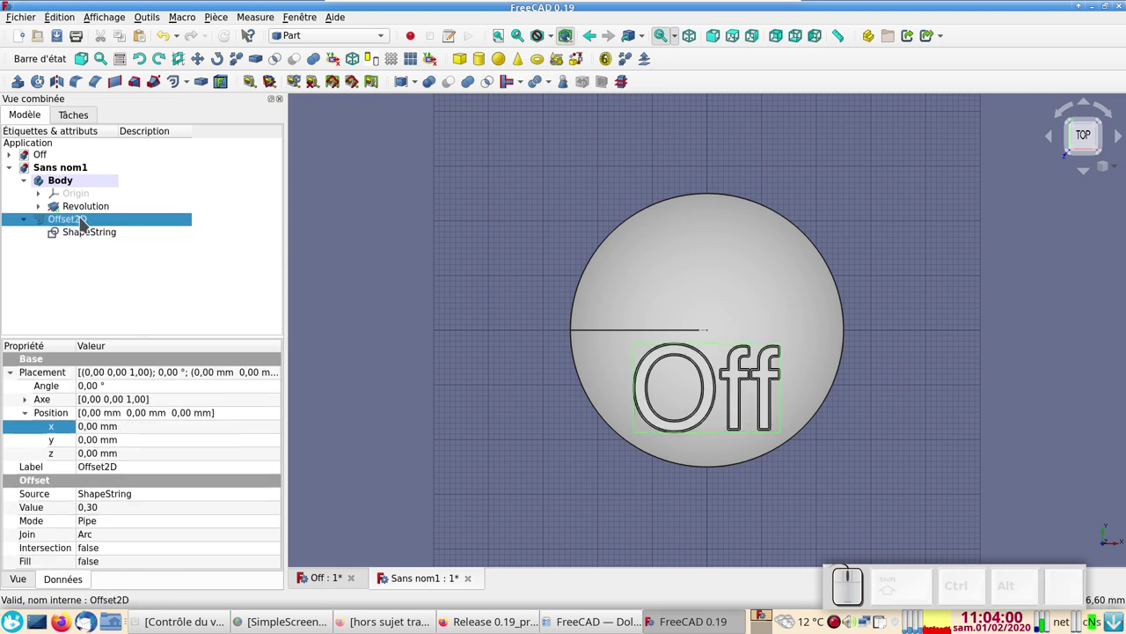
key(space)
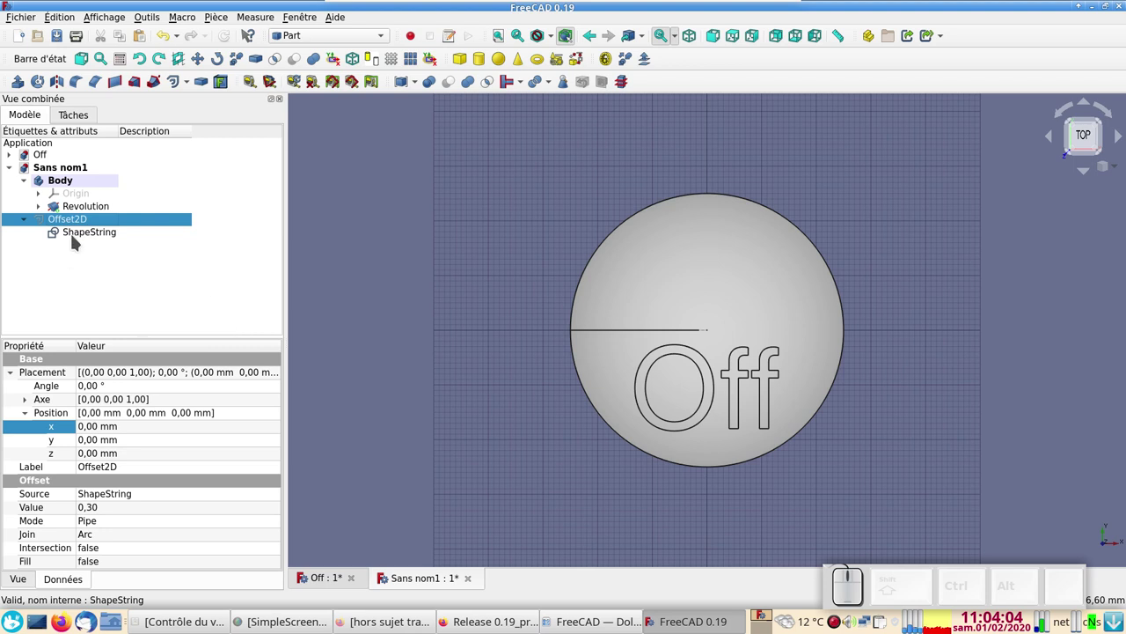
Make a refined shape copy of the ShapeString, ShapeString001
click(75, 237)
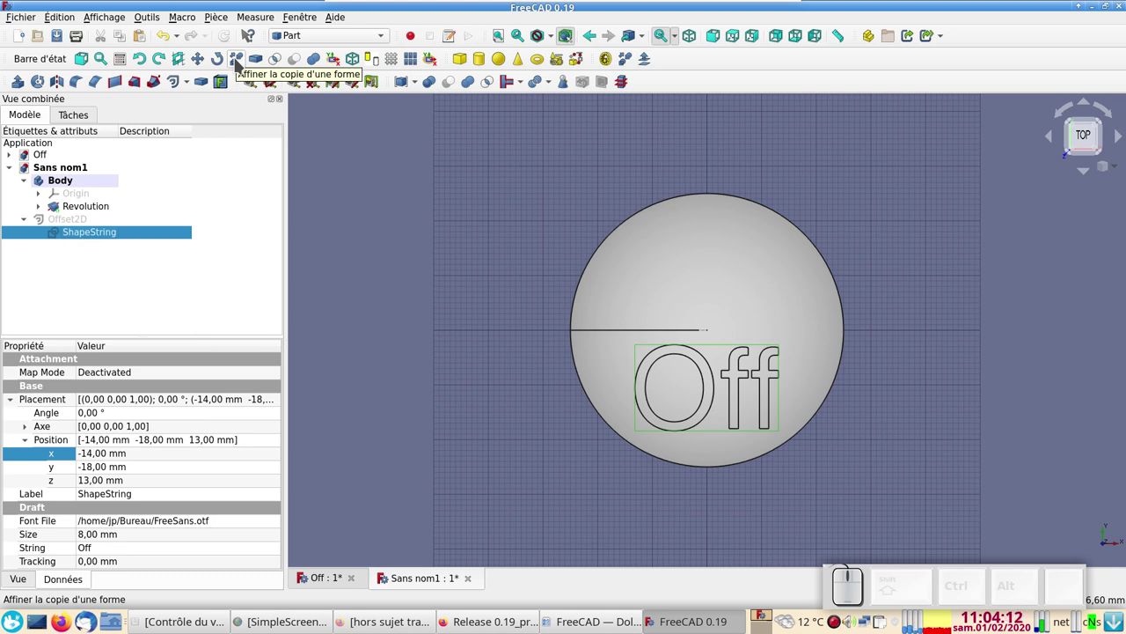
click(239, 62)
click(77, 246)
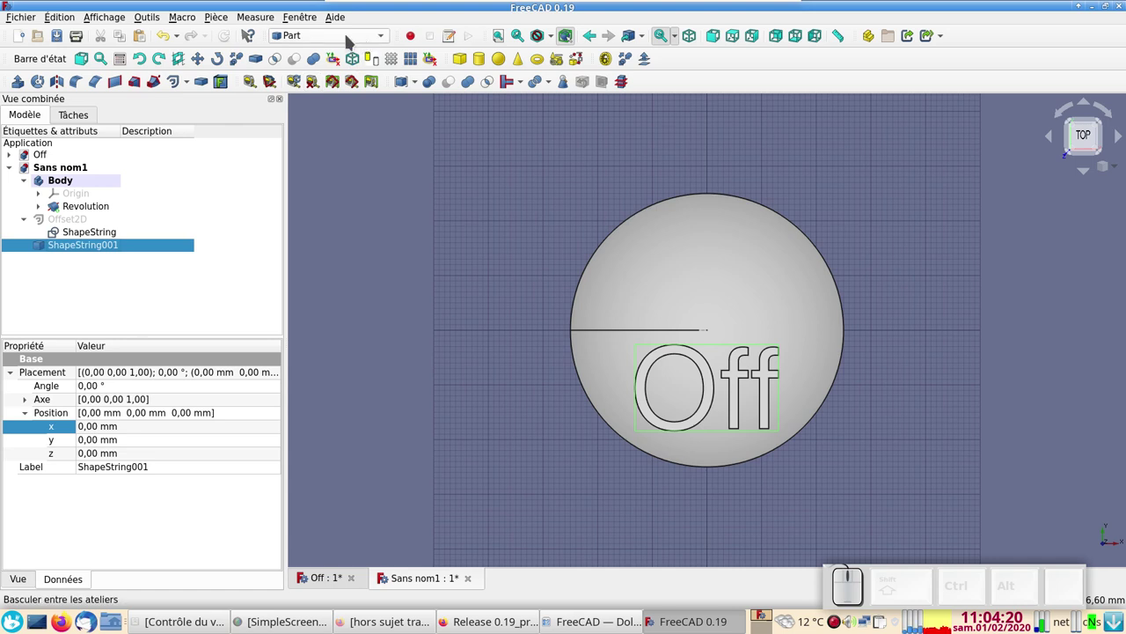
In the Draft workbench, convert ShapeString001 into Sketch001
click(351, 37)
click(347, 30)
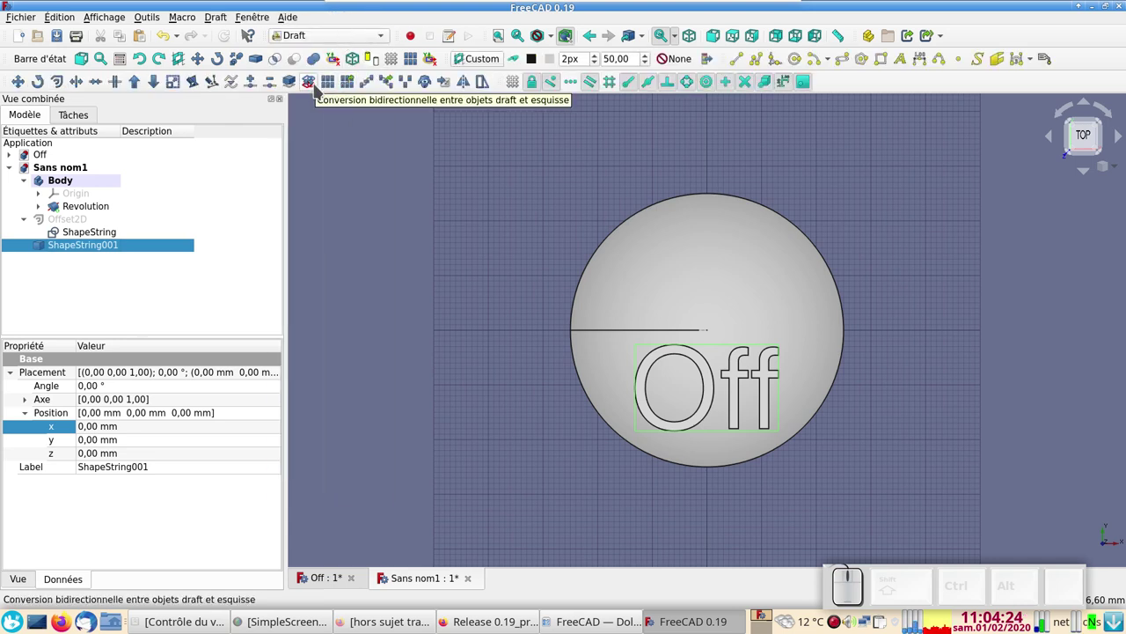
click(318, 87)
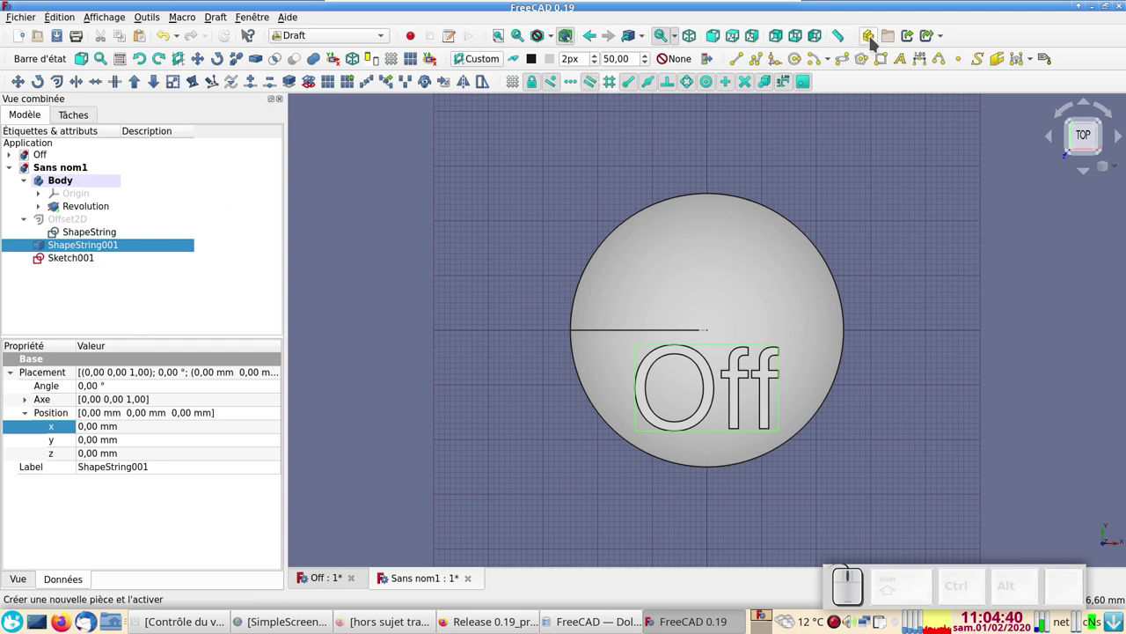
Create a Part holding Sketch001, delete ShapeString001, and name the part maigre
click(876, 40)
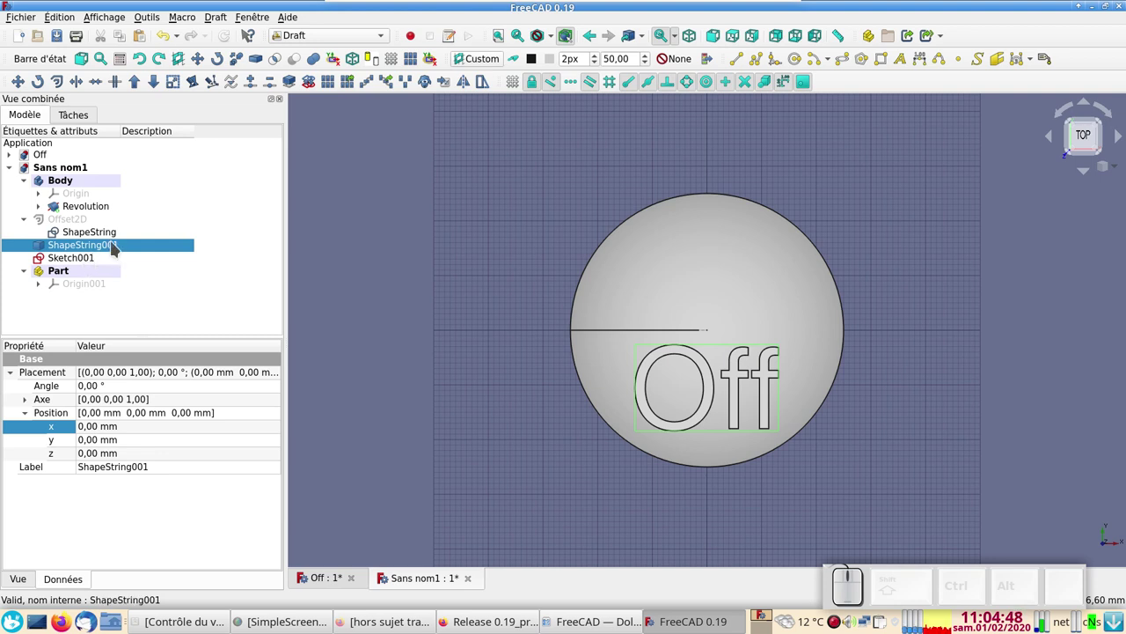
click(124, 249)
key(Delete)
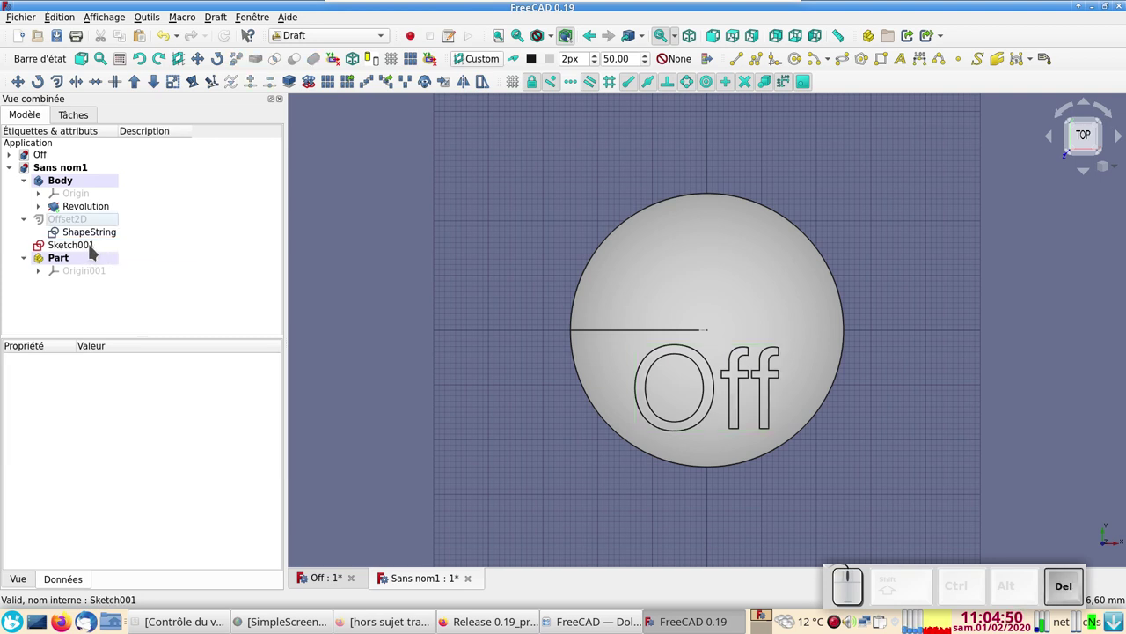
click(88, 248)
double_click(68, 241)
key(F2)
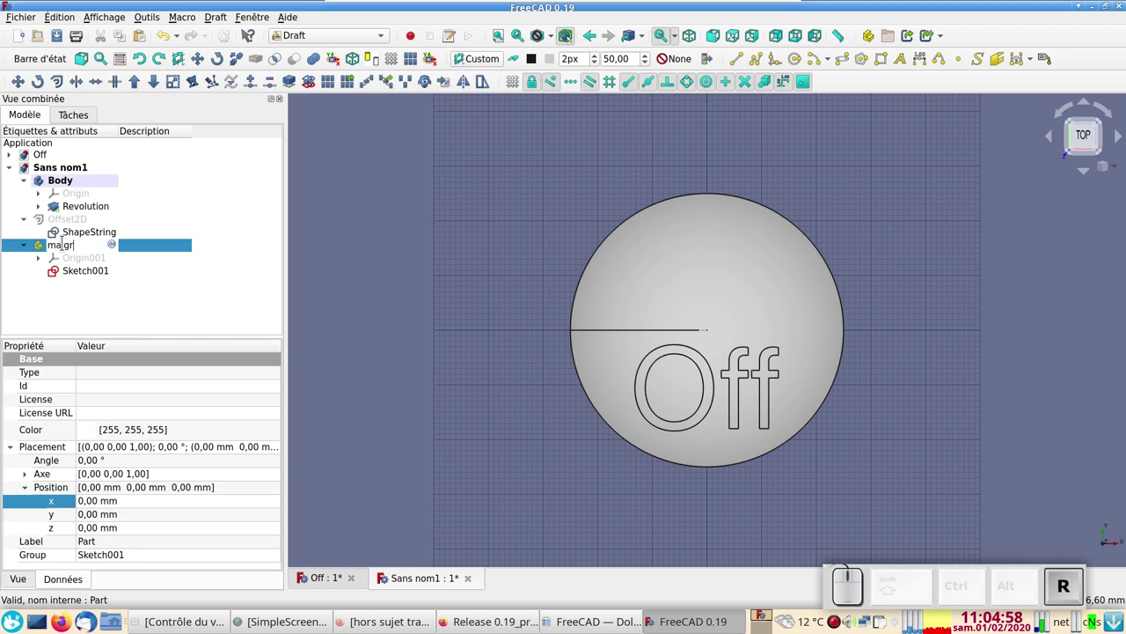
key(Return)
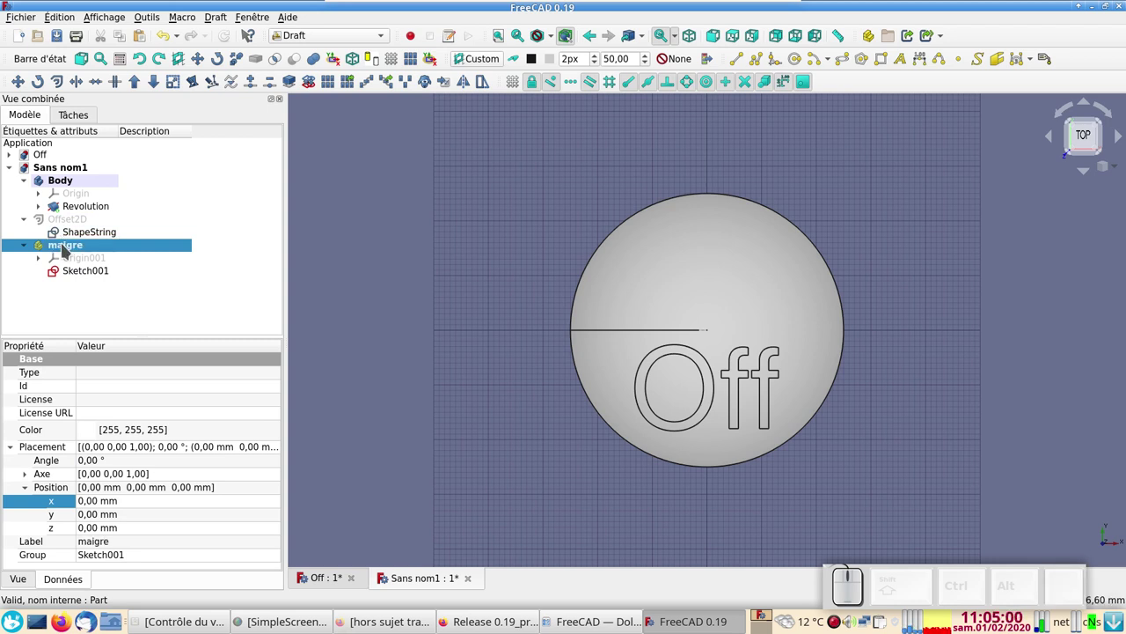
Create a second empty Part named gras
click(870, 34)
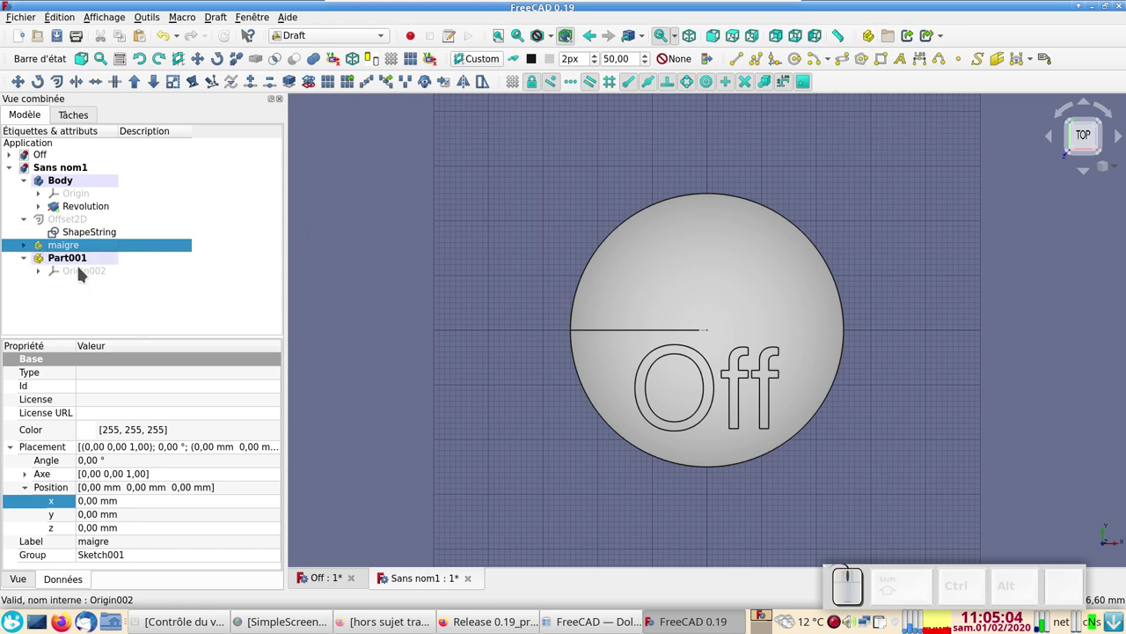
click(82, 262)
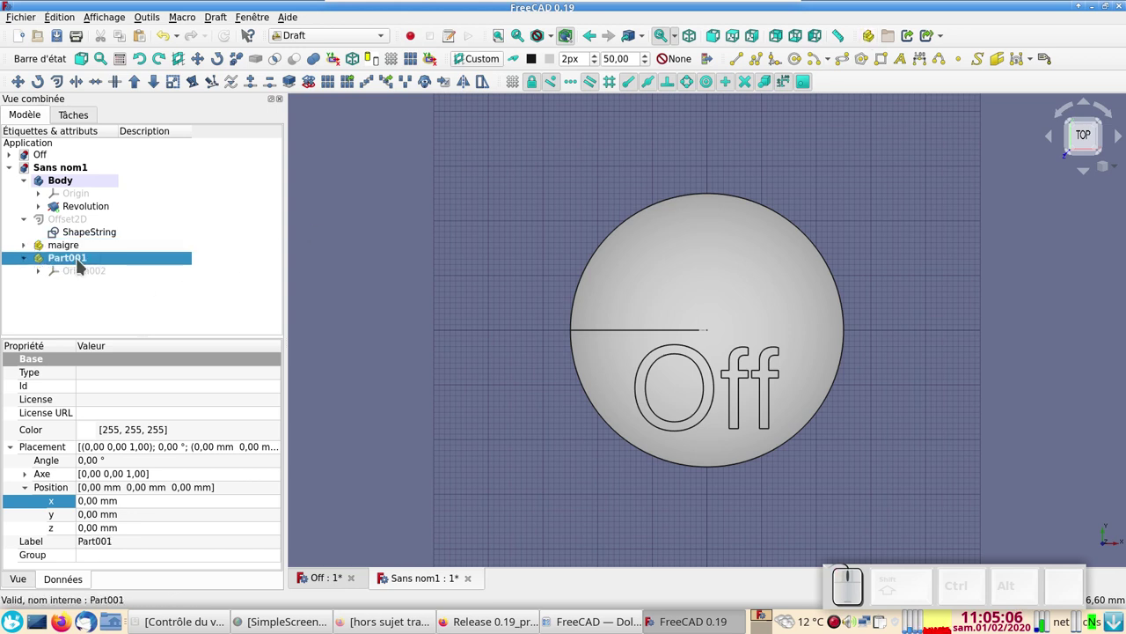
key(F2)
key(F2)
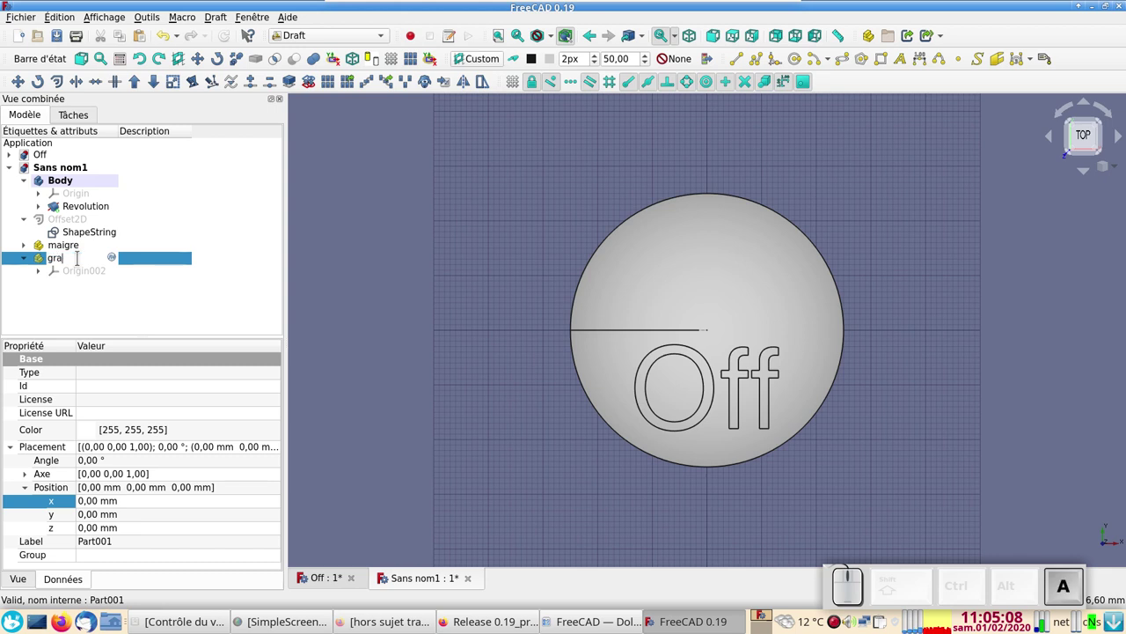
key(Return)
Hide maigre and show the 0.30 Offset2D lettering again
click(70, 301)
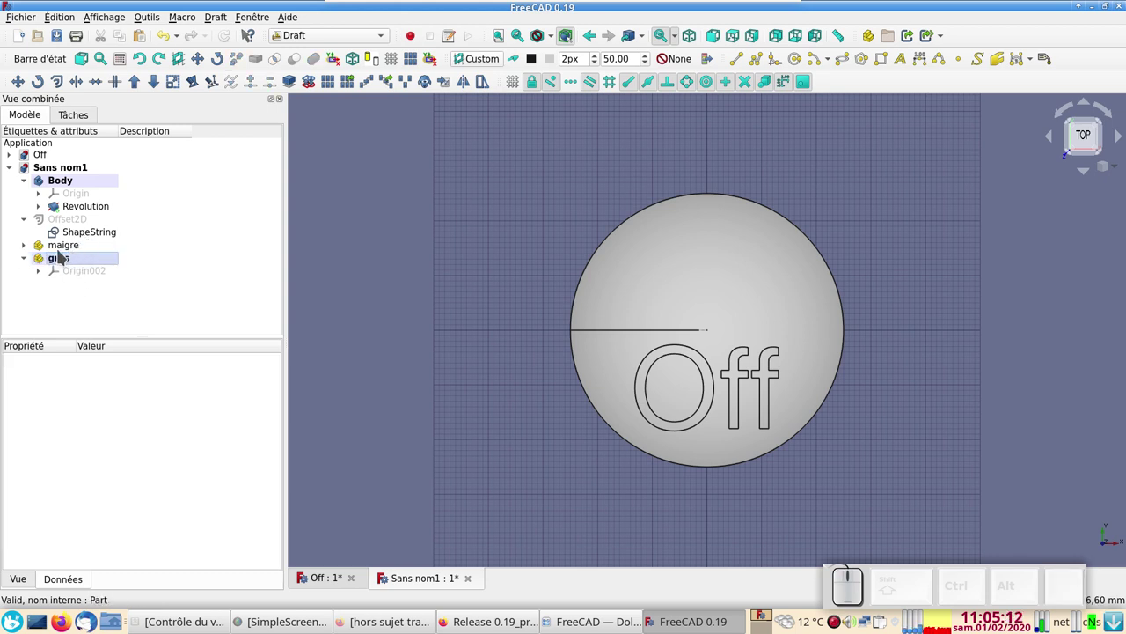
click(60, 250)
key(space)
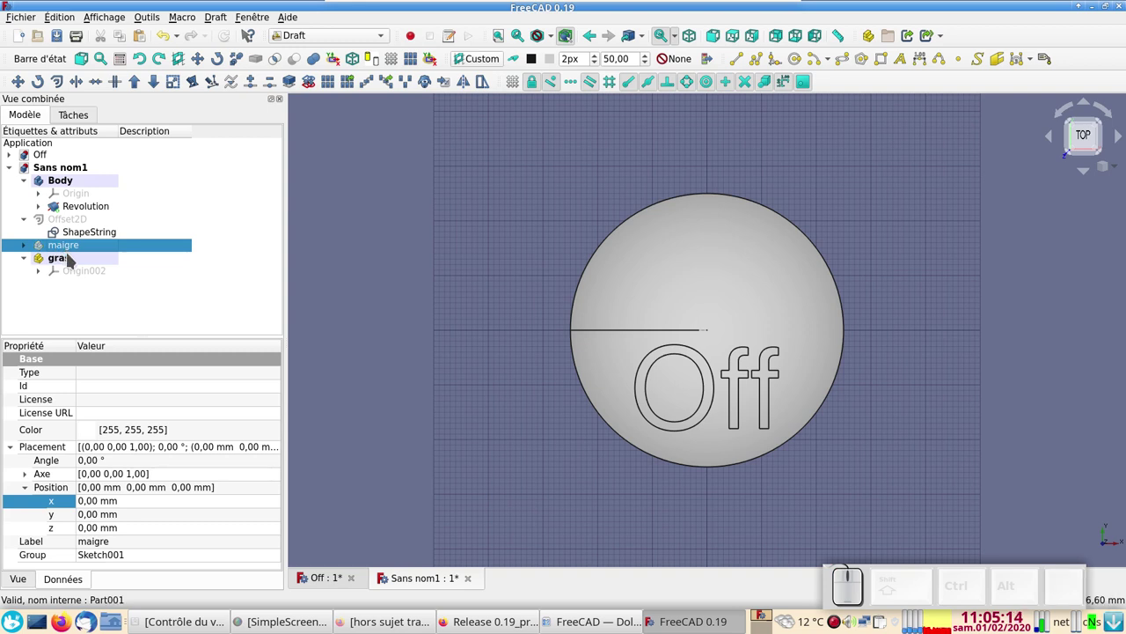
click(78, 237)
key(space)
click(78, 238)
key(space)
click(79, 226)
Make a refined copy of the offset lettering, Offset2D001
key(space)
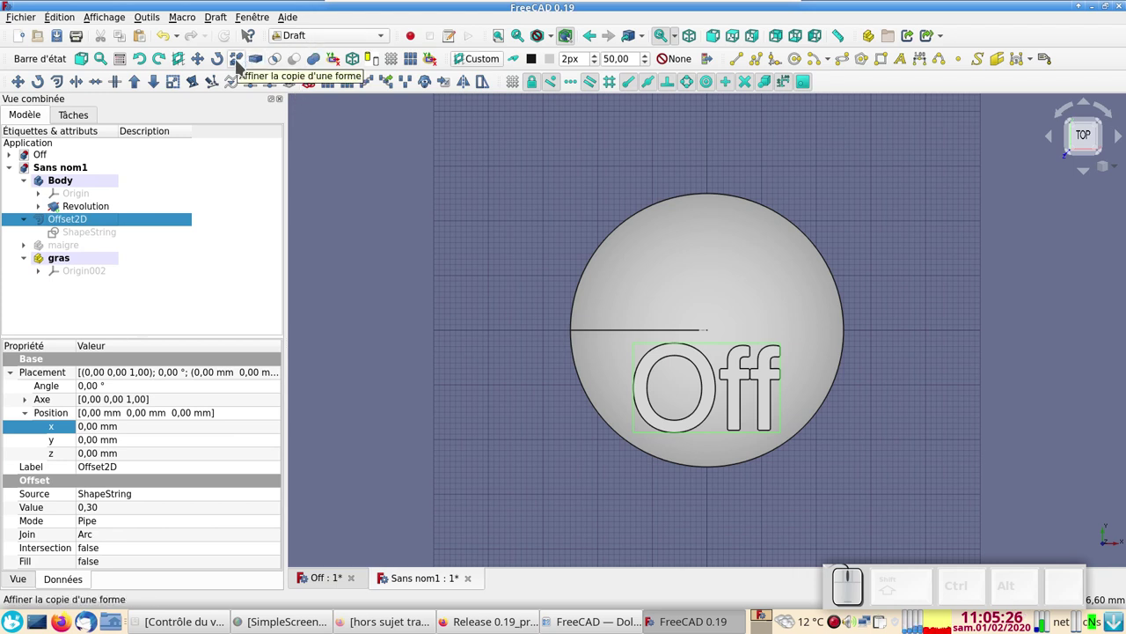
click(240, 62)
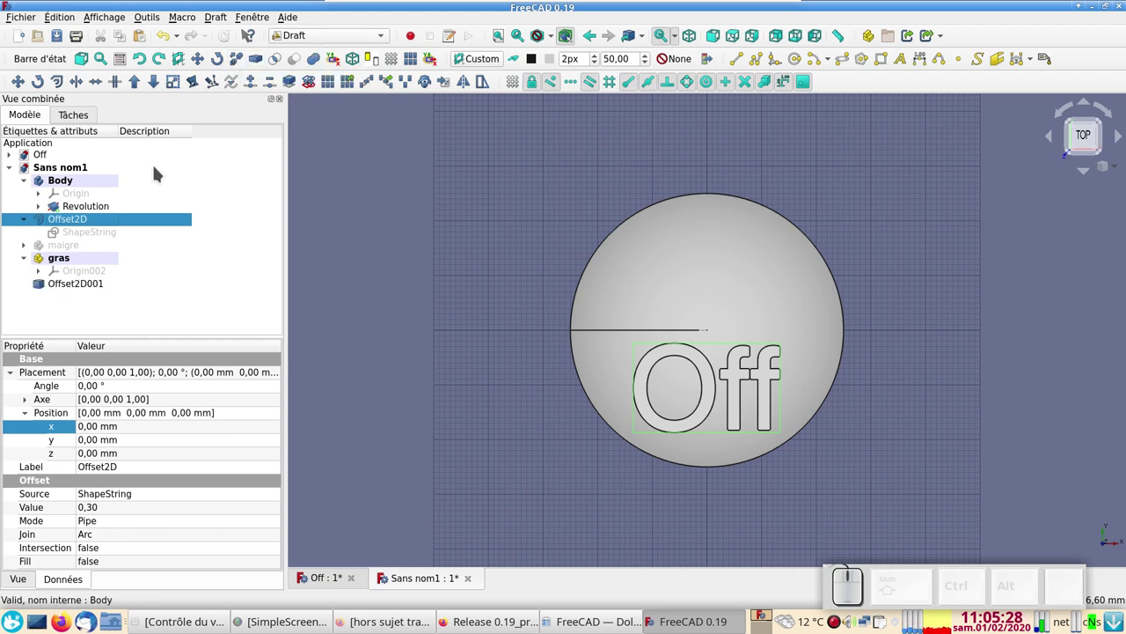
click(66, 289)
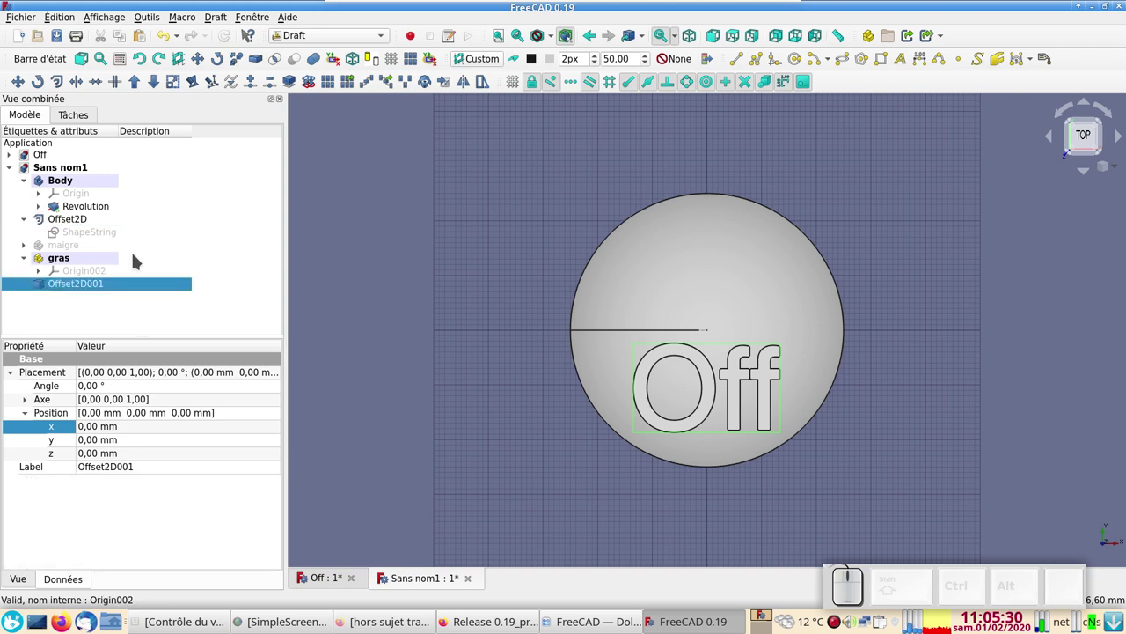
Undo a sketch made from Offset2D001 and align the working plane to the current view
click(310, 88)
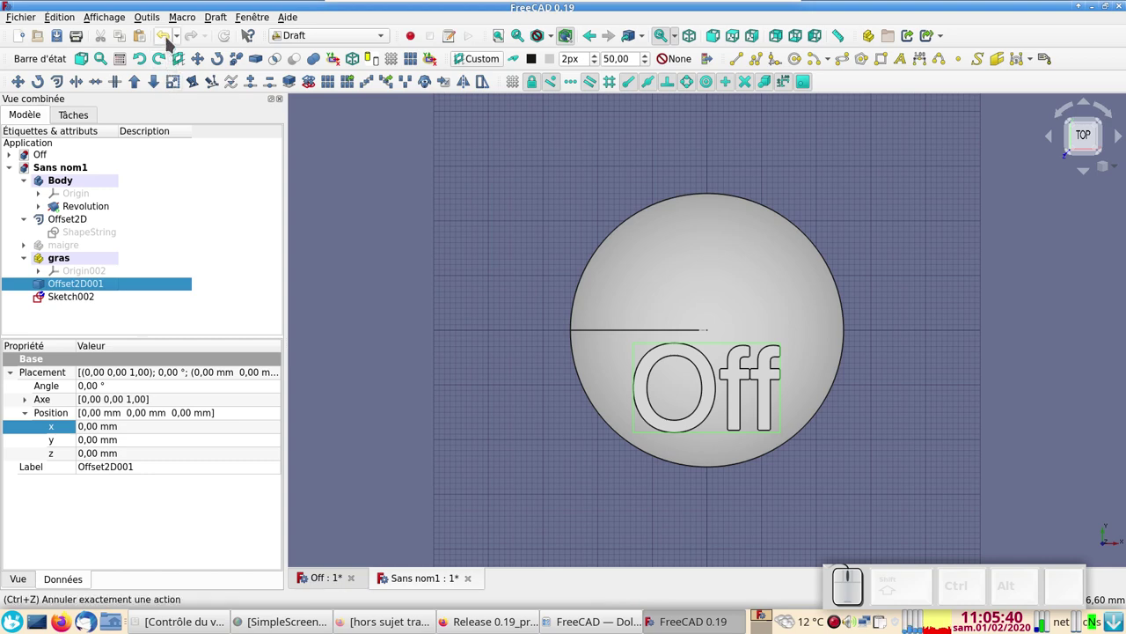
click(169, 38)
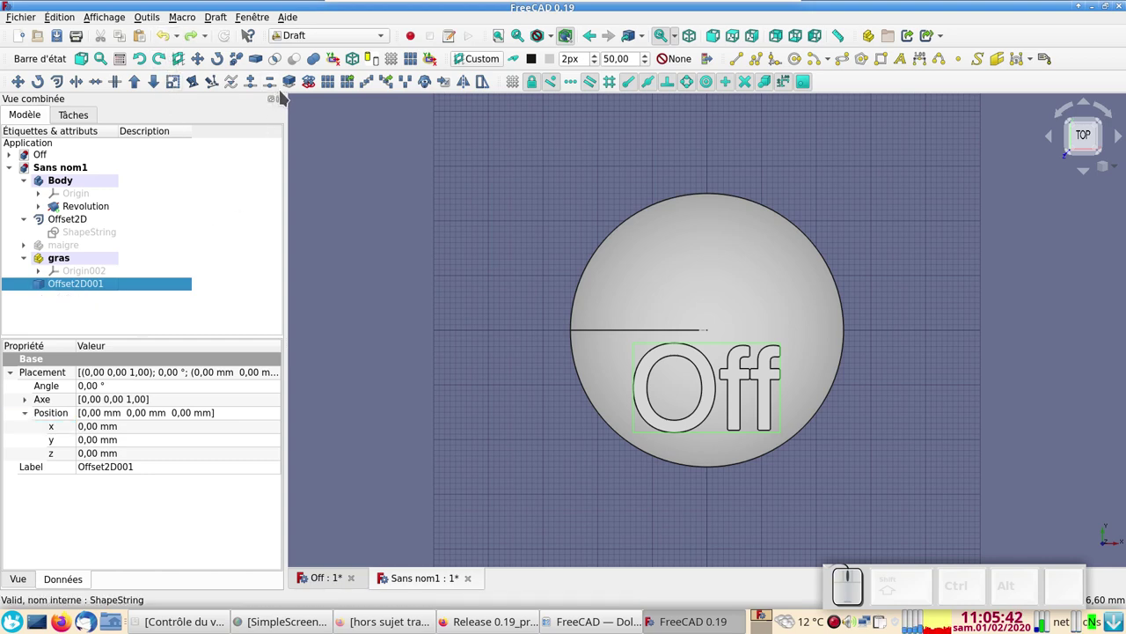
click(472, 61)
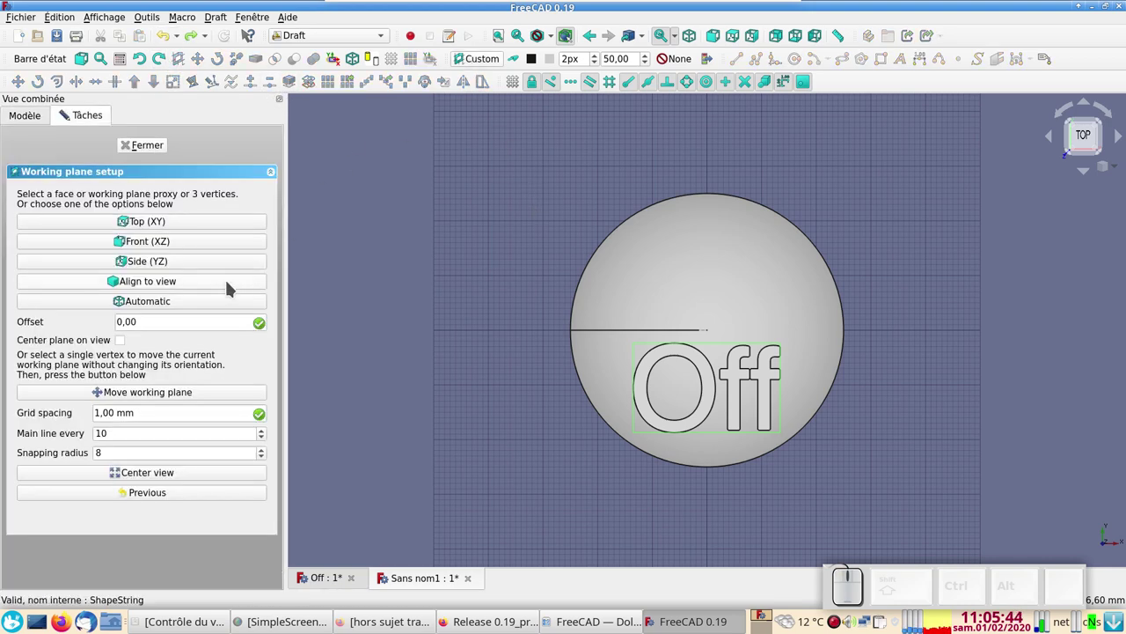
click(230, 284)
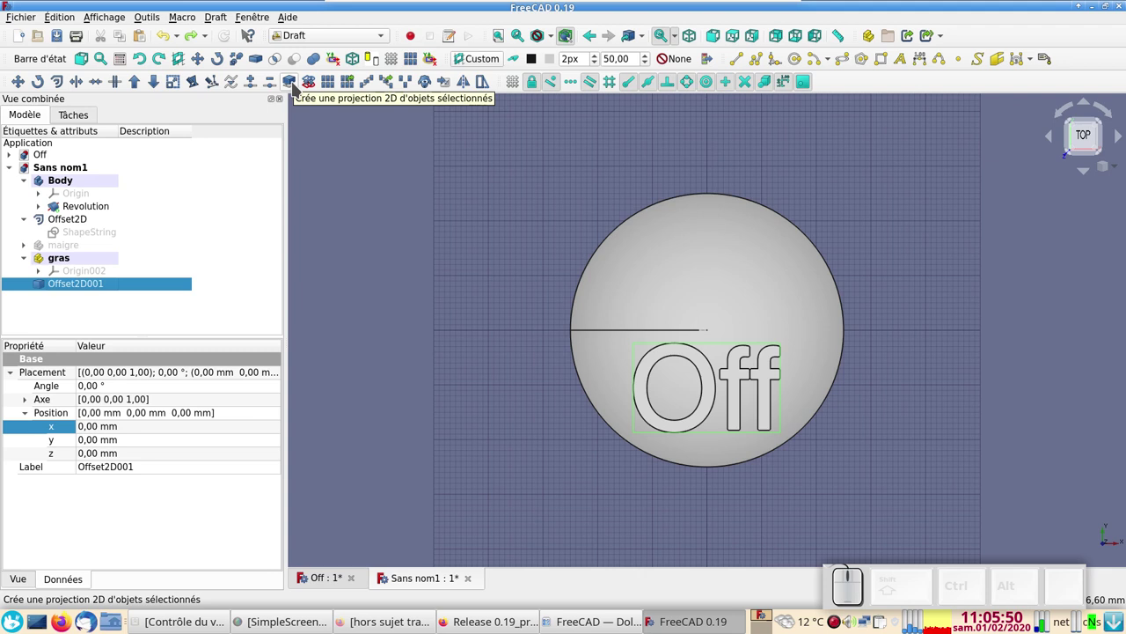
Project Offset2D001 to a Shape2DView and convert it into Sketch002
click(297, 86)
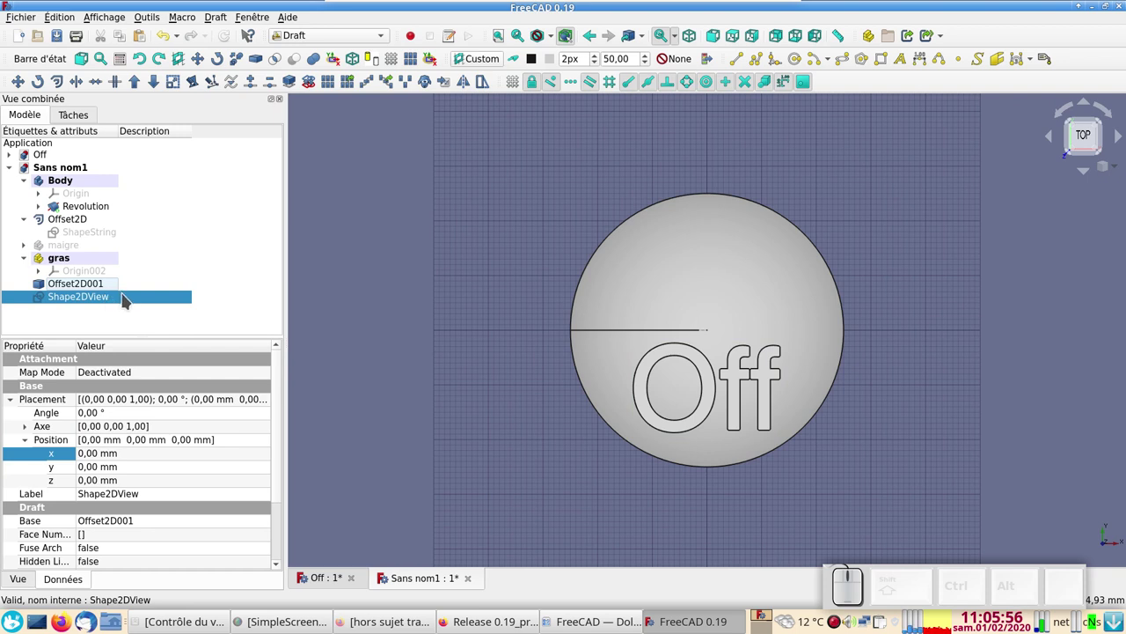
click(130, 300)
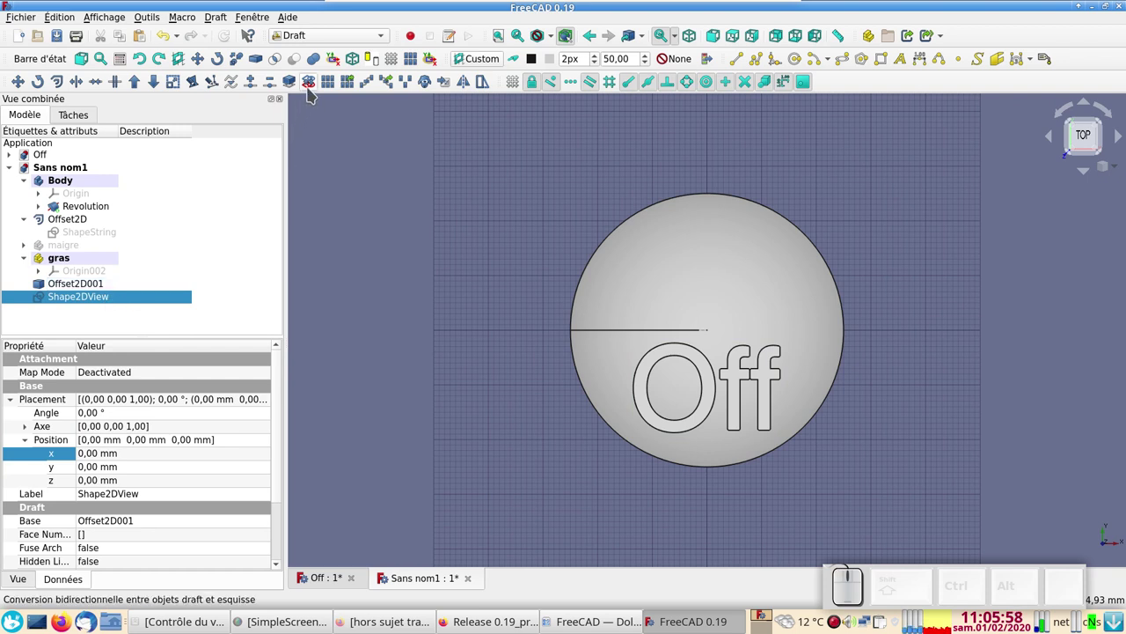
click(312, 91)
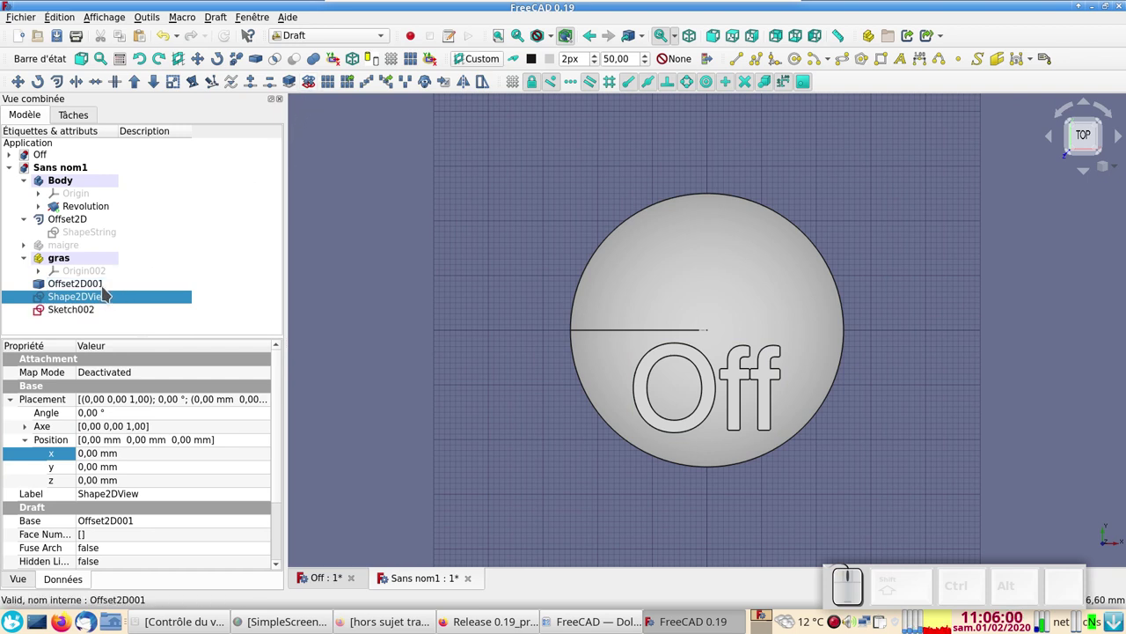
Delete Offset2D001 and Shape2DView, then move Sketch002 into the gras part
click(107, 290)
click(111, 297)
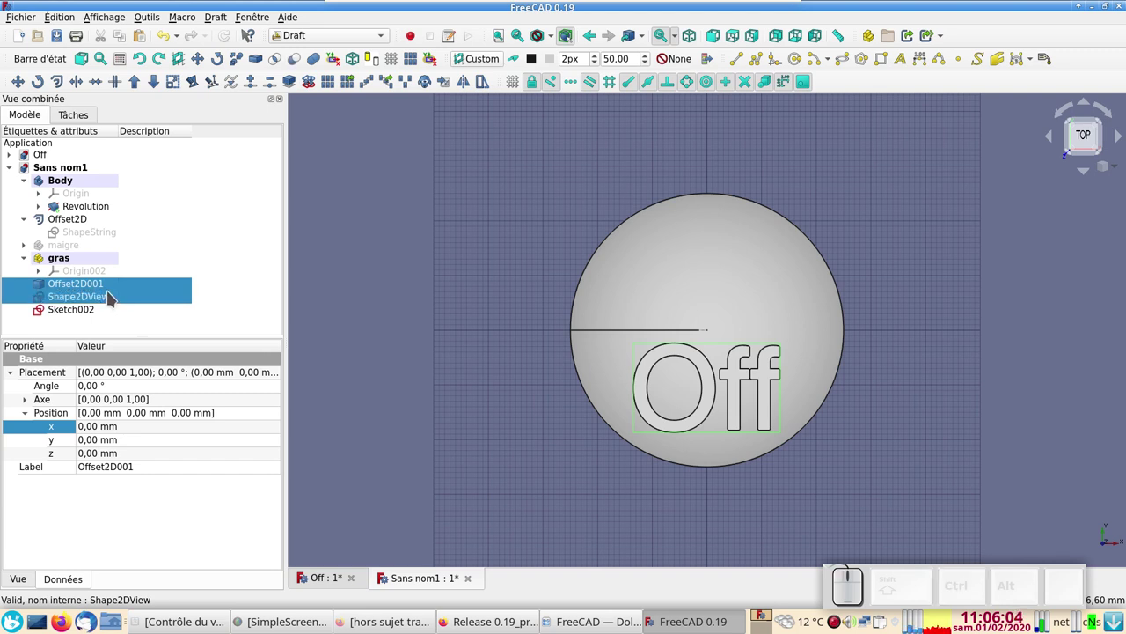
key(Delete)
drag(49, 283, 620, 276)
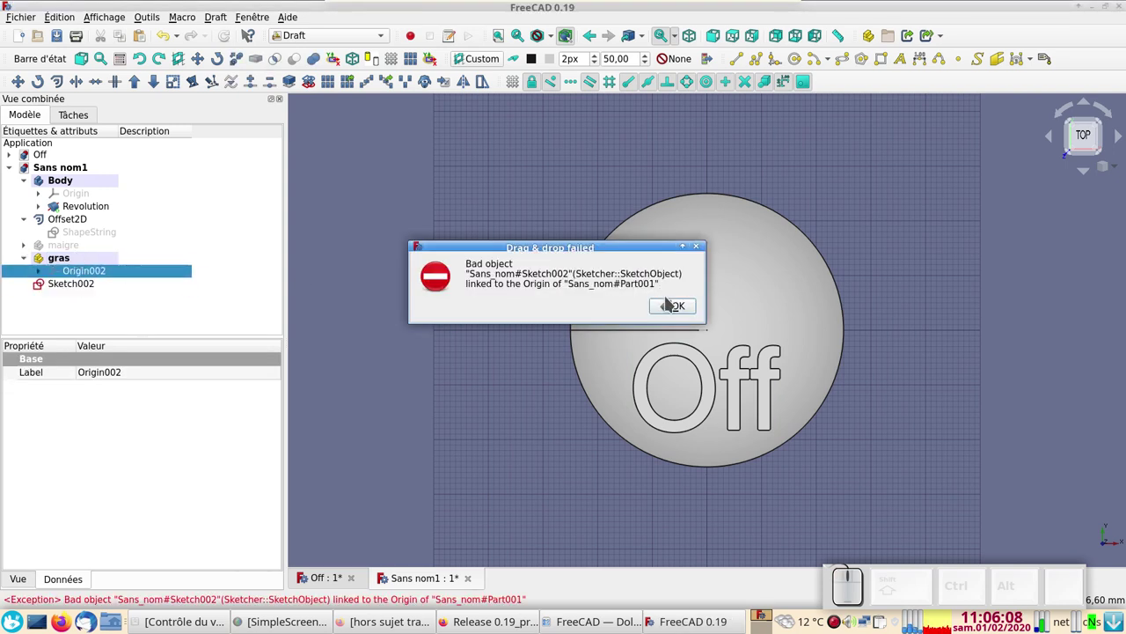
click(671, 301)
drag(39, 287, 51, 267)
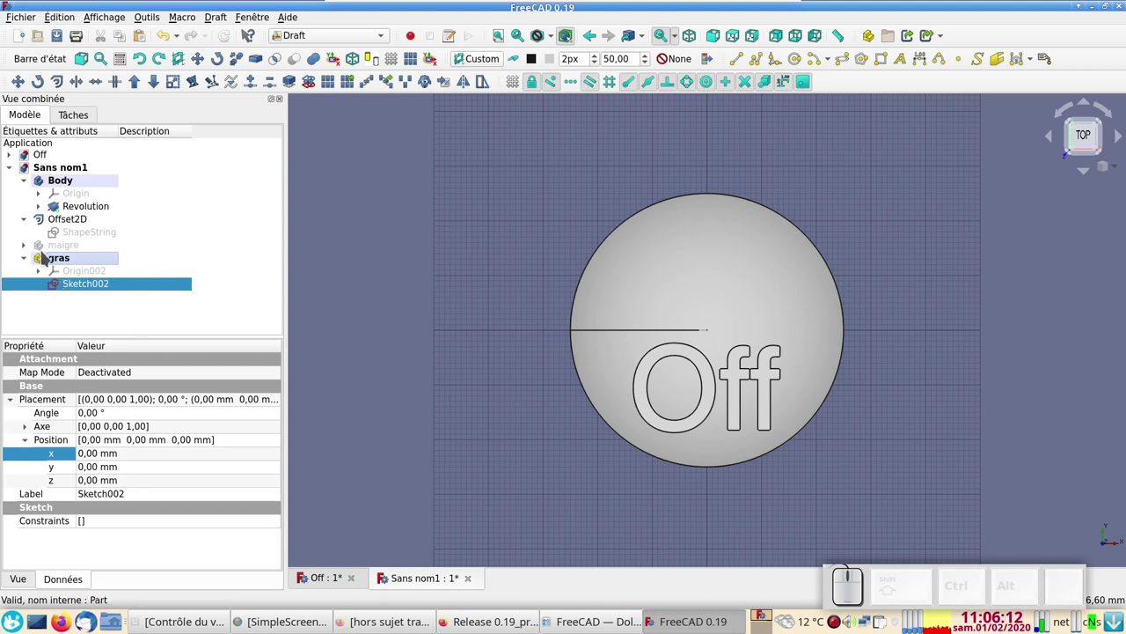
Hide the lettering objects and gras so only the dome shows
key(space)
click(55, 256)
key(space)
click(65, 215)
click(66, 219)
click(68, 220)
key(space)
click(76, 251)
key(space)
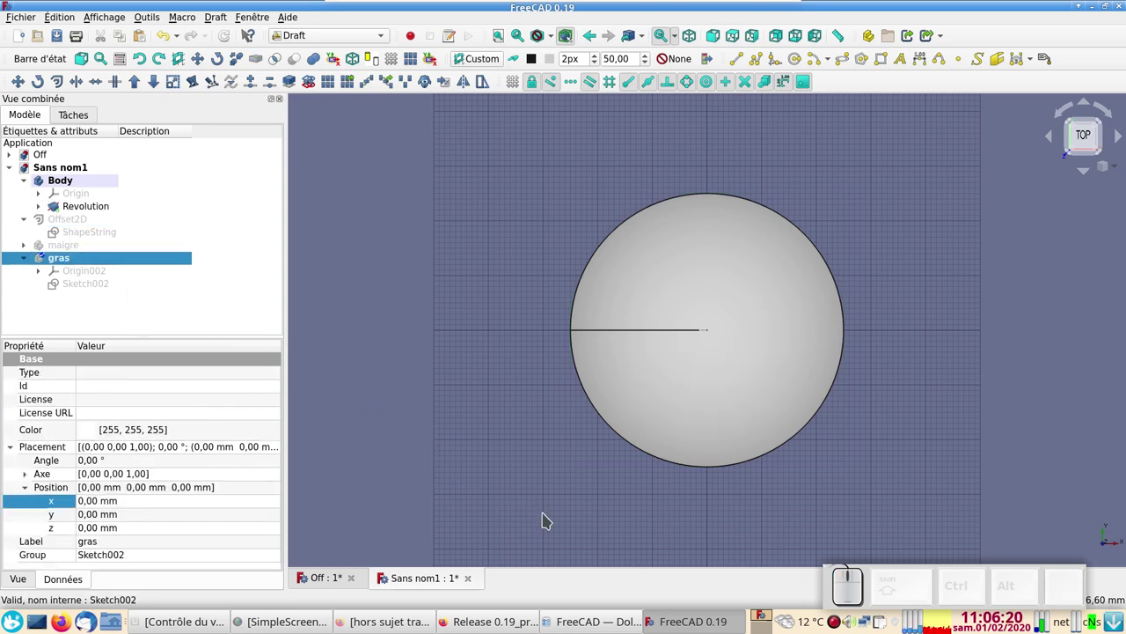
Make the Sketch002 (gras) and Sketch001 (maigre) lettering sketches visible on the dome again
drag(593, 523, 212, 320)
key(space)
click(93, 283)
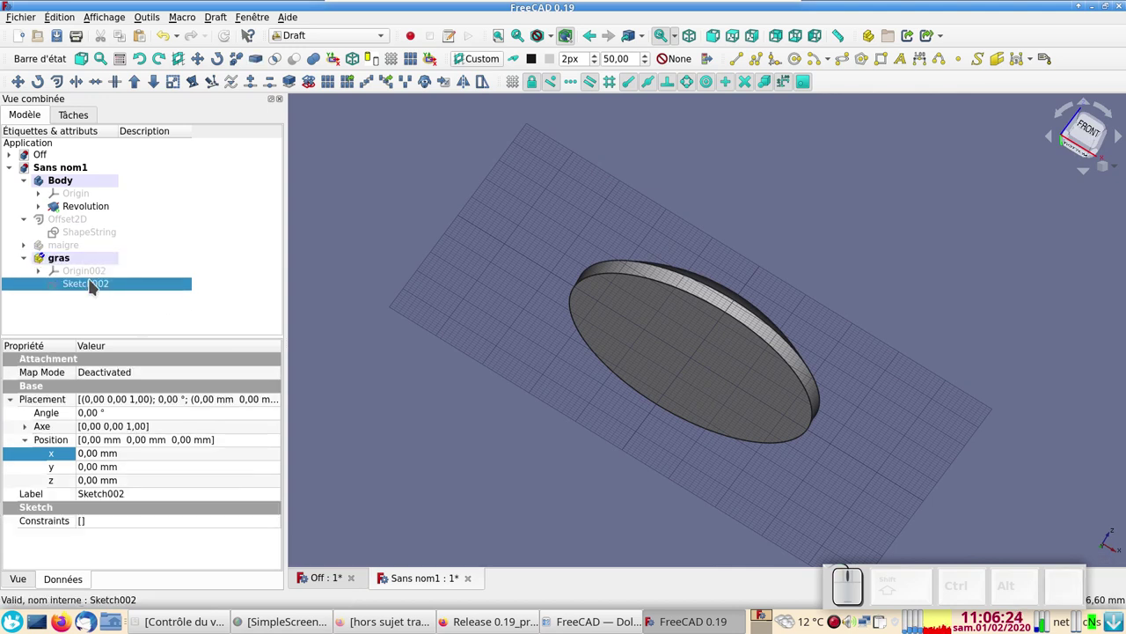
key(space)
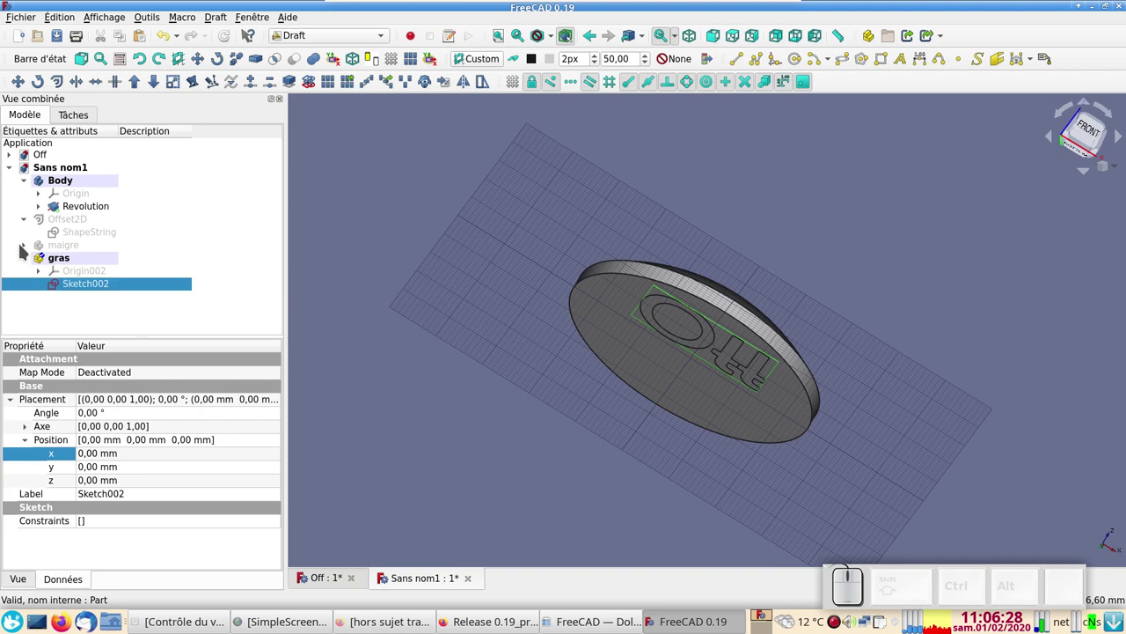
click(24, 247)
click(77, 274)
key(space)
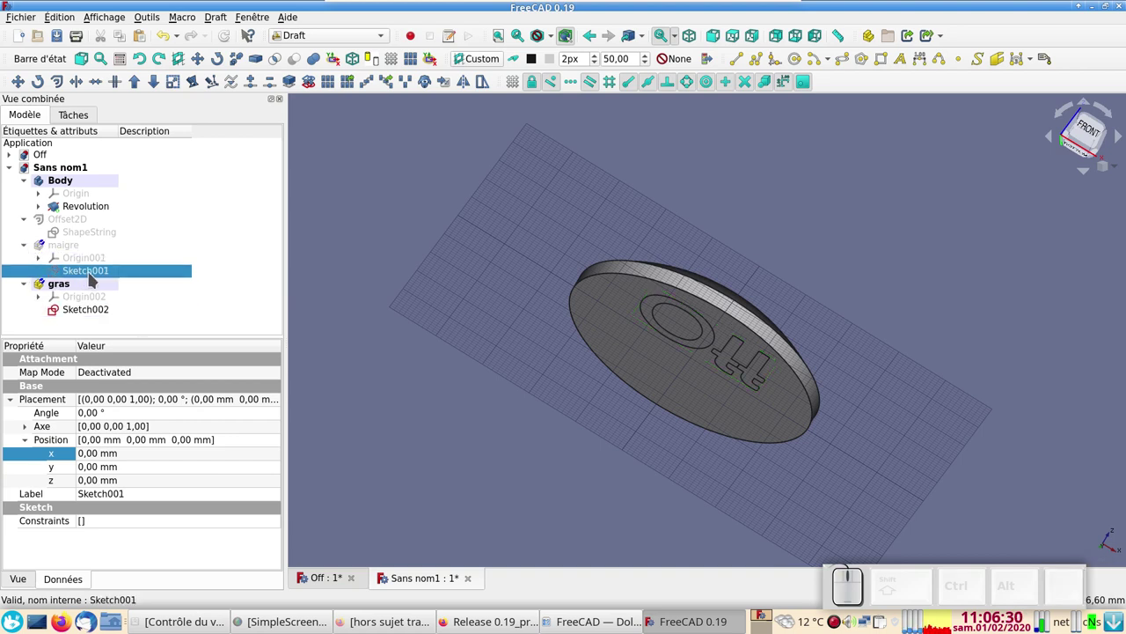
click(67, 245)
key(space)
double_click(86, 267)
click(86, 271)
key(space)
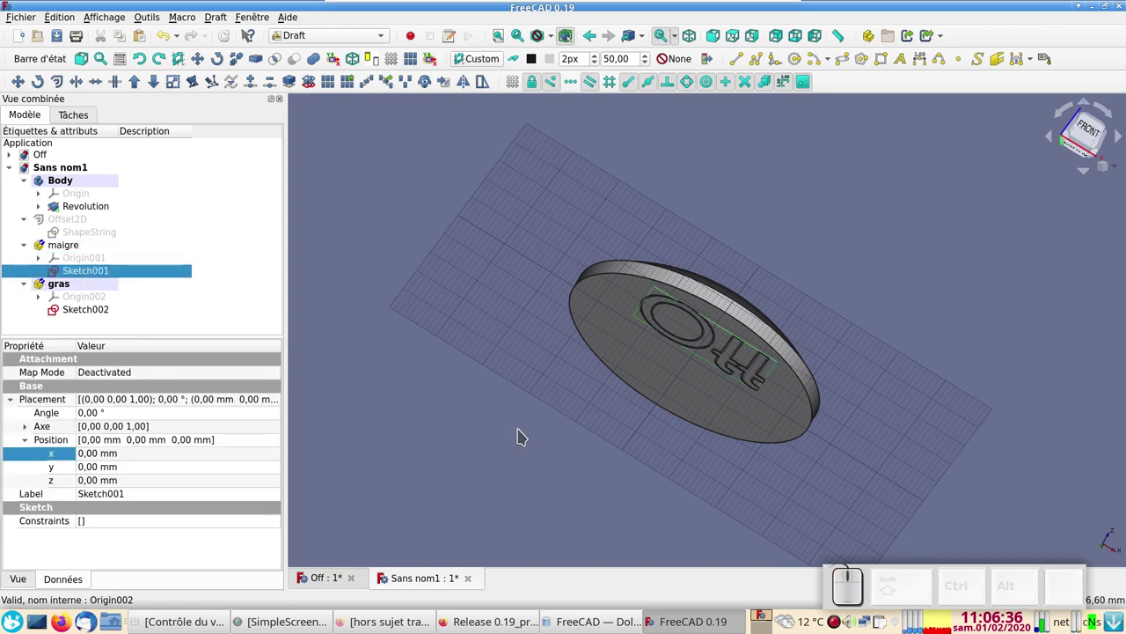
From a front view, select the gras and maigre parts together in the tree
drag(494, 398, 495, 479)
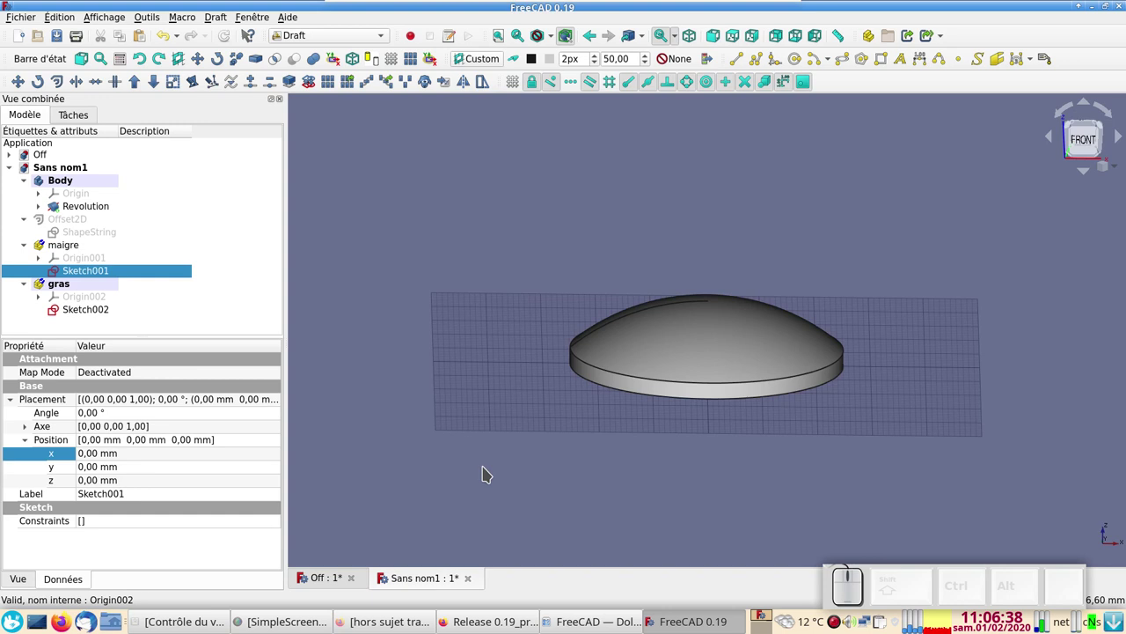
click(518, 489)
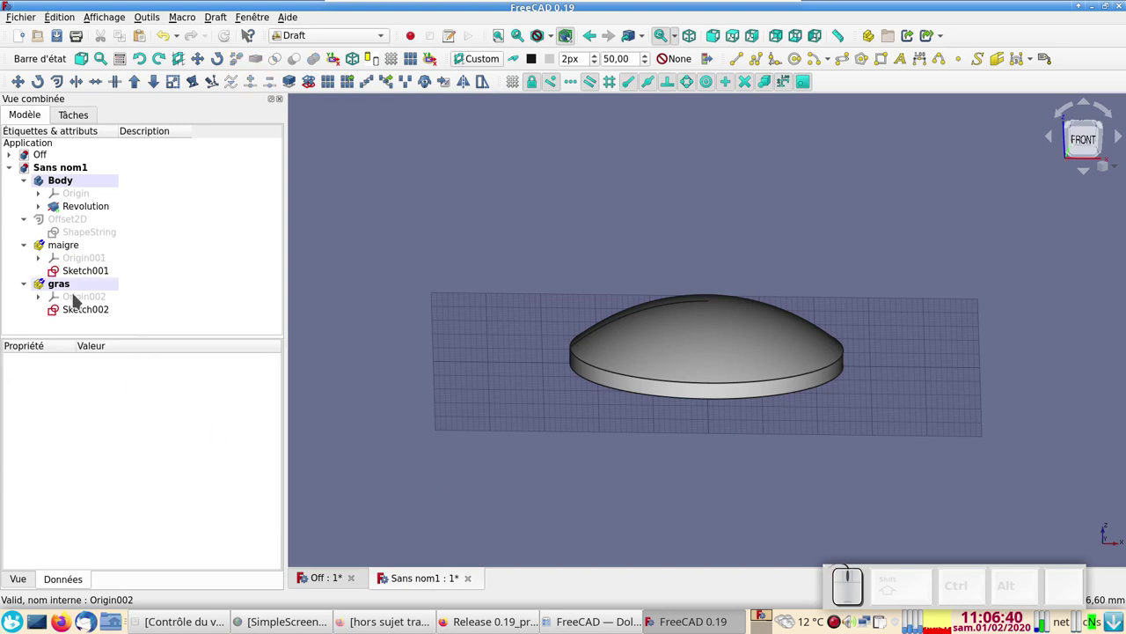
click(75, 289)
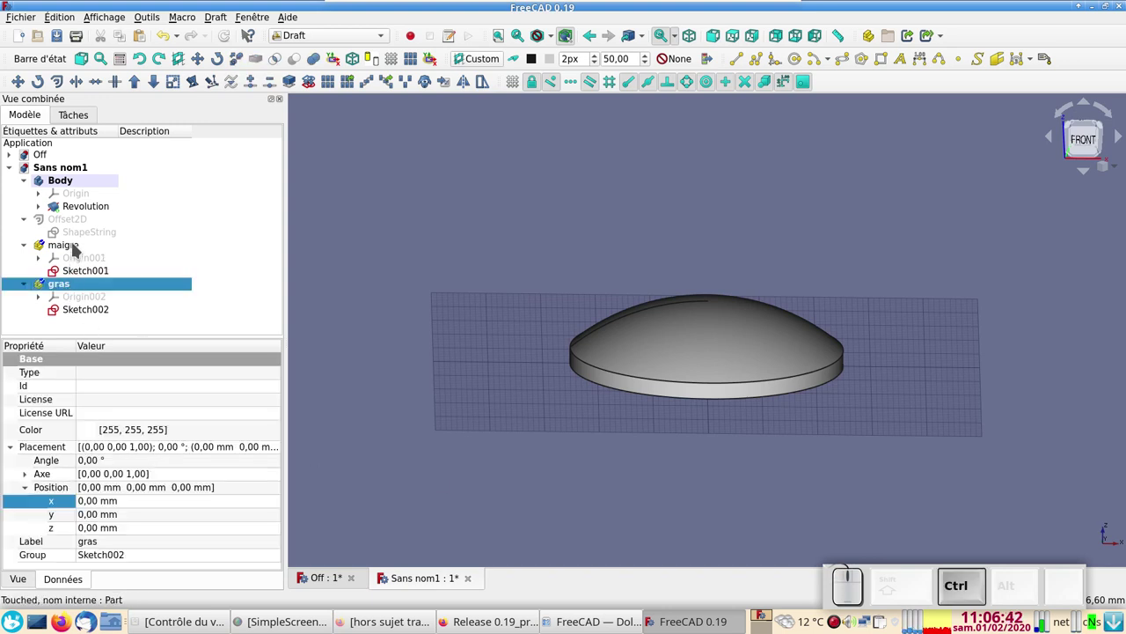
click(77, 245)
Set the gras part's Placement Position z to 14 mm so it sits above the dome
click(98, 270)
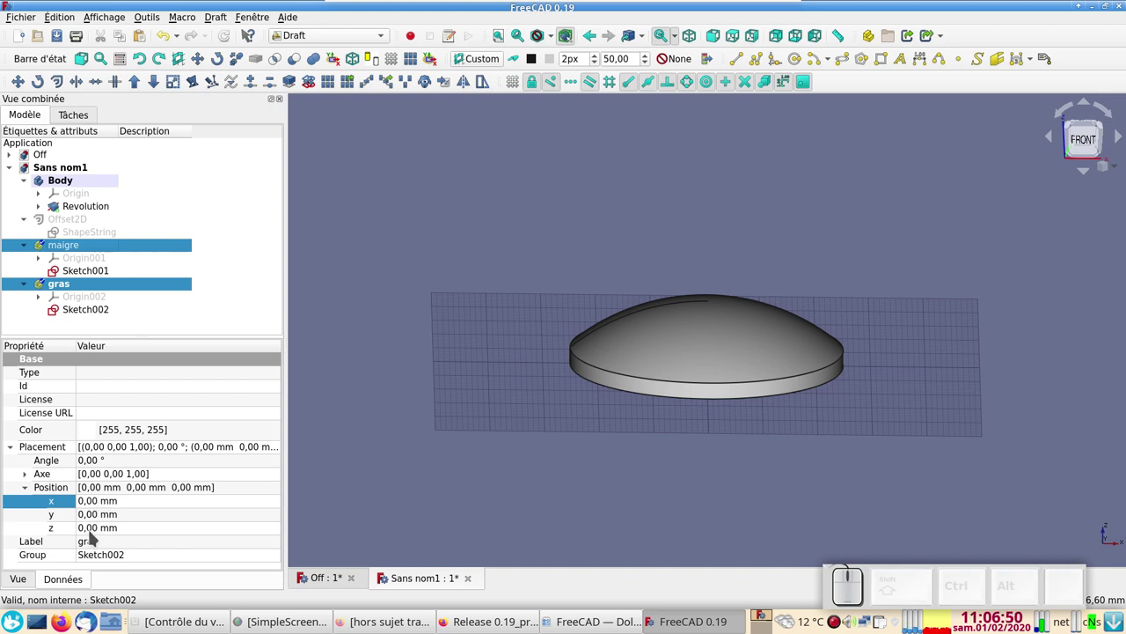
click(93, 531)
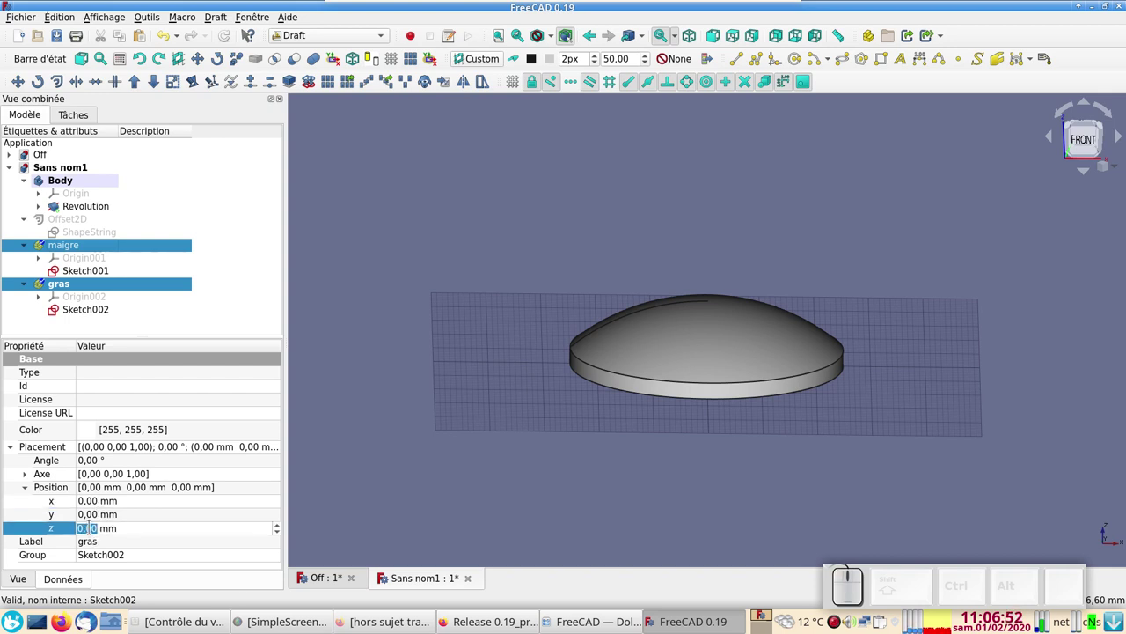
key(KP_1)
key(KP_4)
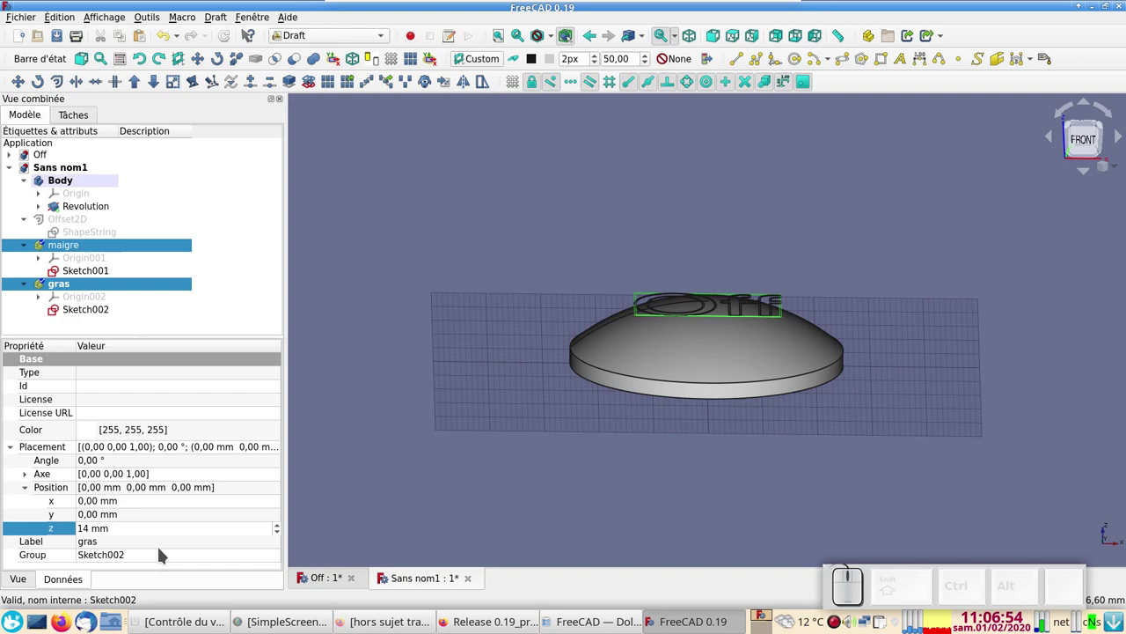
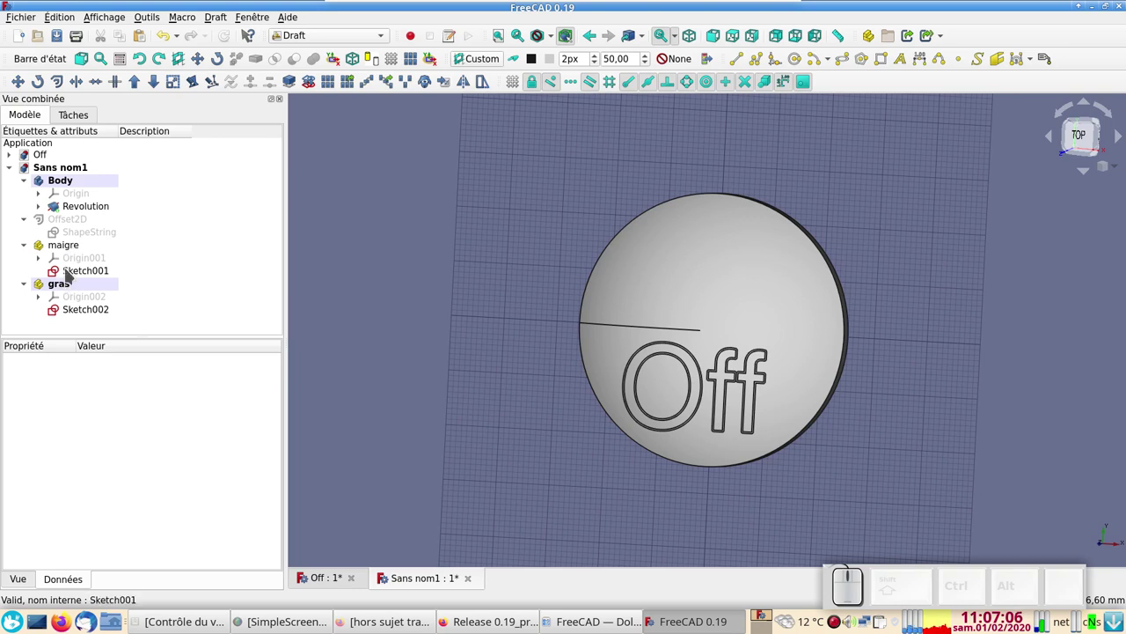
In the Part workbench, begin a 10 mm Extrude of the Sketch001 lettering
click(65, 284)
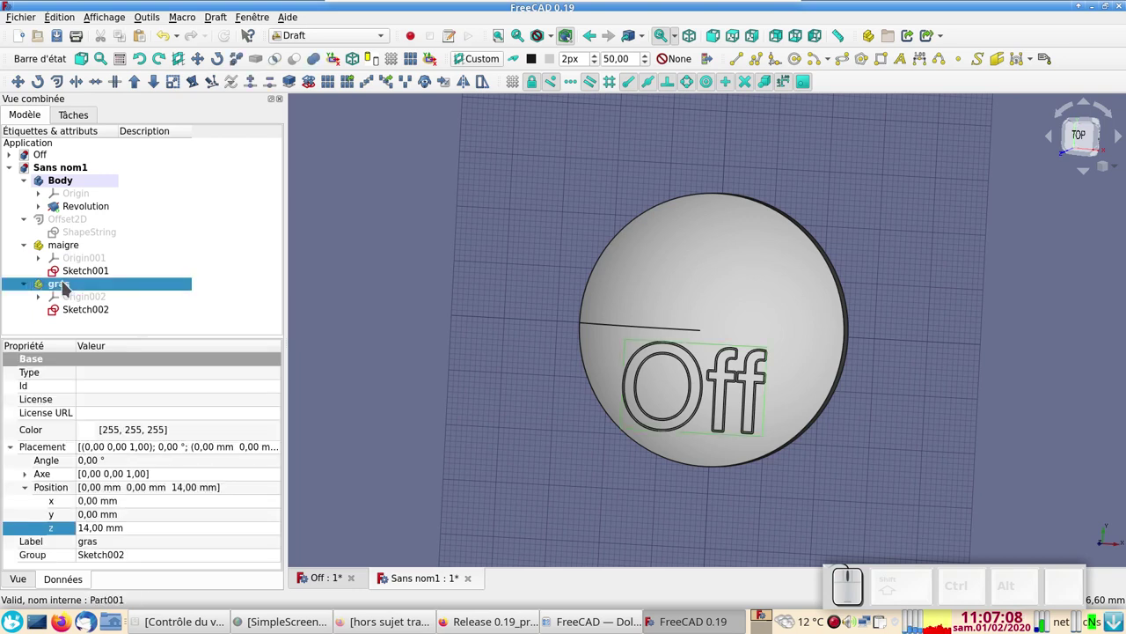
key(space)
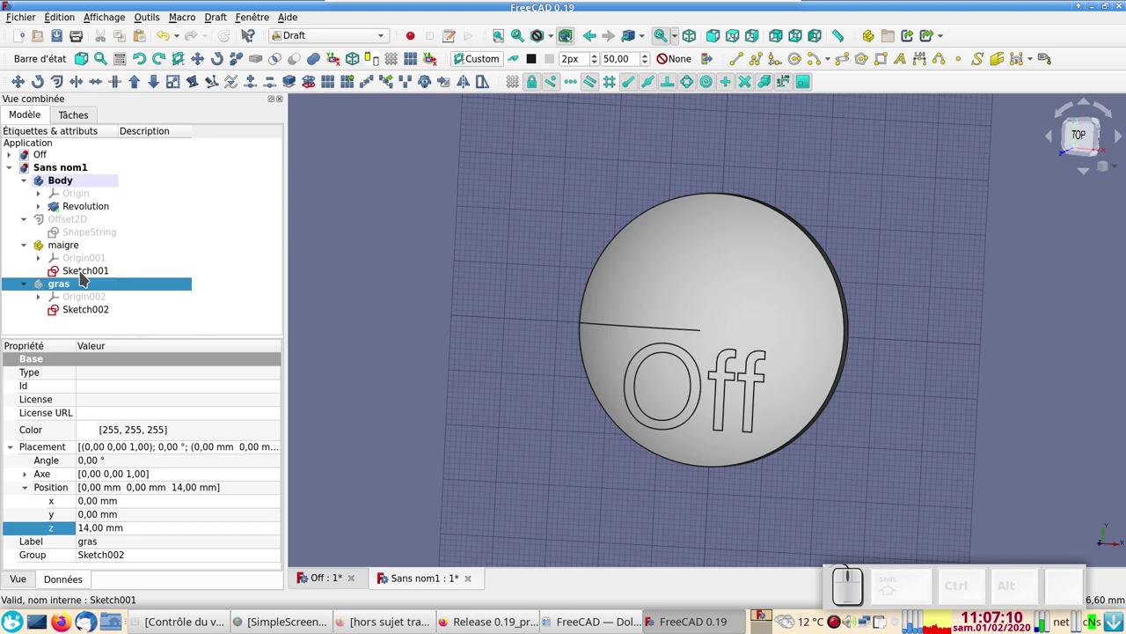
click(87, 274)
click(312, 29)
click(314, 36)
click(309, 52)
click(302, 53)
click(18, 83)
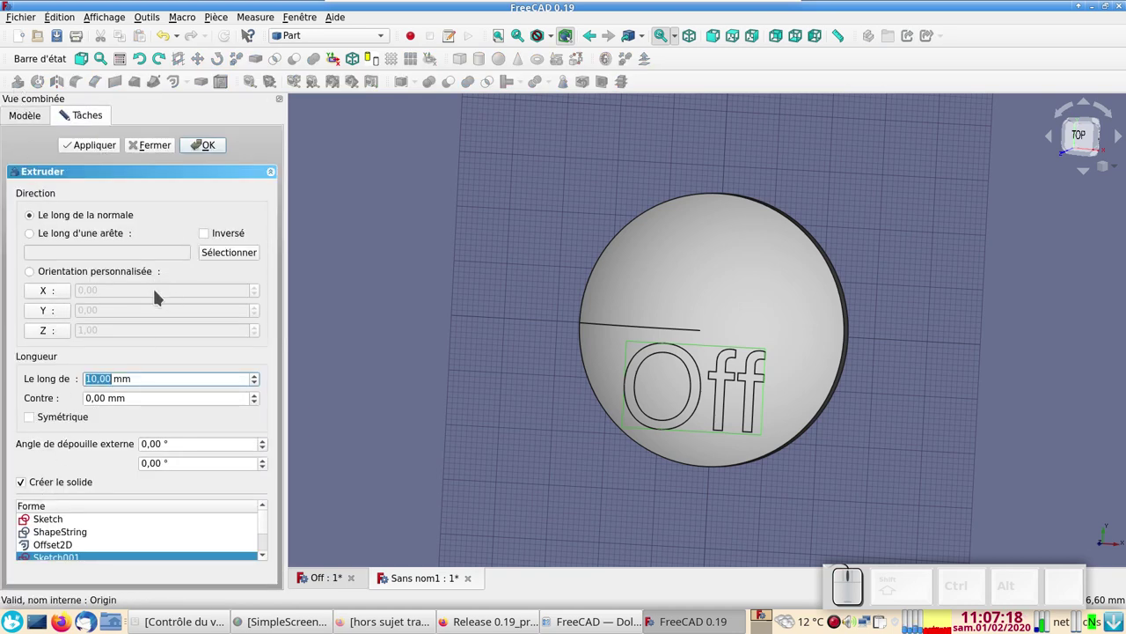
Create a 1 mm Extrude of Sketch001 and move it into the maigre part
key(KP_1)
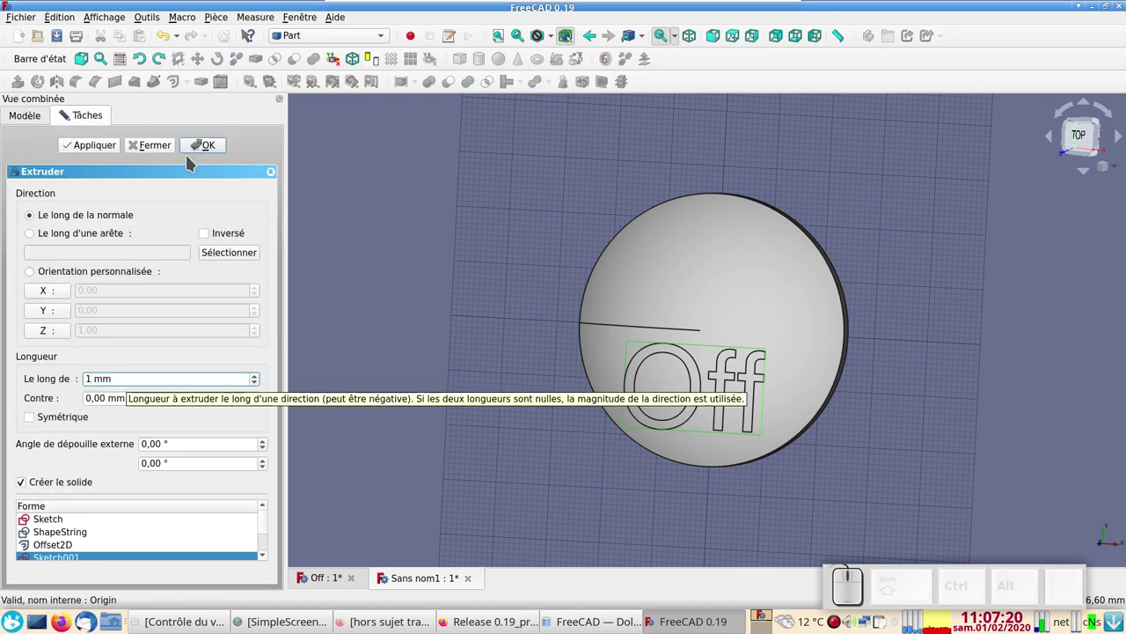
click(212, 148)
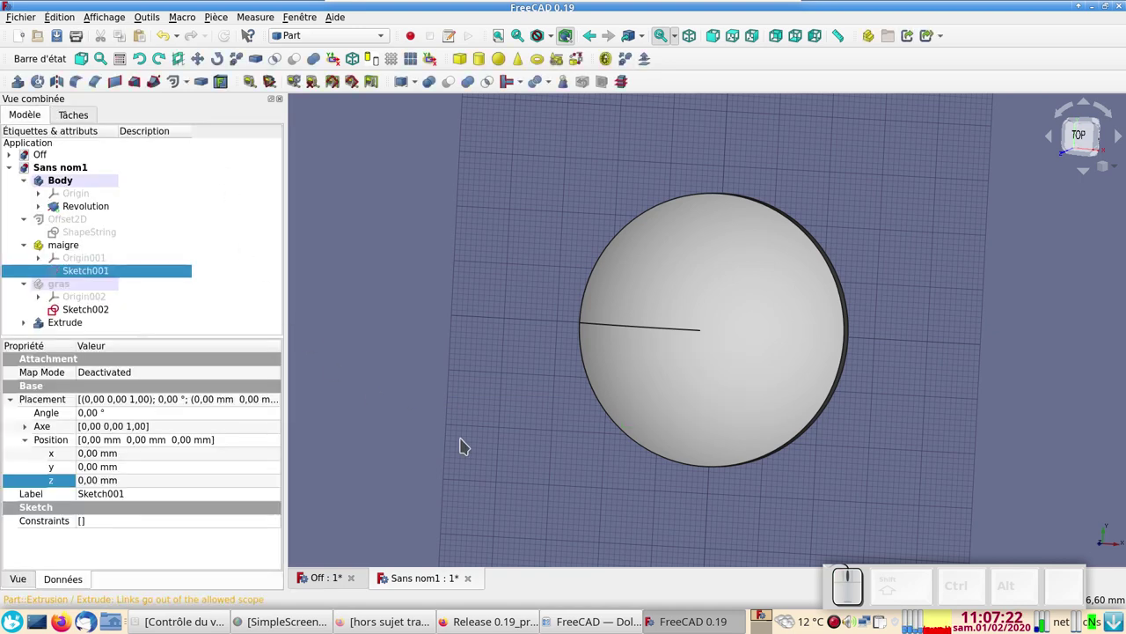
drag(500, 461, 190, 320)
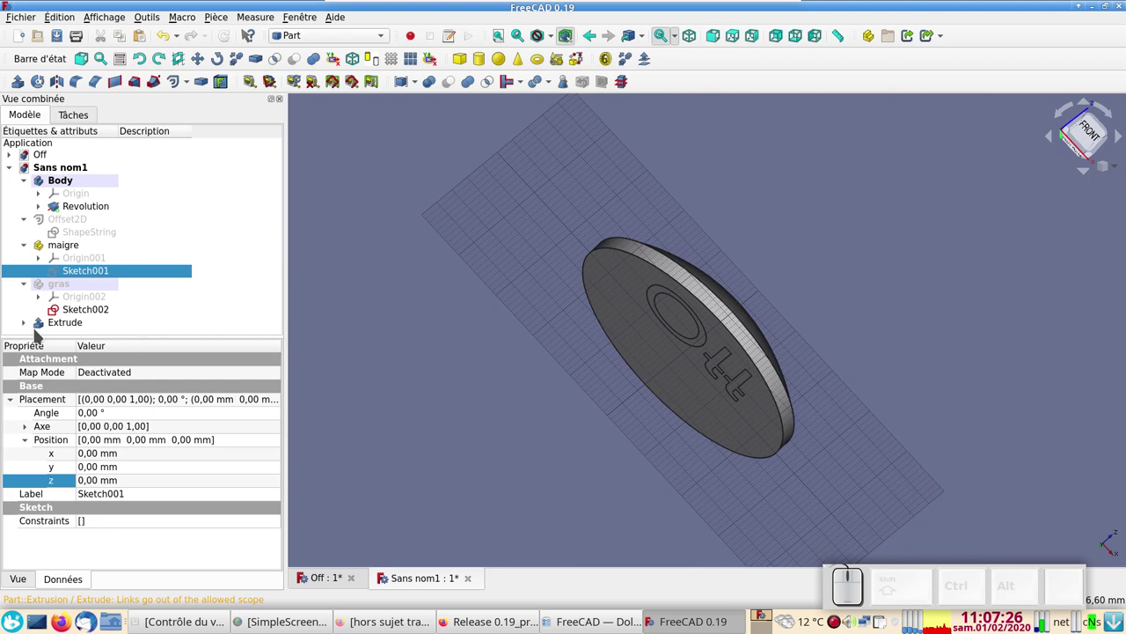
click(41, 326)
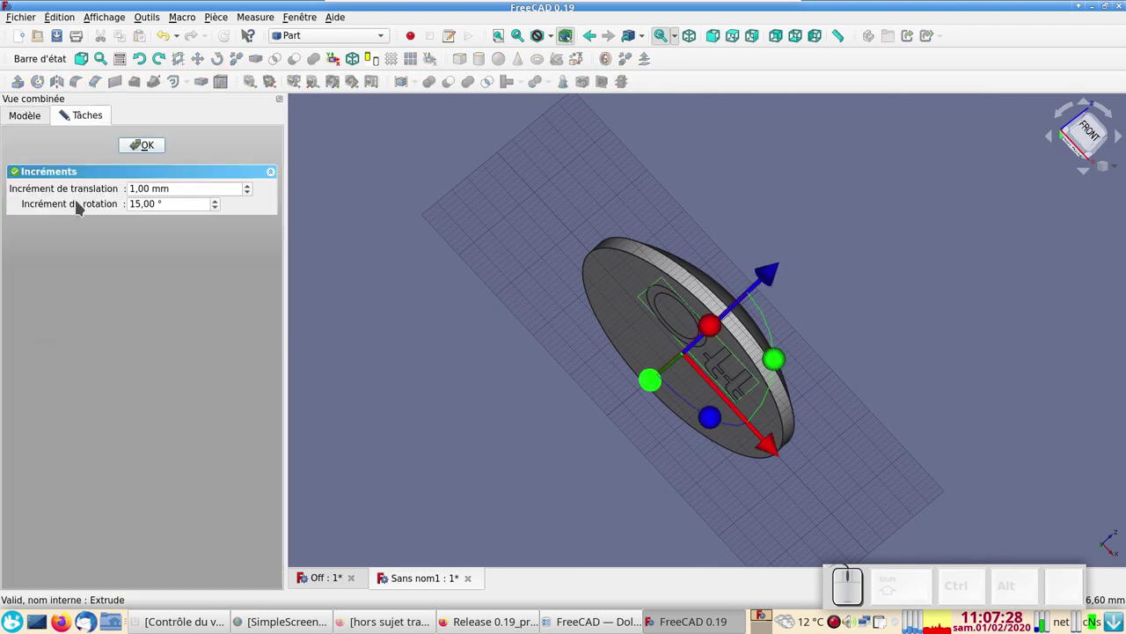
click(144, 148)
click(129, 183)
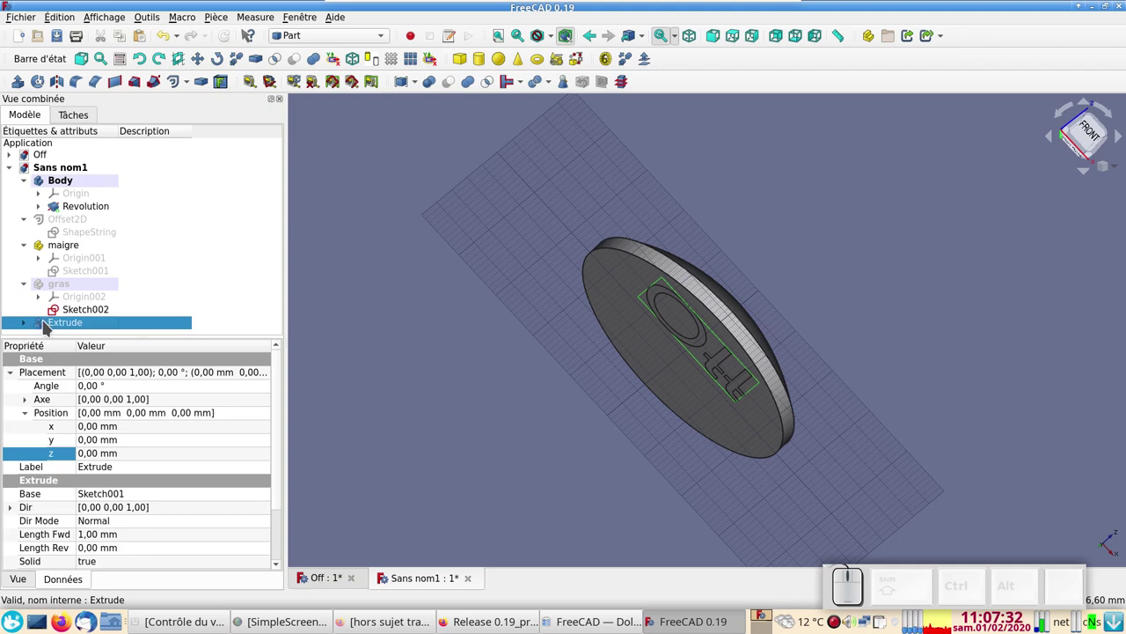
Hide the thin maigre lettering, show the bold gras lettering and select Sketch002
click(47, 327)
drag(51, 317, 62, 250)
drag(463, 350, 462, 409)
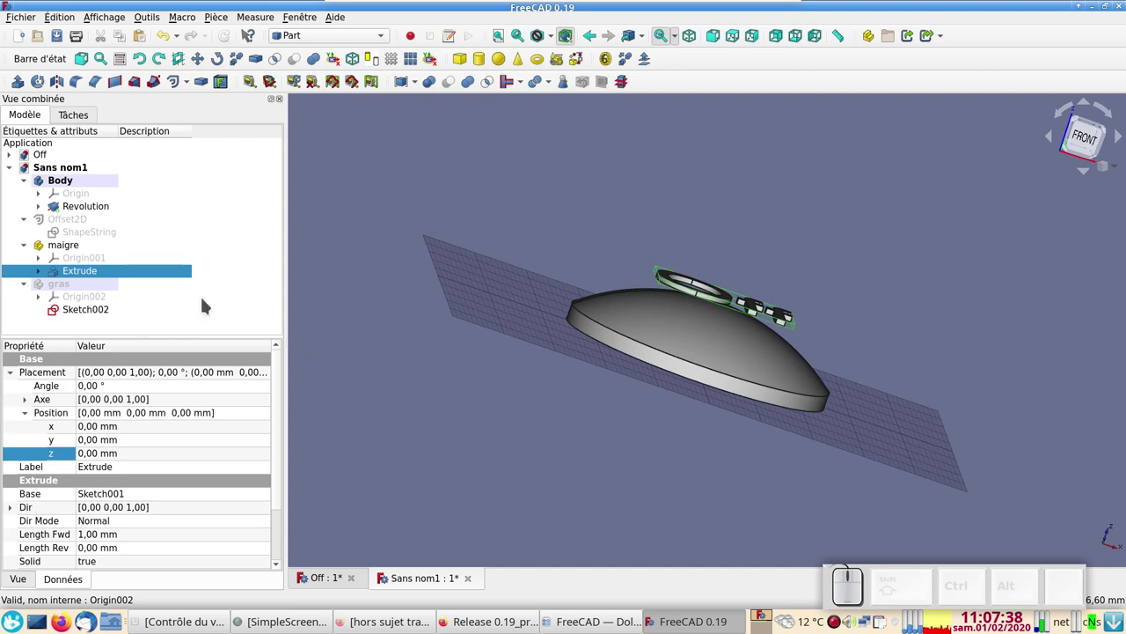
click(66, 249)
key(space)
click(65, 285)
key(space)
click(87, 312)
Extrude Sketch002 by 1 mm into Extrude001 and move it into the gras group
click(21, 84)
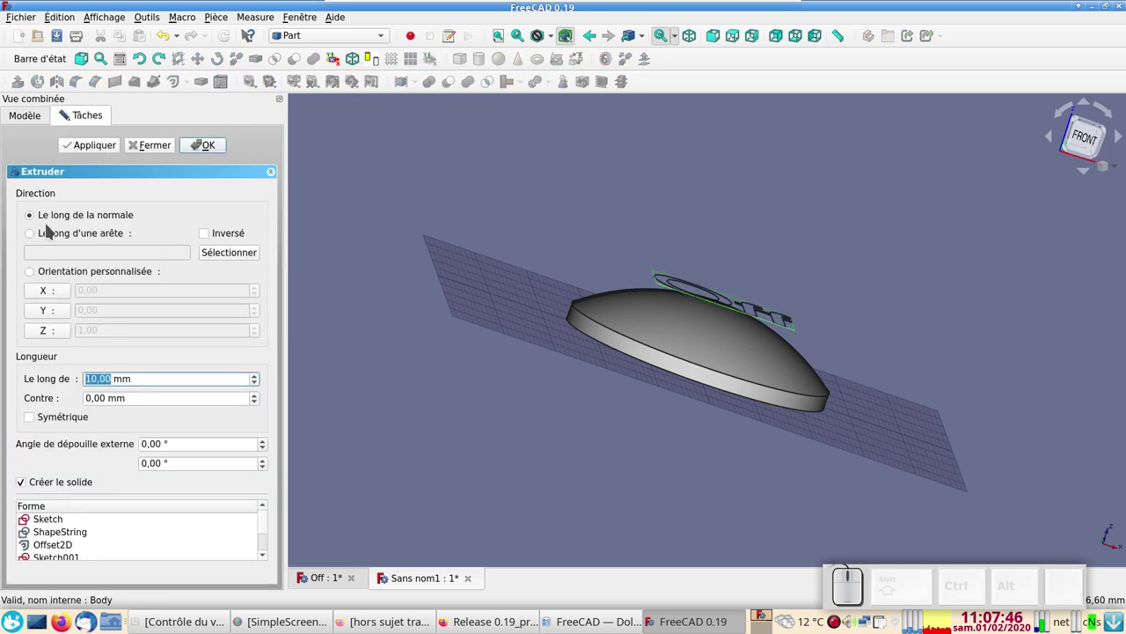
key(KP_1)
click(206, 149)
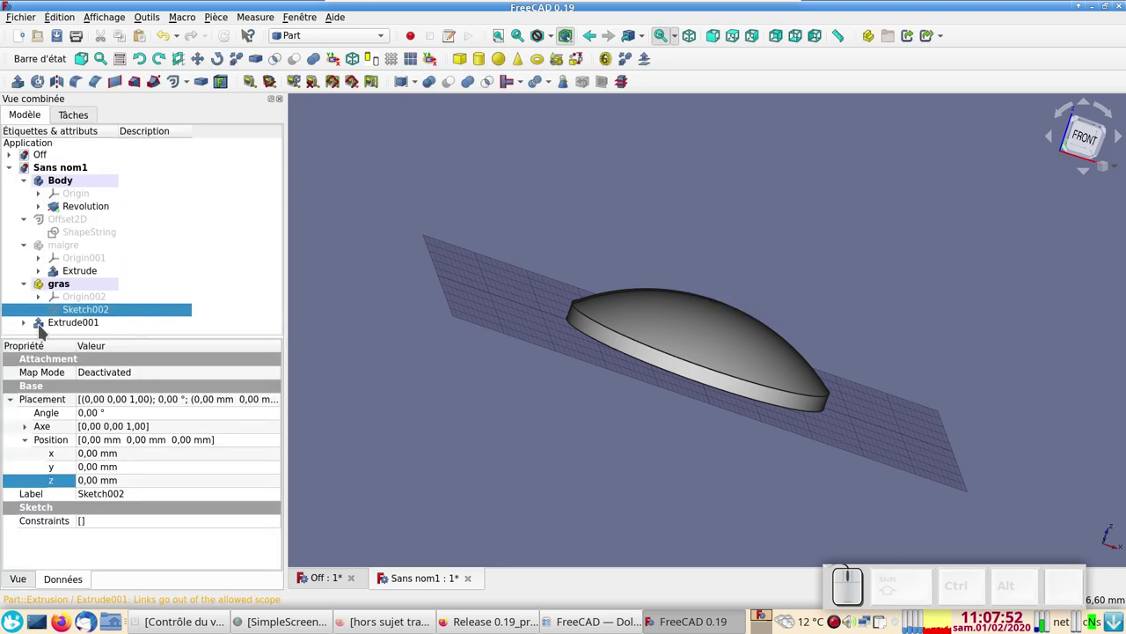
drag(39, 328, 58, 288)
Hide the maigre group and view the dome straight from above
drag(544, 417, 71, 269)
click(75, 242)
key(space)
key(space)
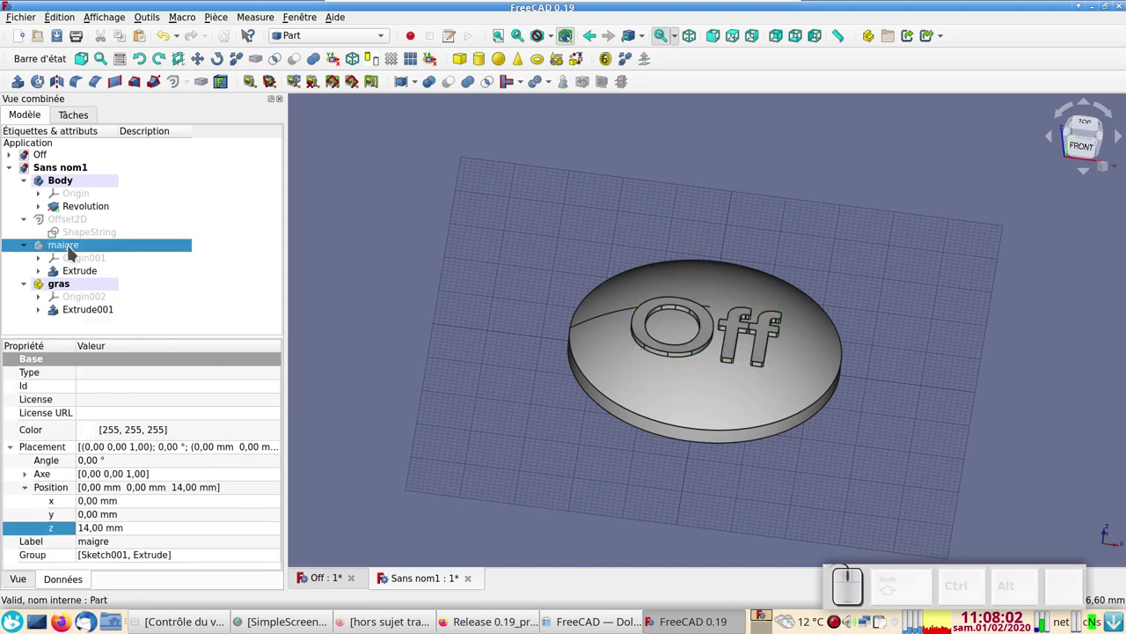
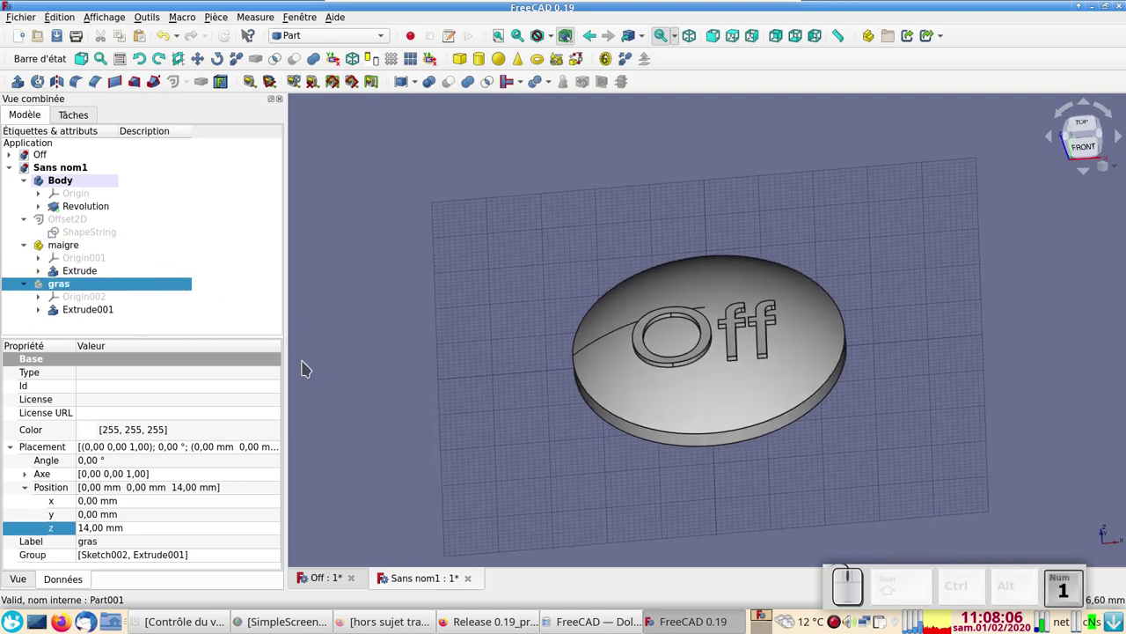
key(KP_2)
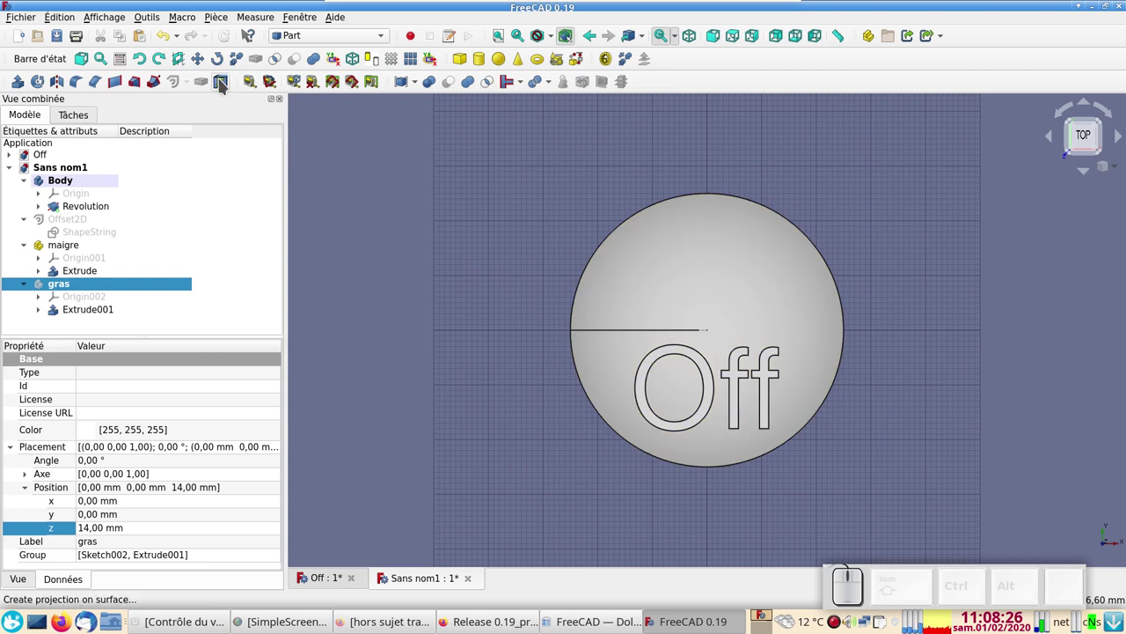
Start Projection on surface with the dome face as surface and the O, f, f faces added
click(224, 84)
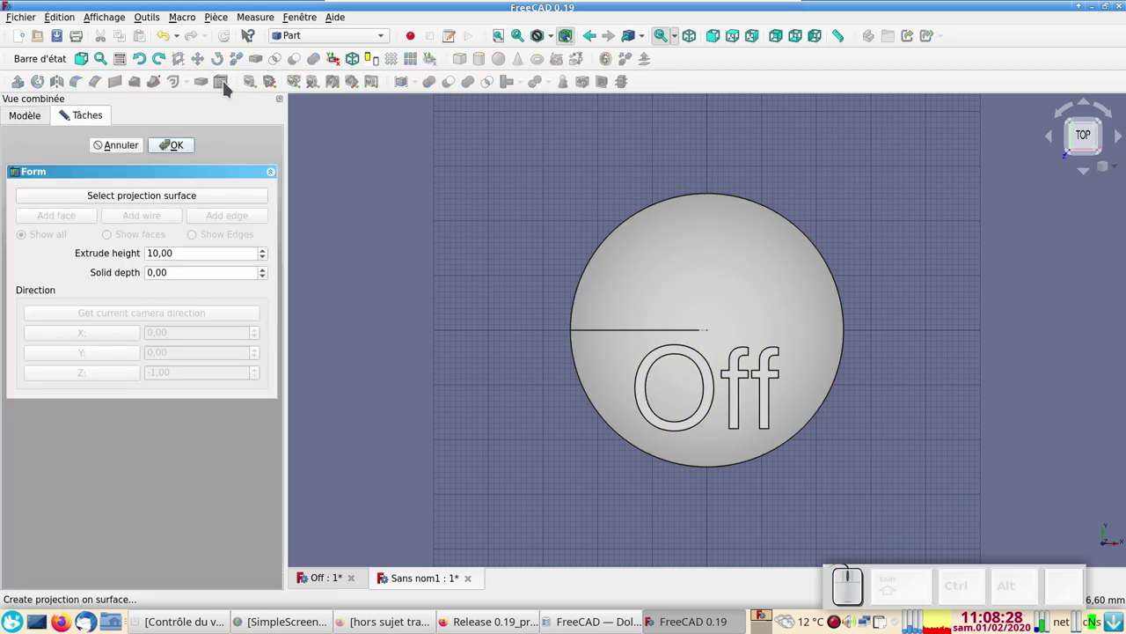
click(214, 195)
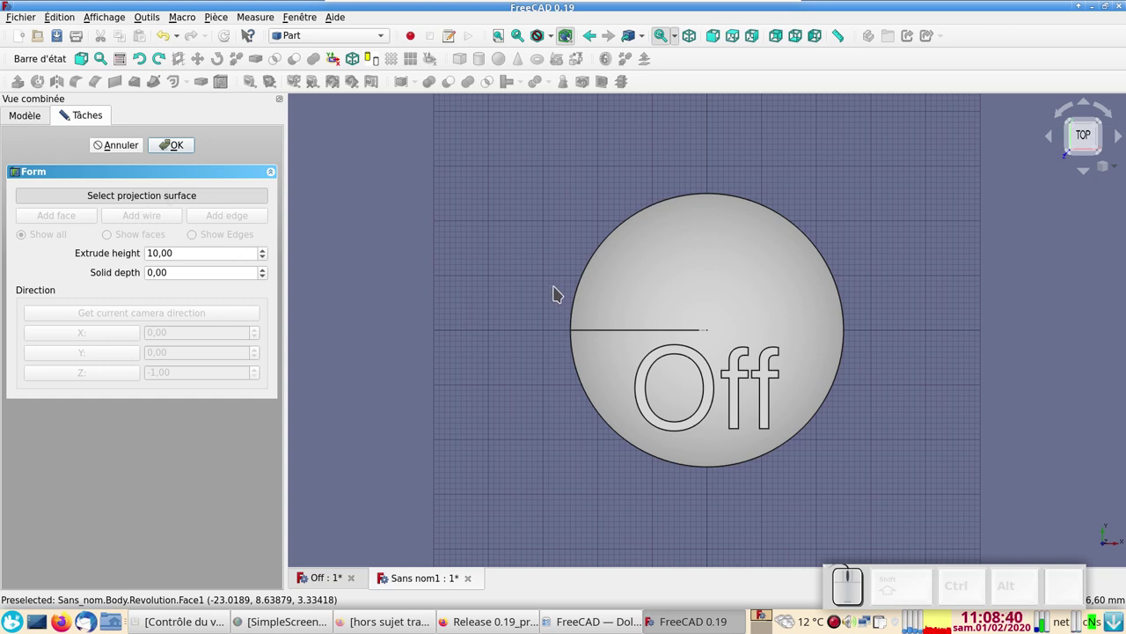
click(656, 280)
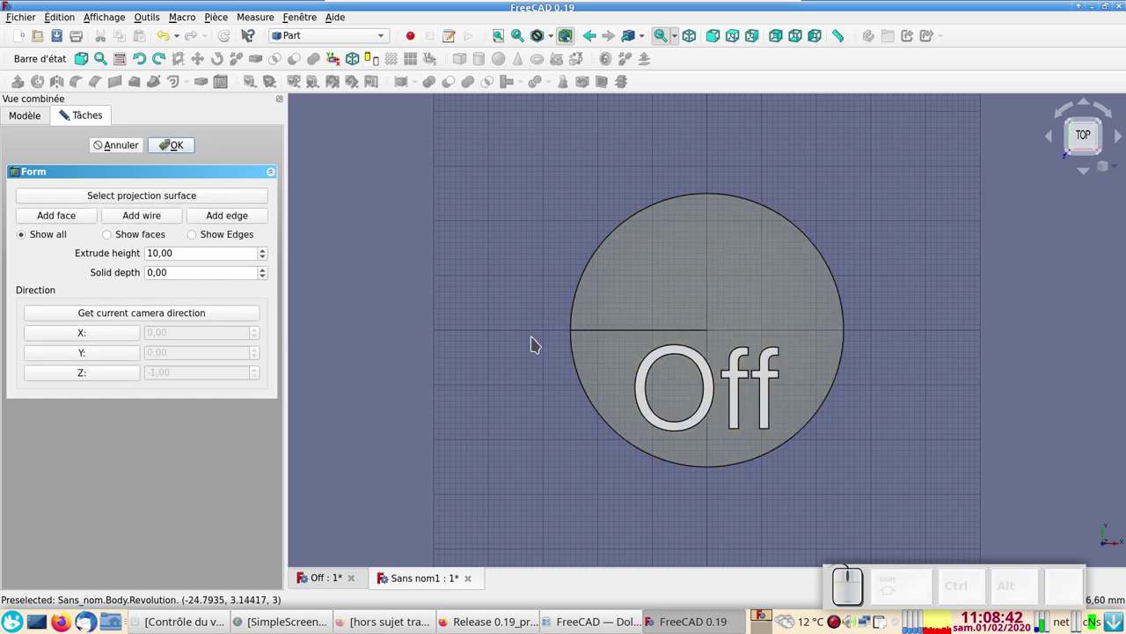
click(66, 219)
click(657, 419)
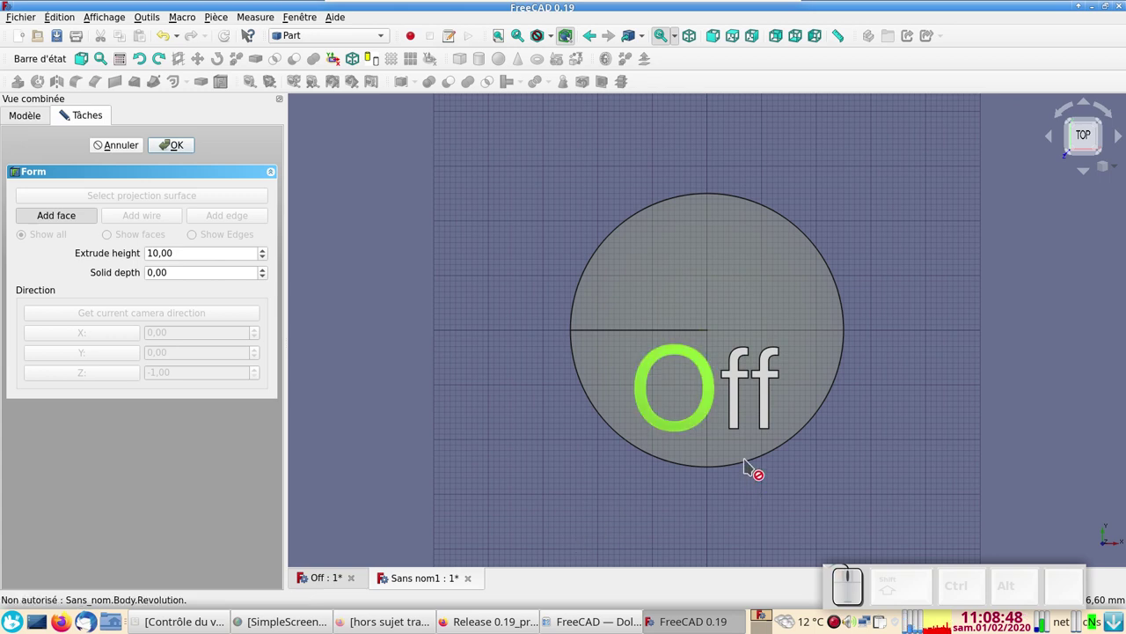
click(740, 421)
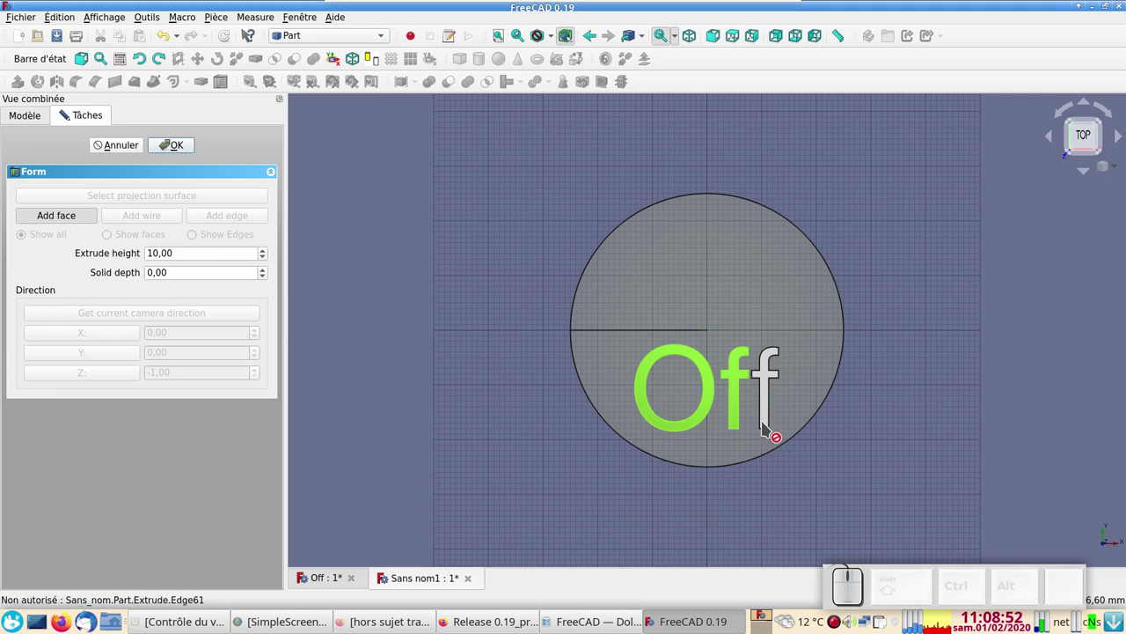
click(772, 421)
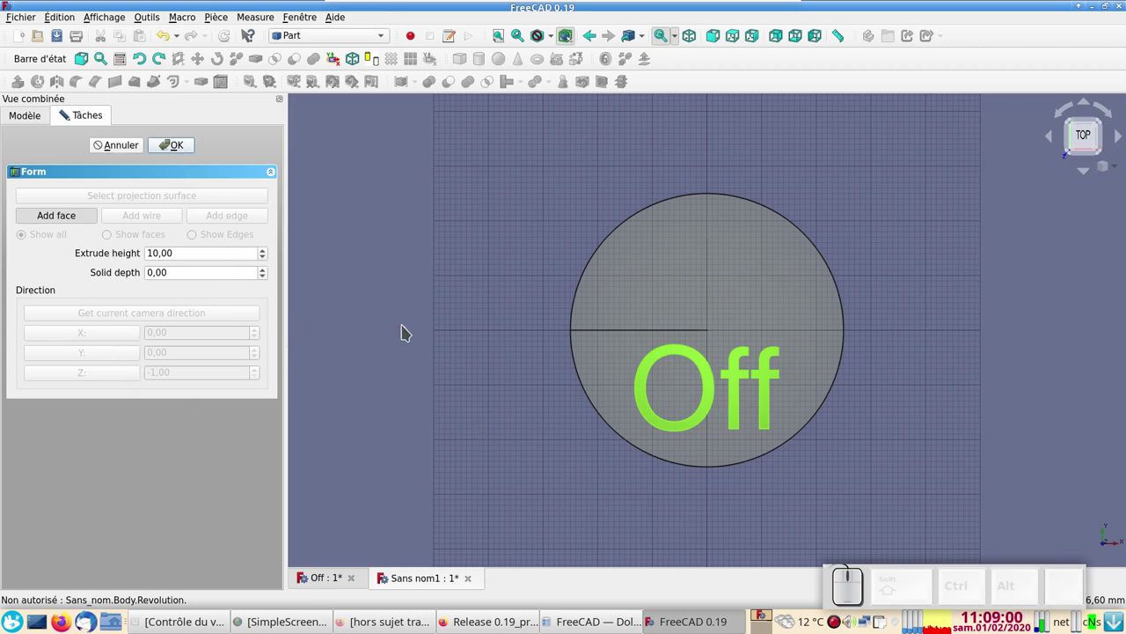
click(561, 487)
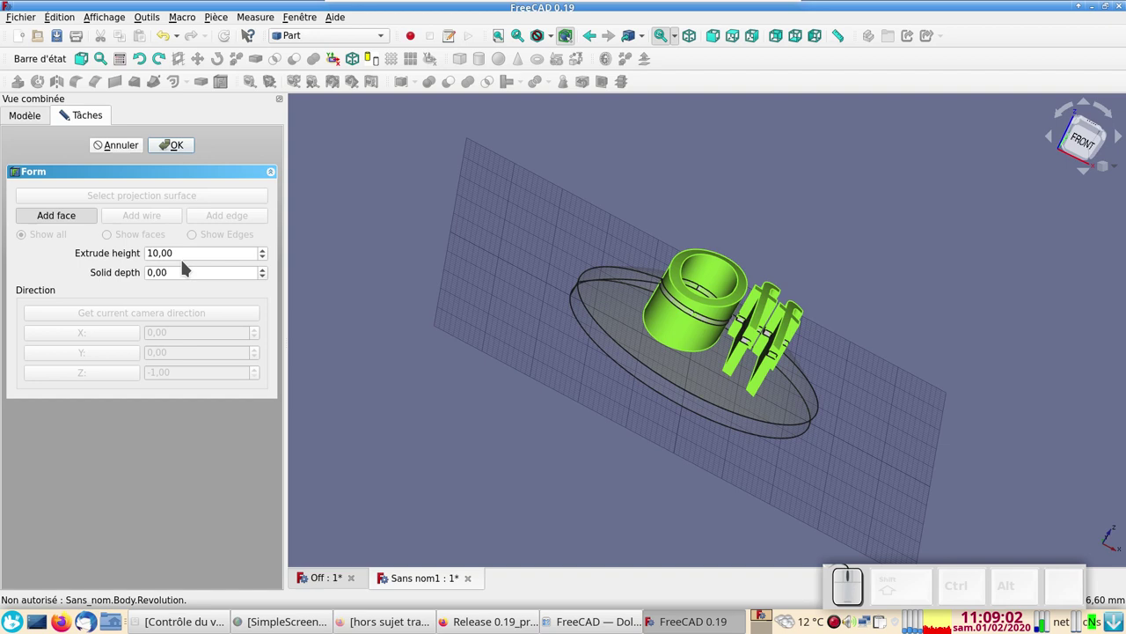
Set extrude height 3.5, solid depth 0 and create the Projection Object
click(63, 106)
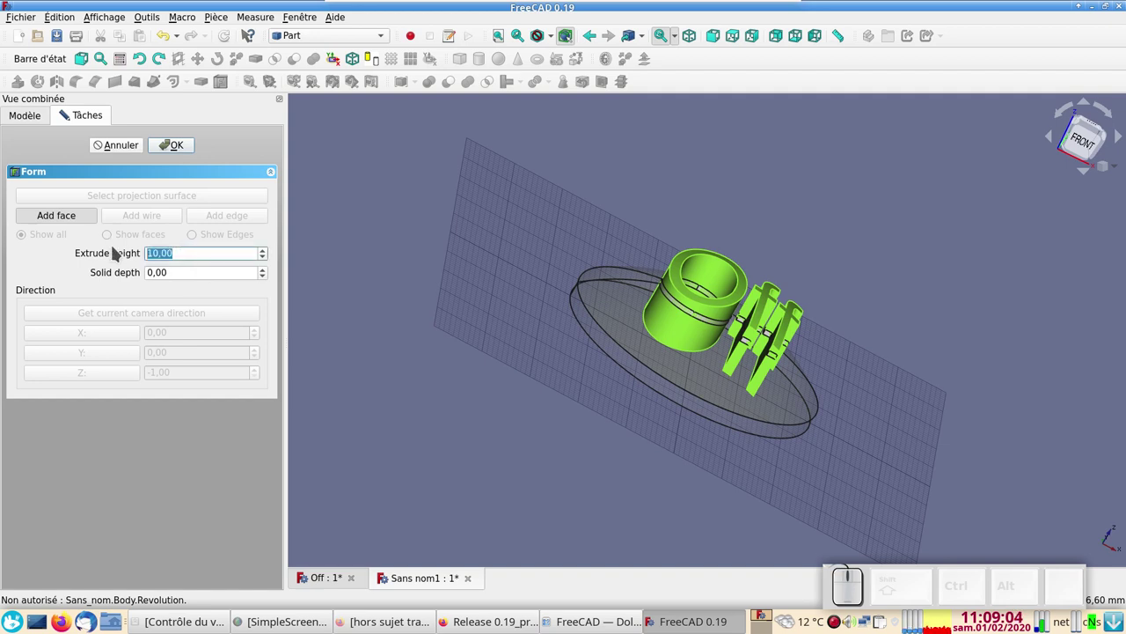
key(KP_3)
key(KP_3)
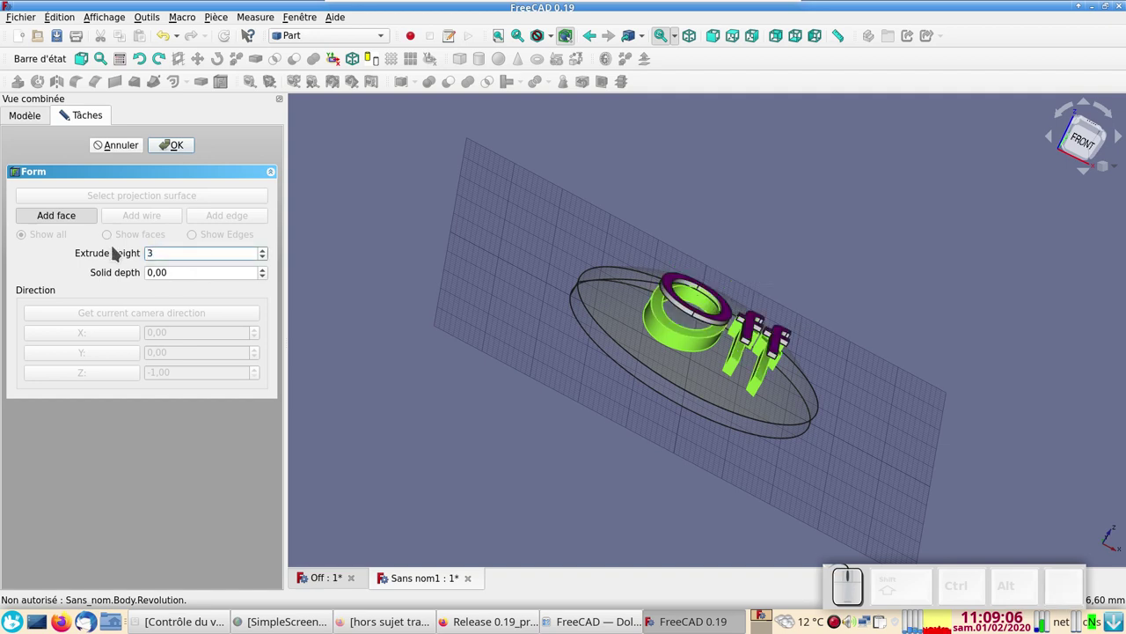
key(,)
key(KP_5)
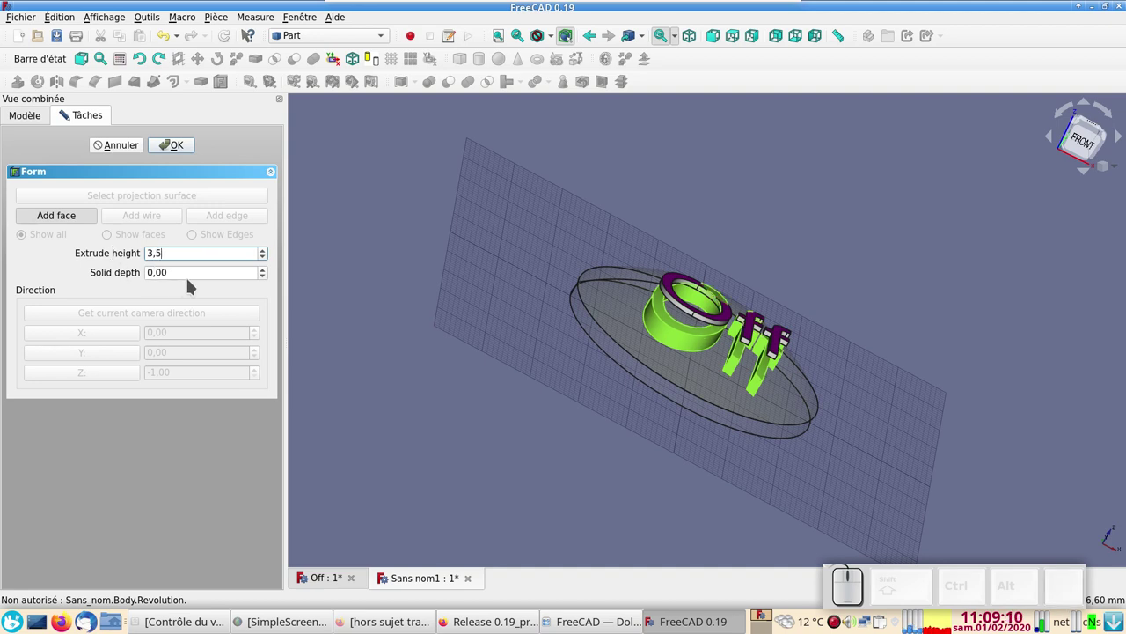
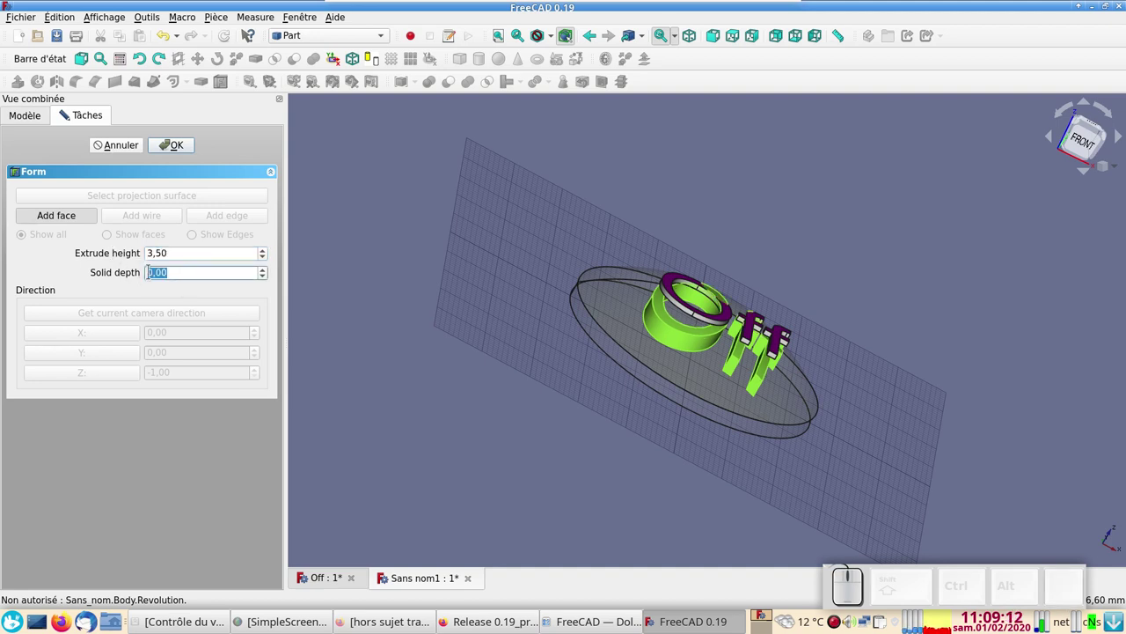
key(KP_3)
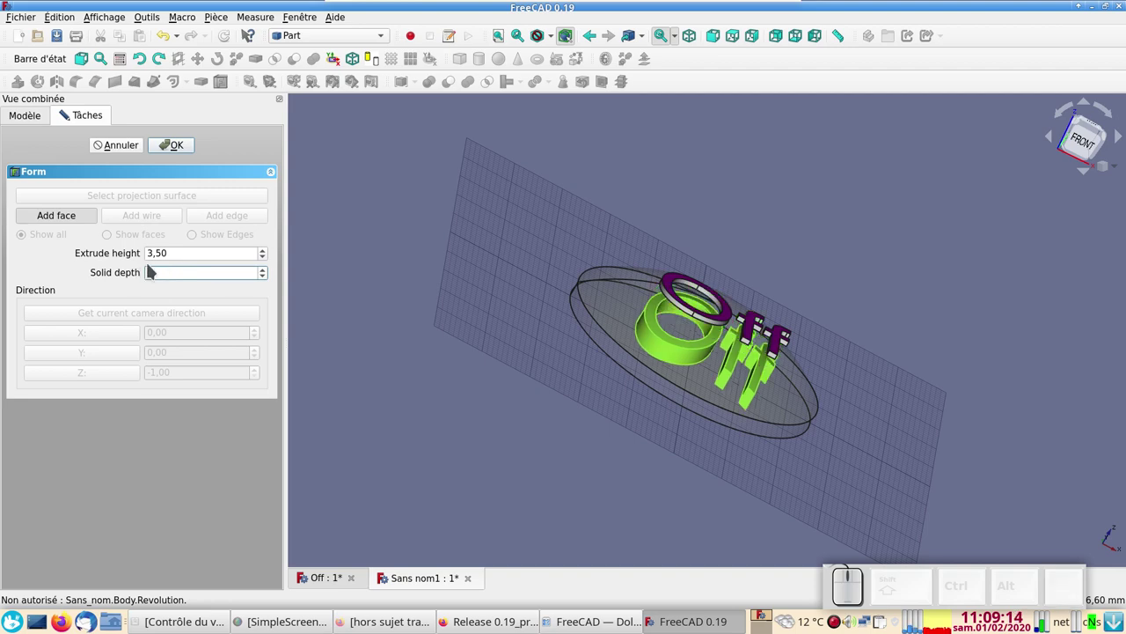
double_click(176, 153)
Hide both flat lettering extrusions, Extrude001 and Extrude
drag(446, 343, 276, 329)
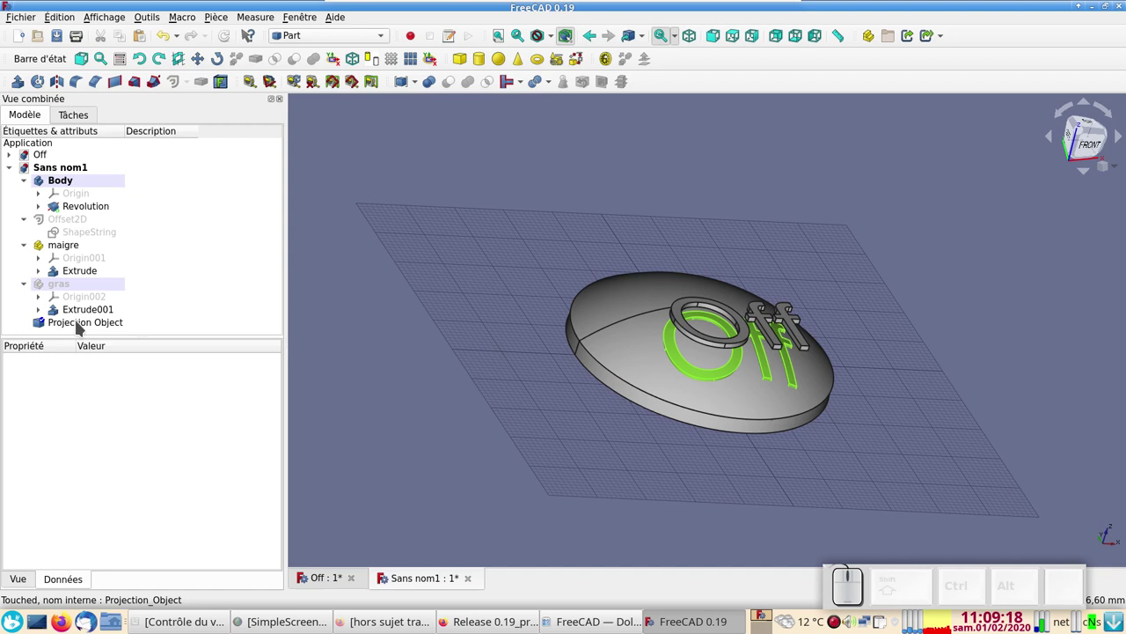
click(96, 311)
key(space)
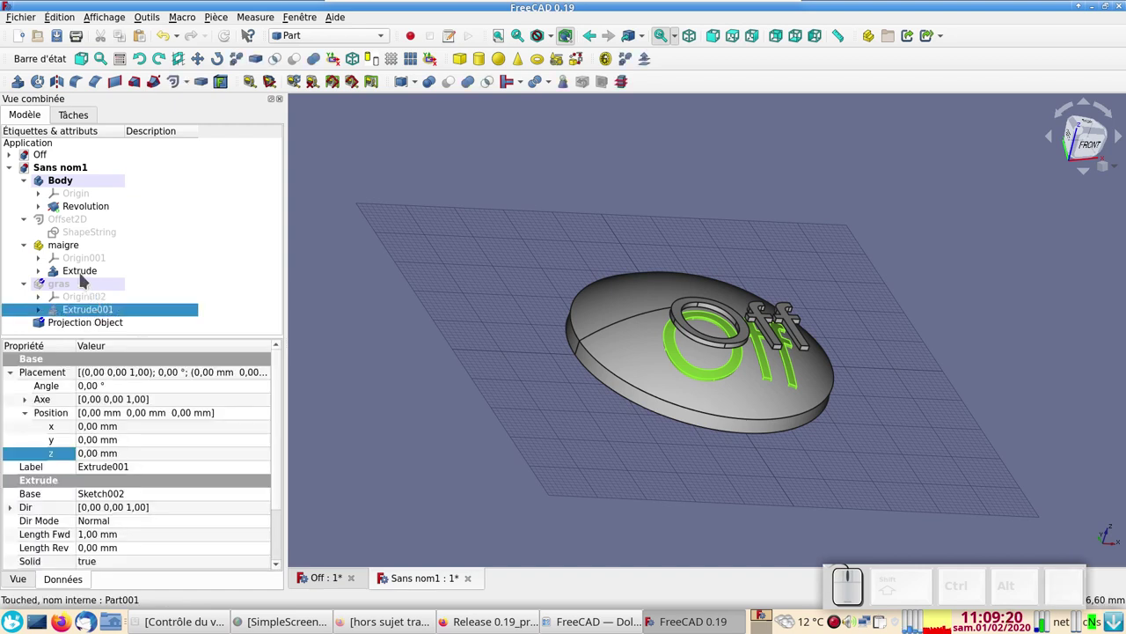
click(78, 270)
key(space)
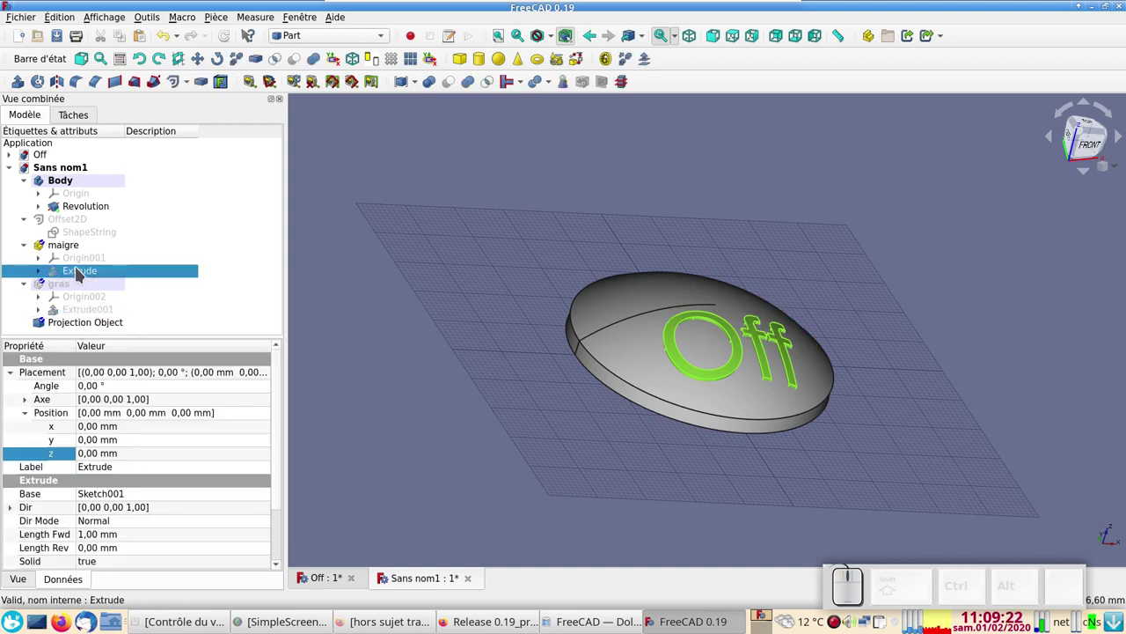
key(space)
click(79, 270)
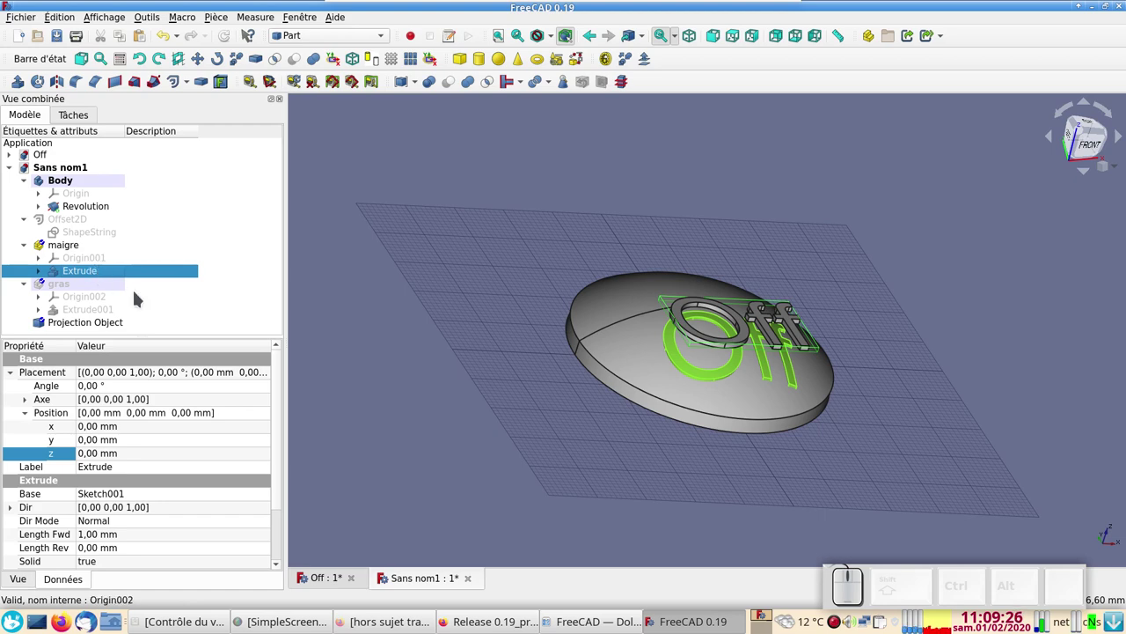
key(space)
key(space)
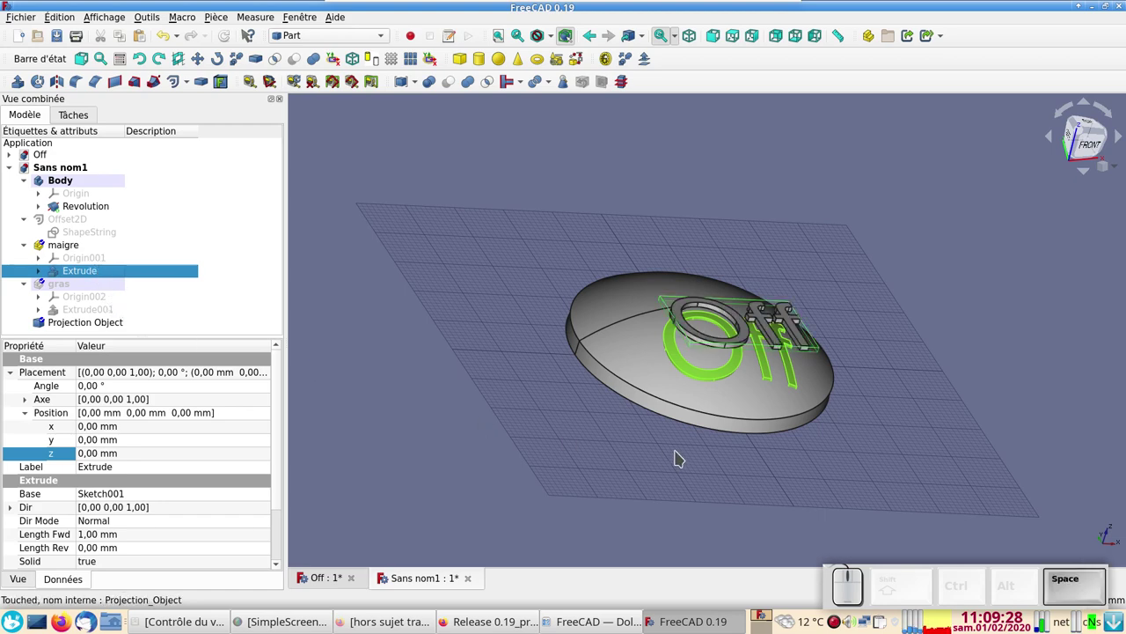
Set the Projection Object's Placement Position z to -3 mm to sink it into the dome
key(KP_2)
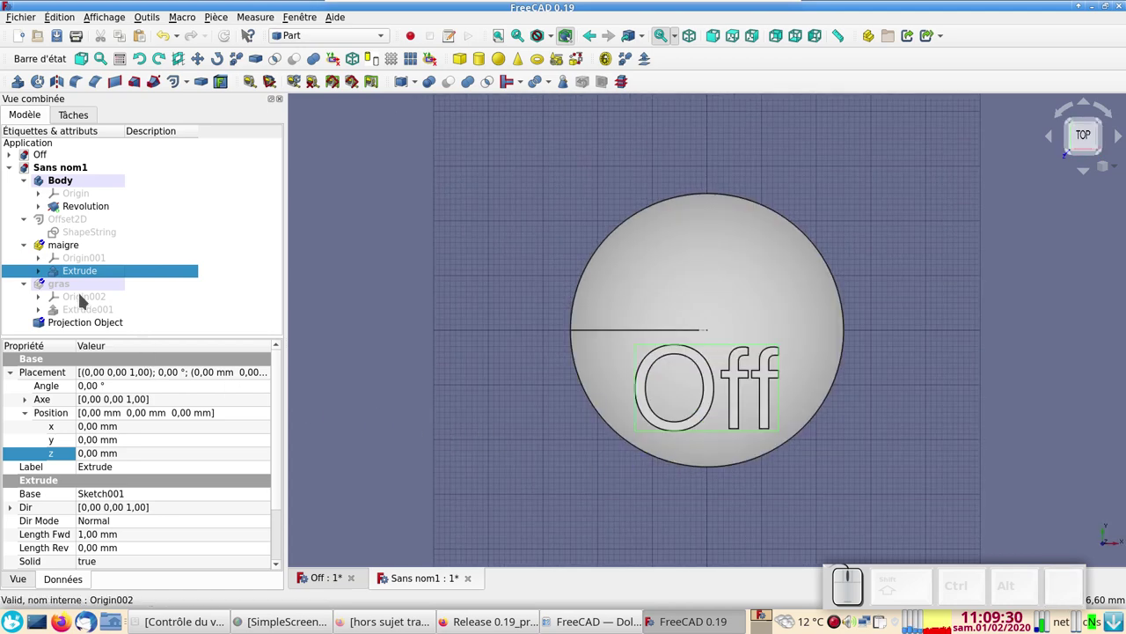
scroll(up, 3)
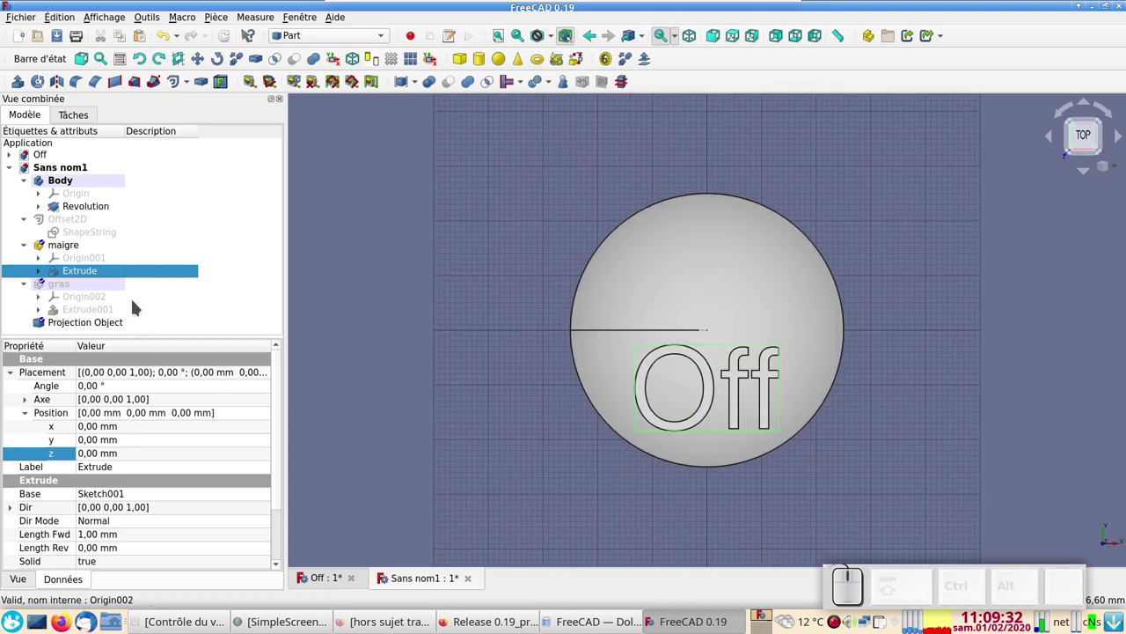
key(space)
click(81, 322)
click(450, 412)
key(space)
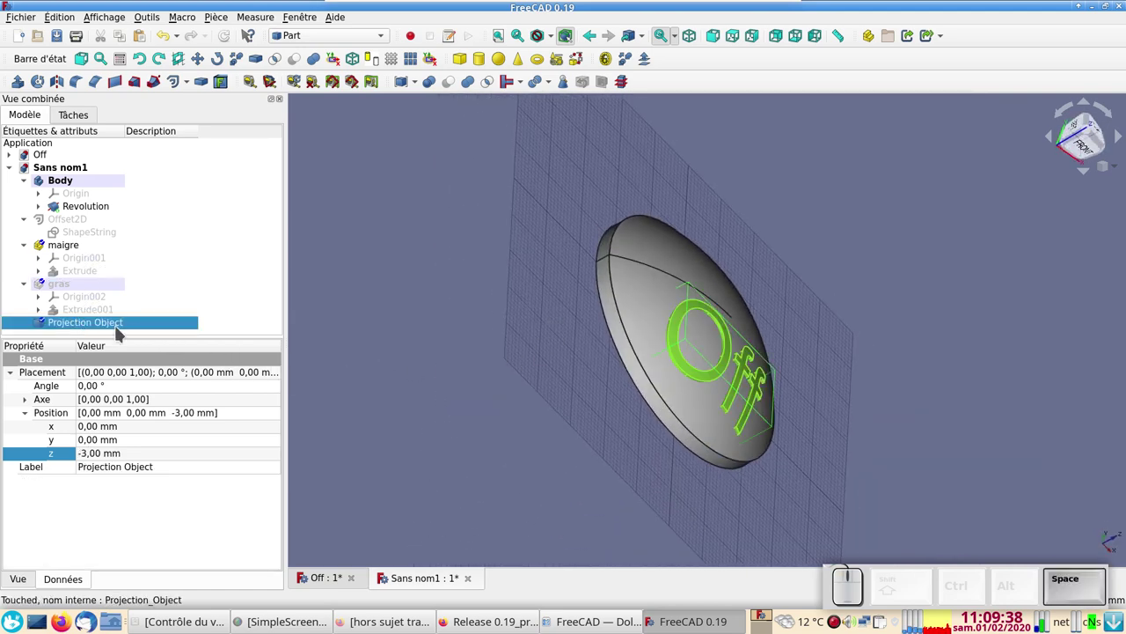
click(112, 325)
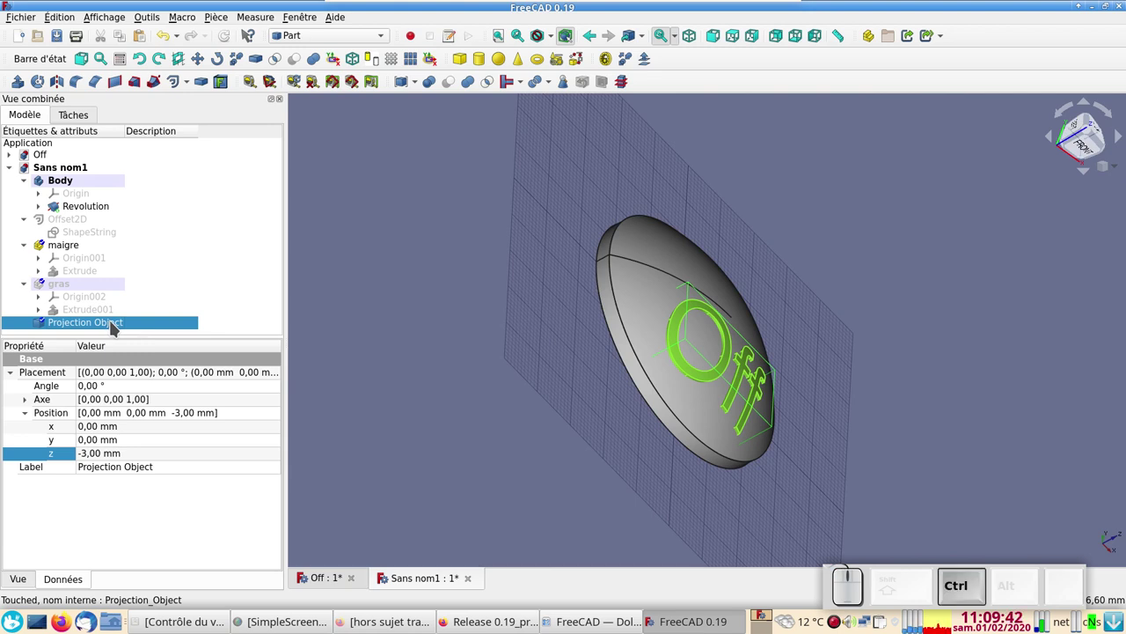
In Display Properties give the Projection Object blue shape and line colours
key(ctrl+d)
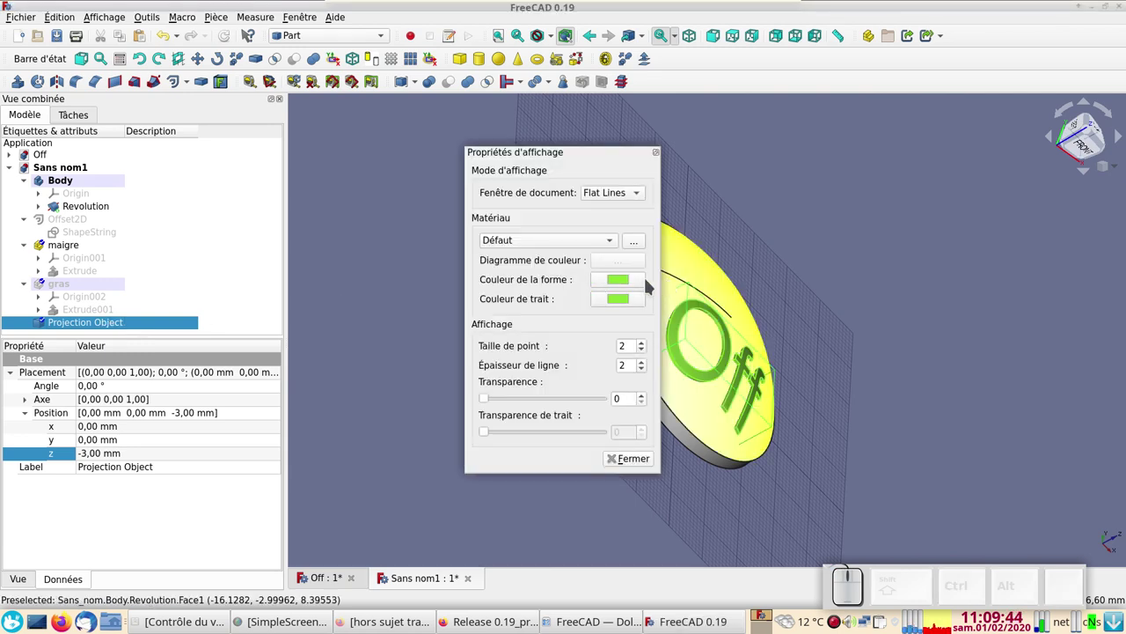
click(637, 284)
click(387, 218)
click(718, 397)
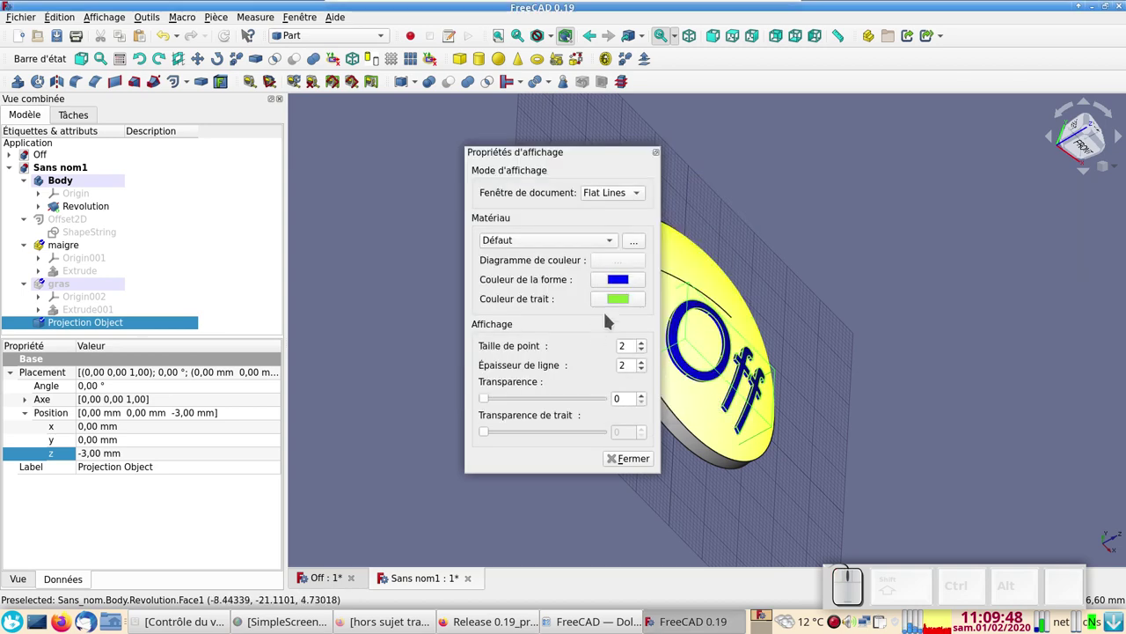
click(615, 302)
click(385, 218)
click(713, 399)
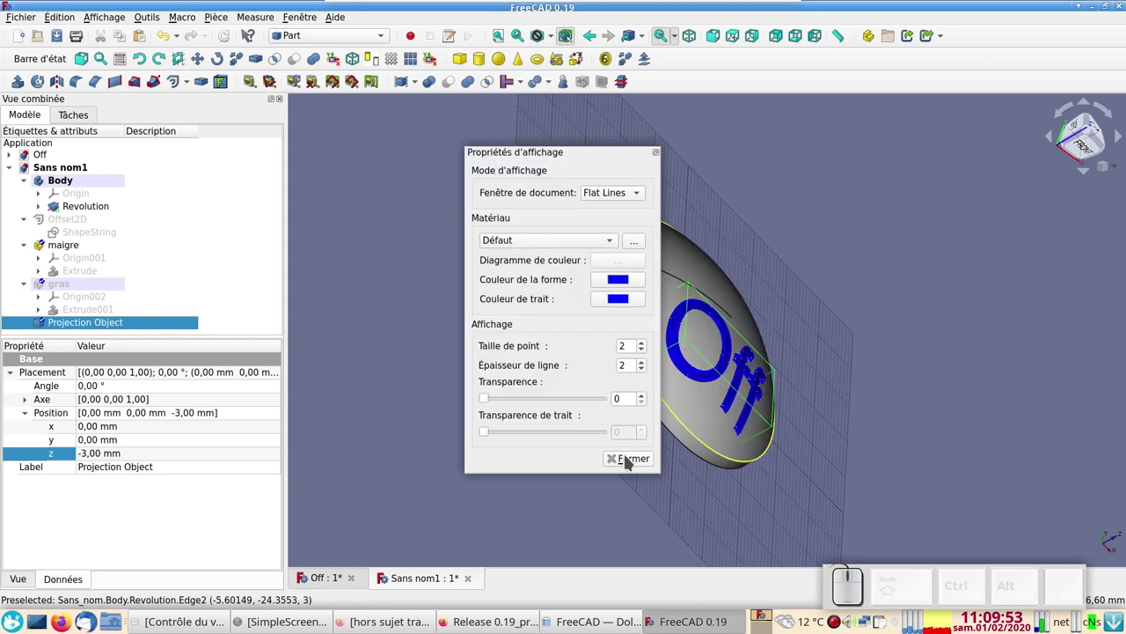
click(628, 458)
Hide the Projection Object so only the dome remains visible
click(479, 422)
click(445, 415)
click(67, 326)
key(space)
key(space)
Hide maigre's Extrude and look straight down on the disc
drag(388, 374, 78, 275)
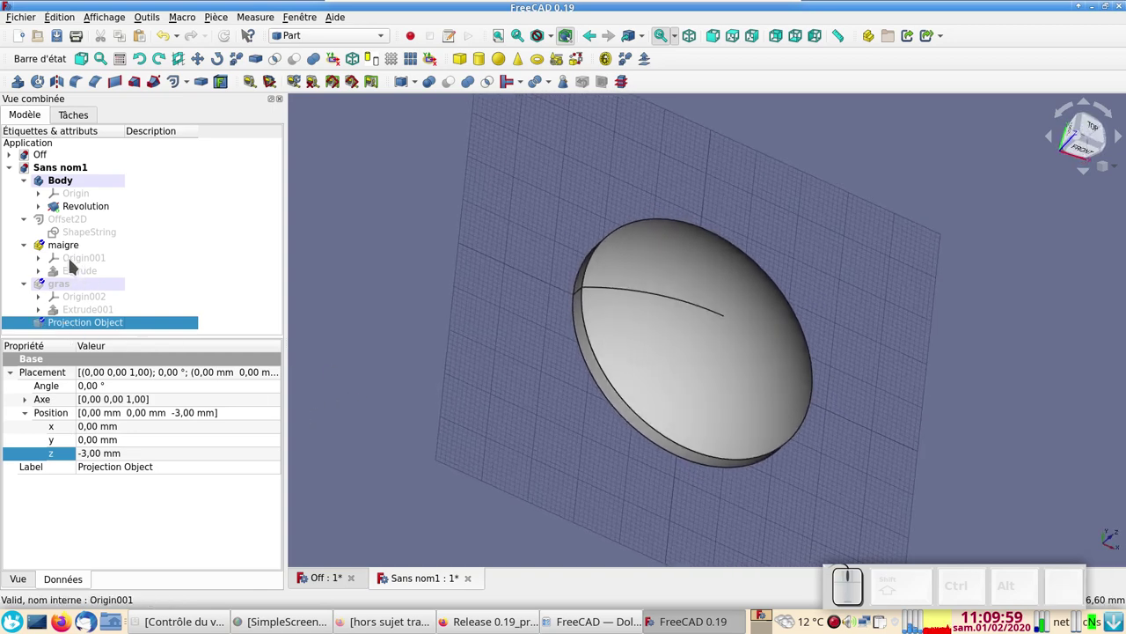
click(76, 248)
click(81, 275)
key(space)
key(KP_1)
key(KP_2)
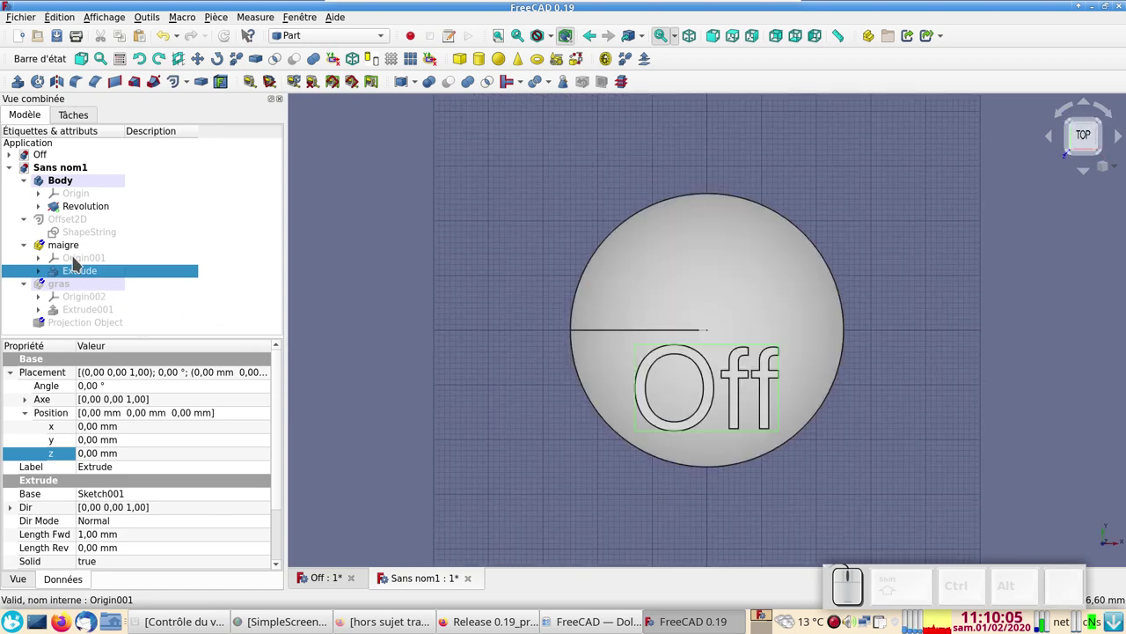
key(space)
Show the gras Extrude001 text and start a new Projection on surface
click(74, 284)
key(space)
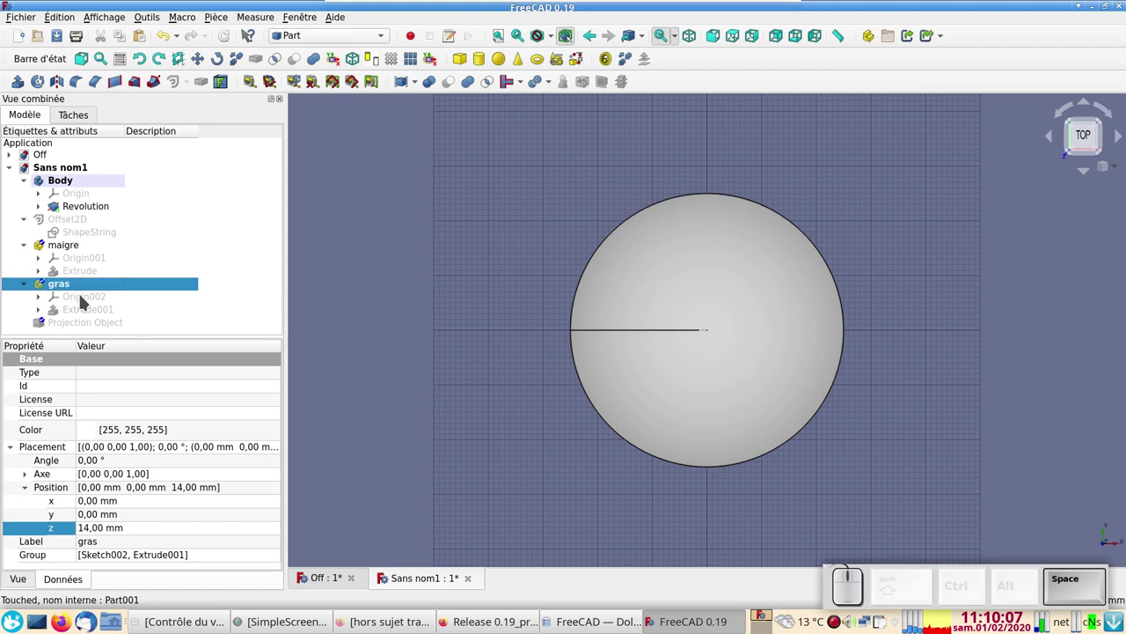
click(92, 301)
key(space)
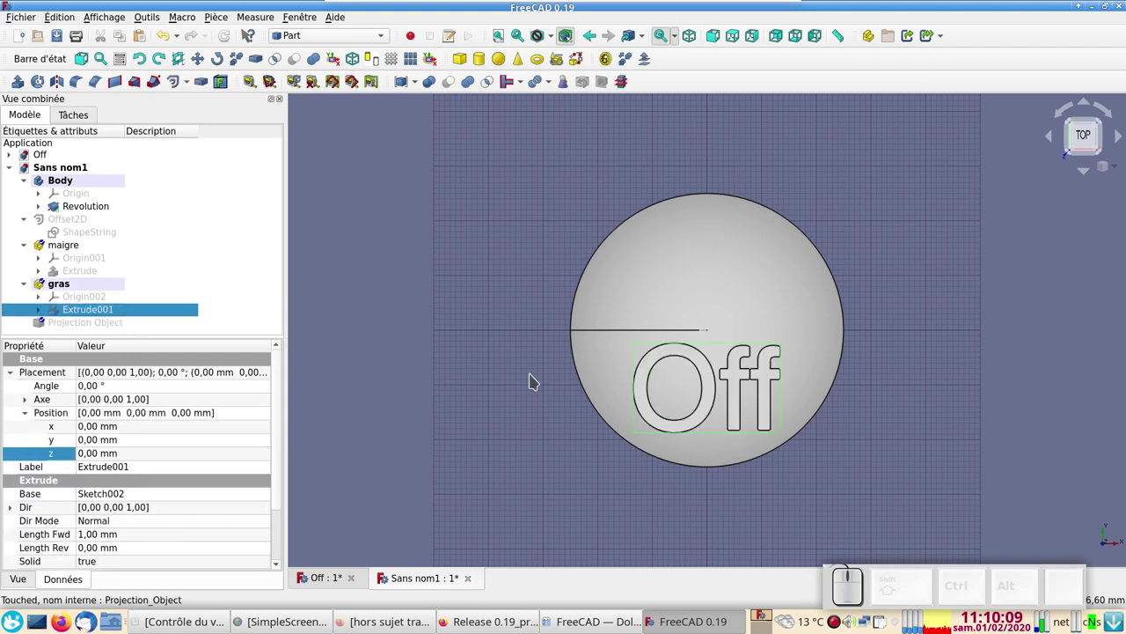
click(228, 81)
click(205, 196)
Pick the domed disc as projection surface and add each bold letter face
click(654, 279)
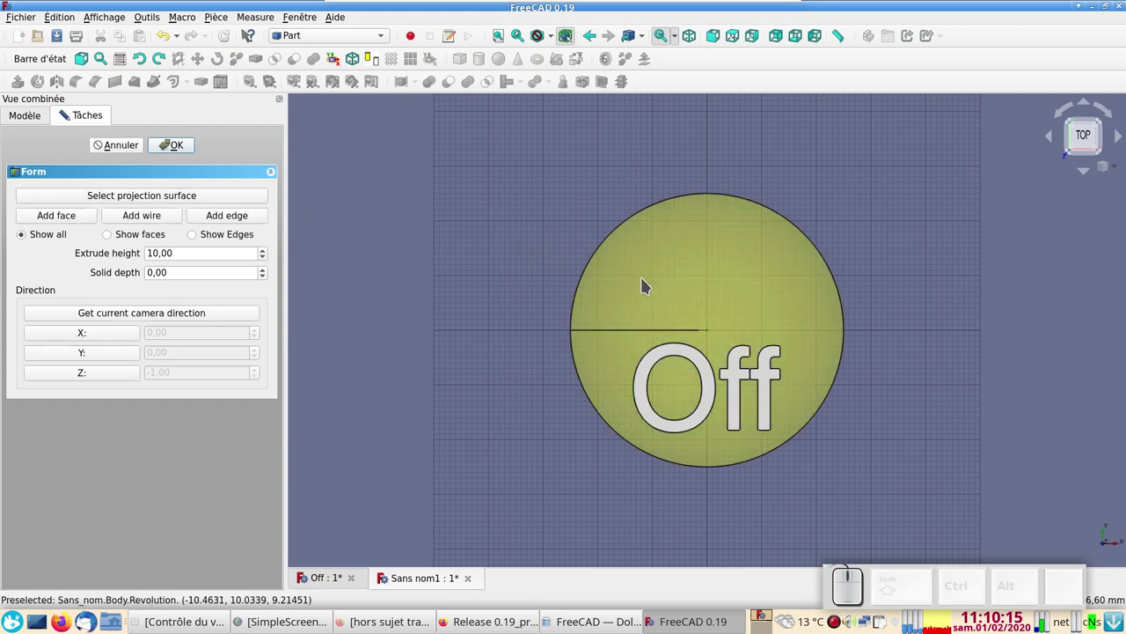
click(45, 221)
click(648, 406)
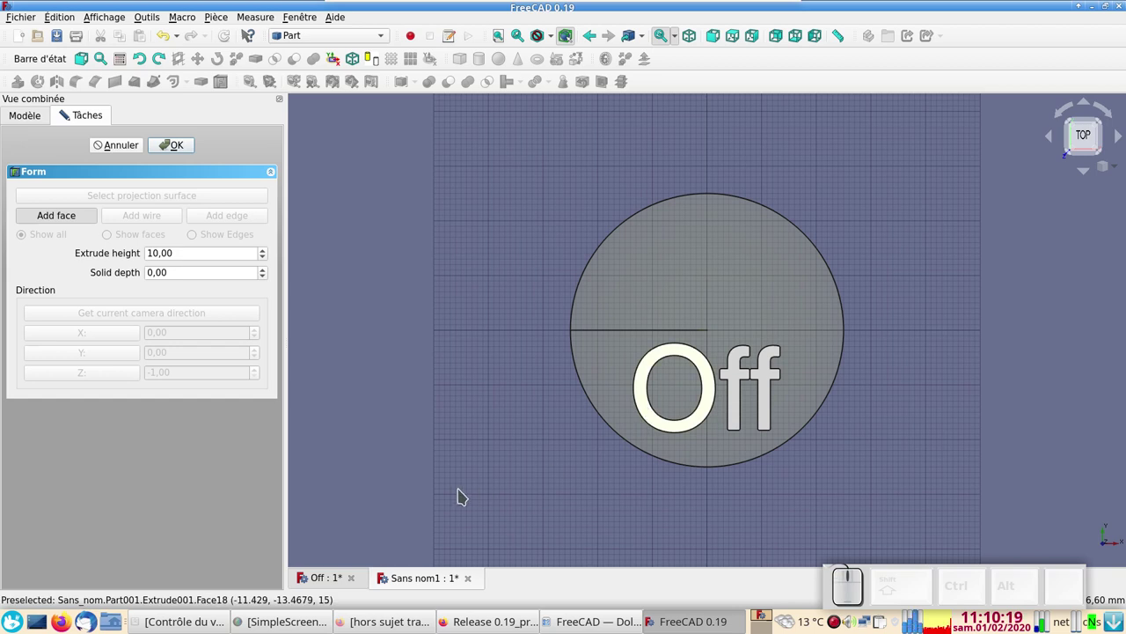
click(739, 419)
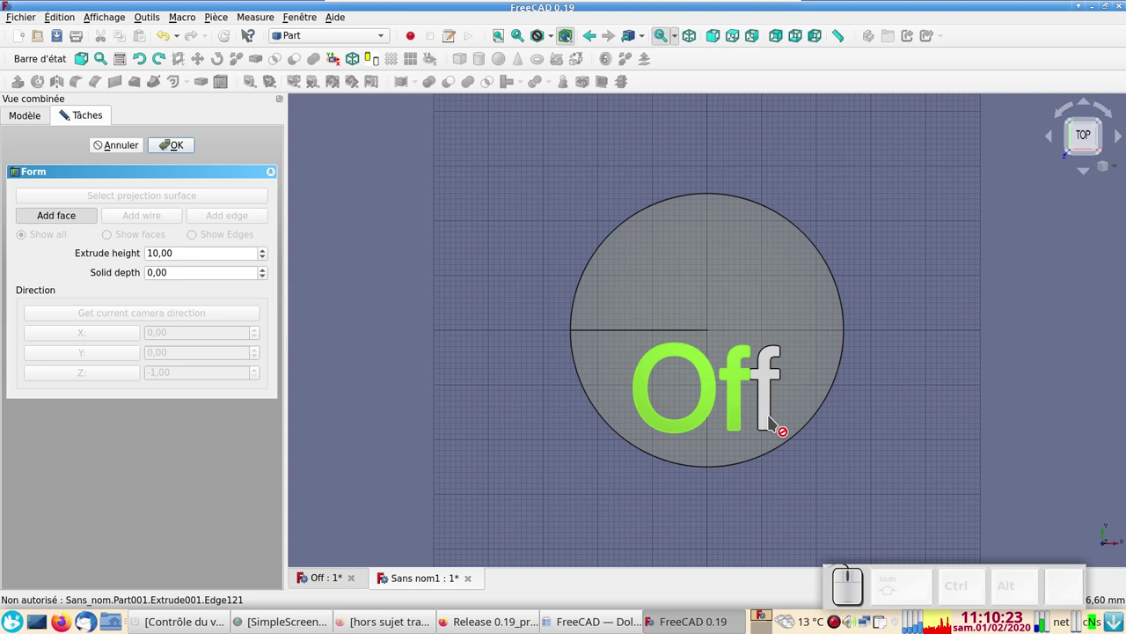
click(767, 422)
click(748, 511)
Set extrude height 3.5, solid depth 3 and create Projection Object001
click(63, 106)
key(KP_3)
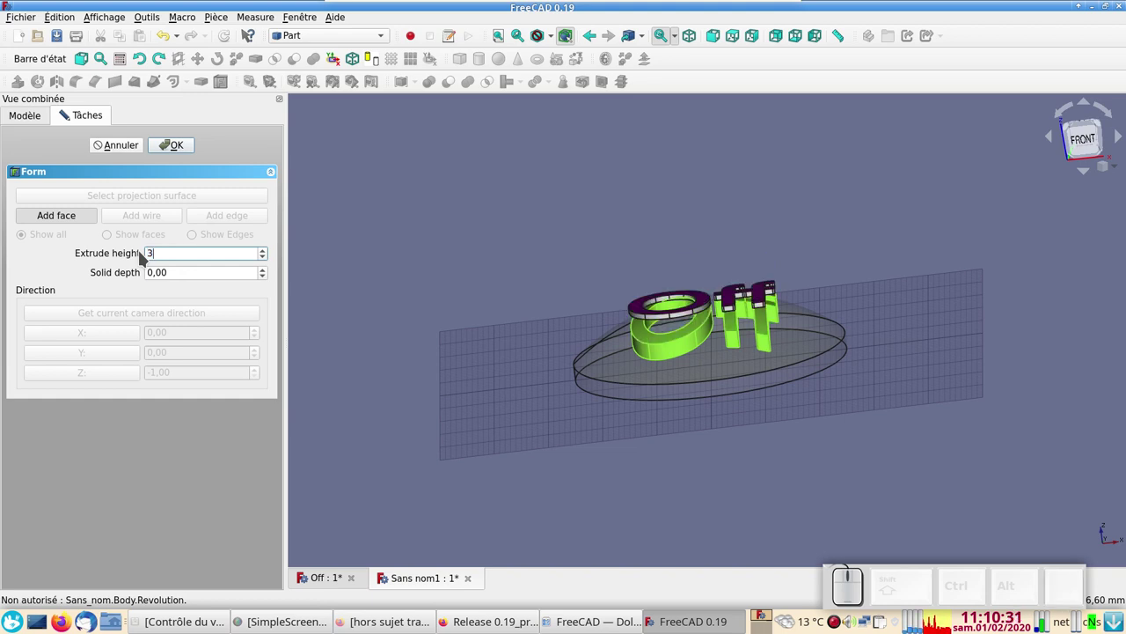
key(,)
key(KP_5)
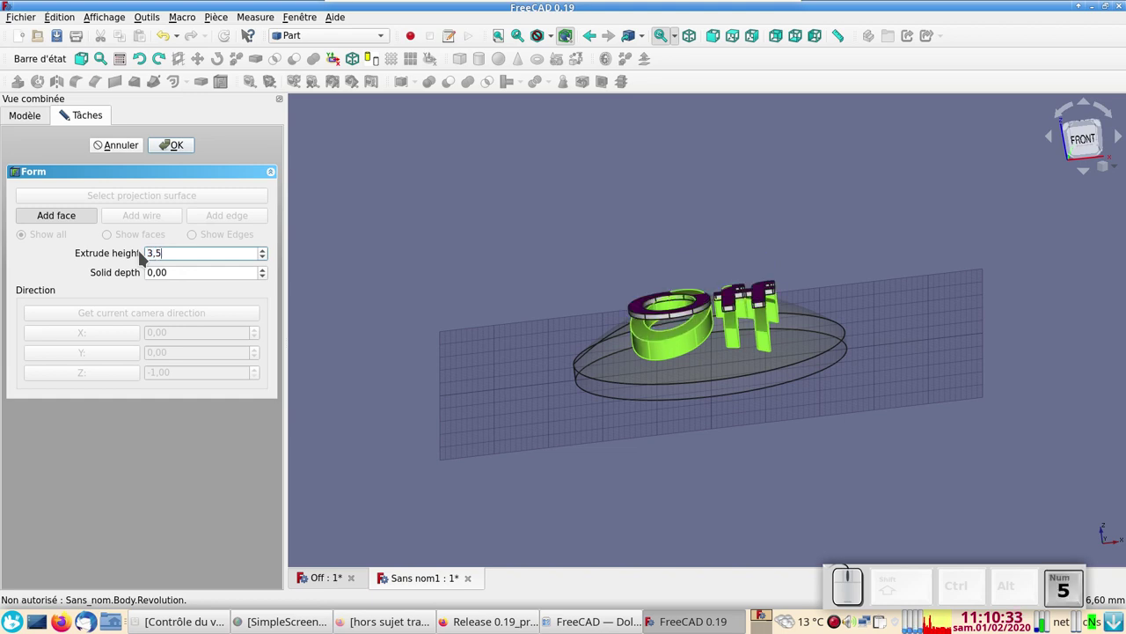
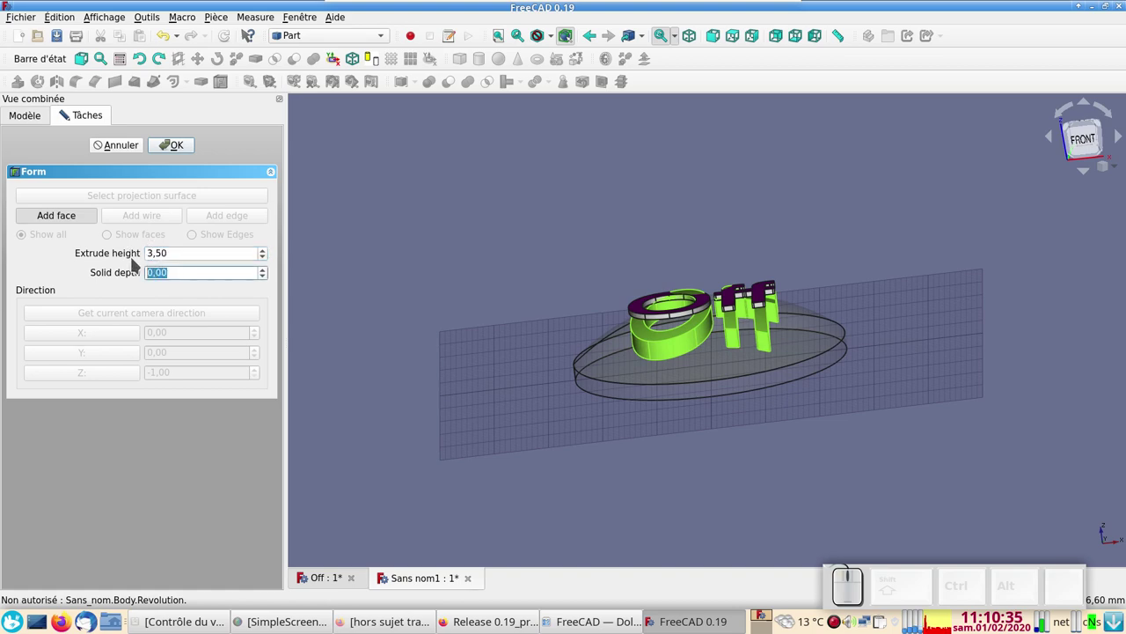
key(KP_3)
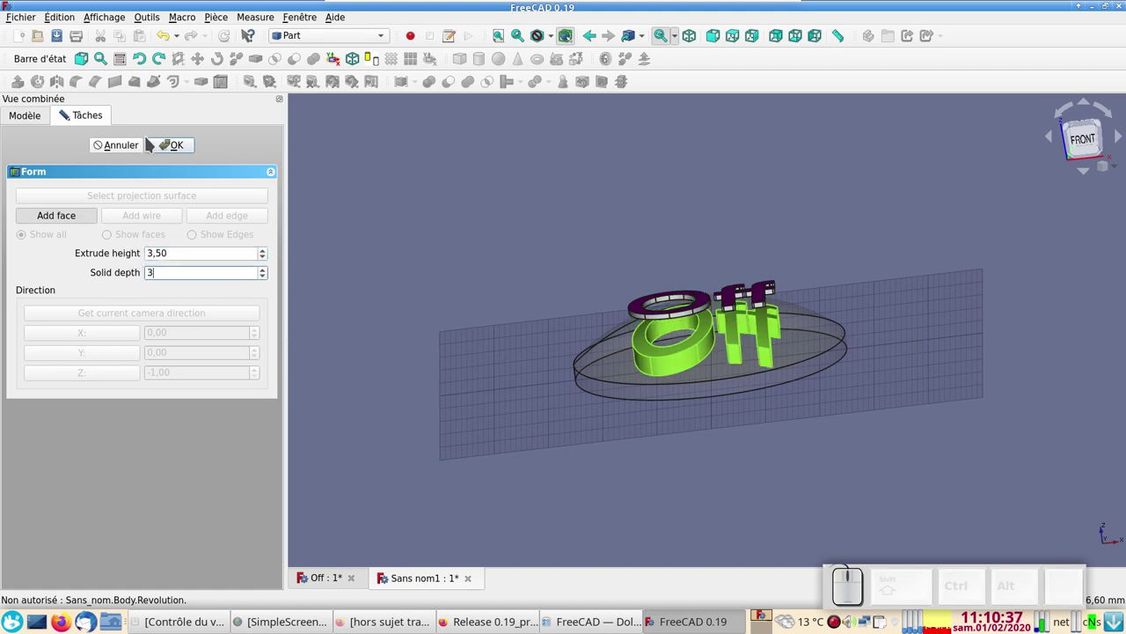
click(168, 141)
click(498, 306)
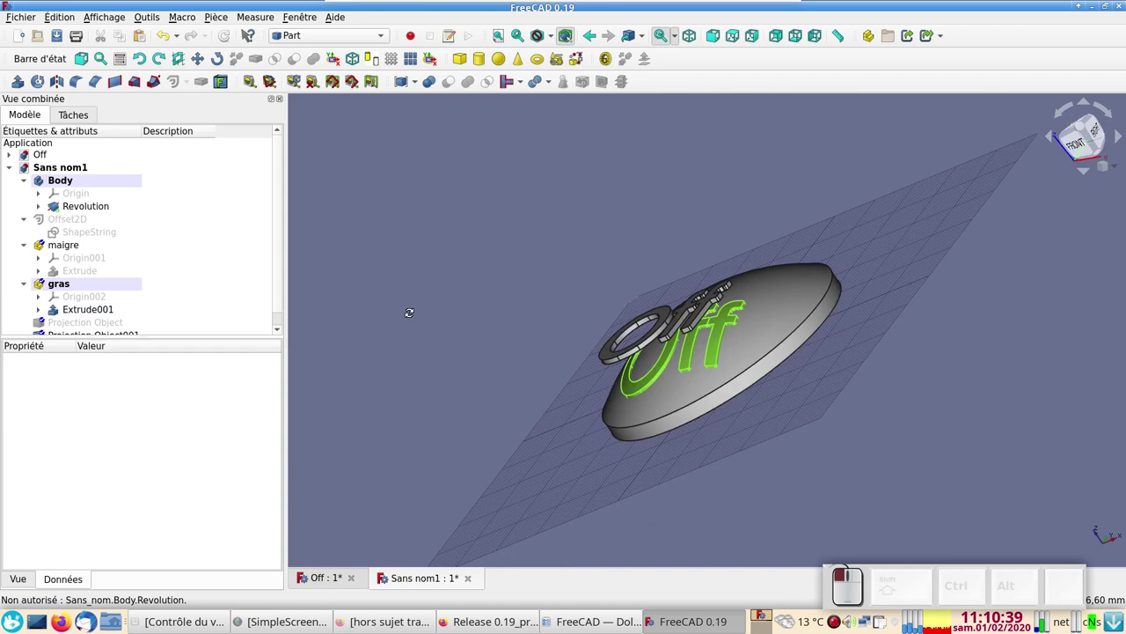
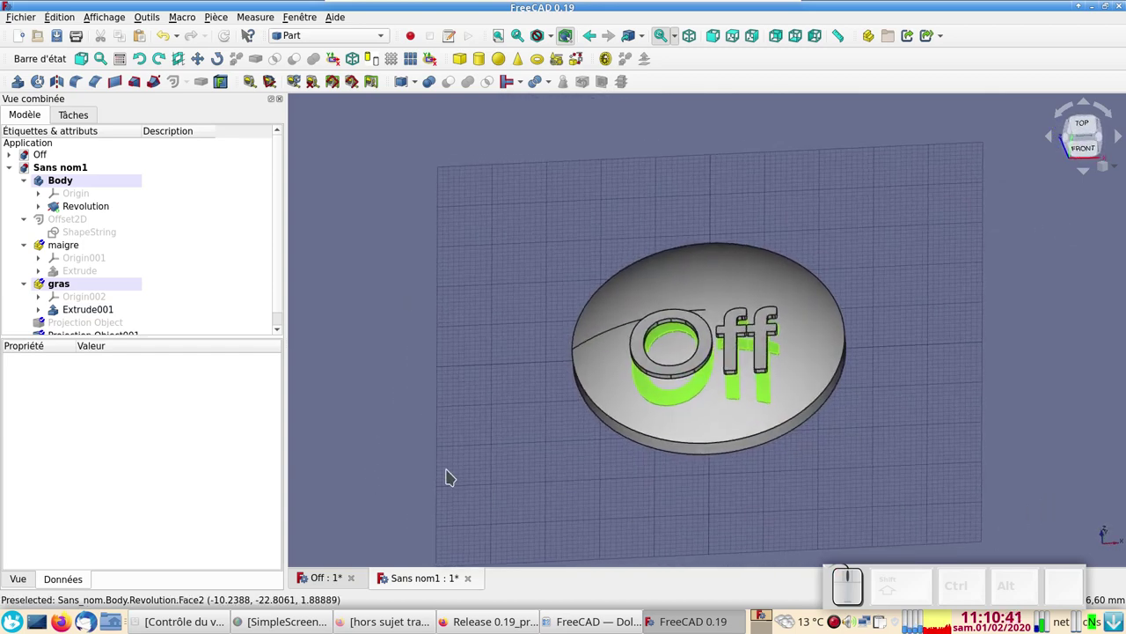
Select the dome Revolution and Projection Object001 together for a boolean cut
scroll(down, 3)
scroll(up, 3)
click(411, 423)
click(613, 392)
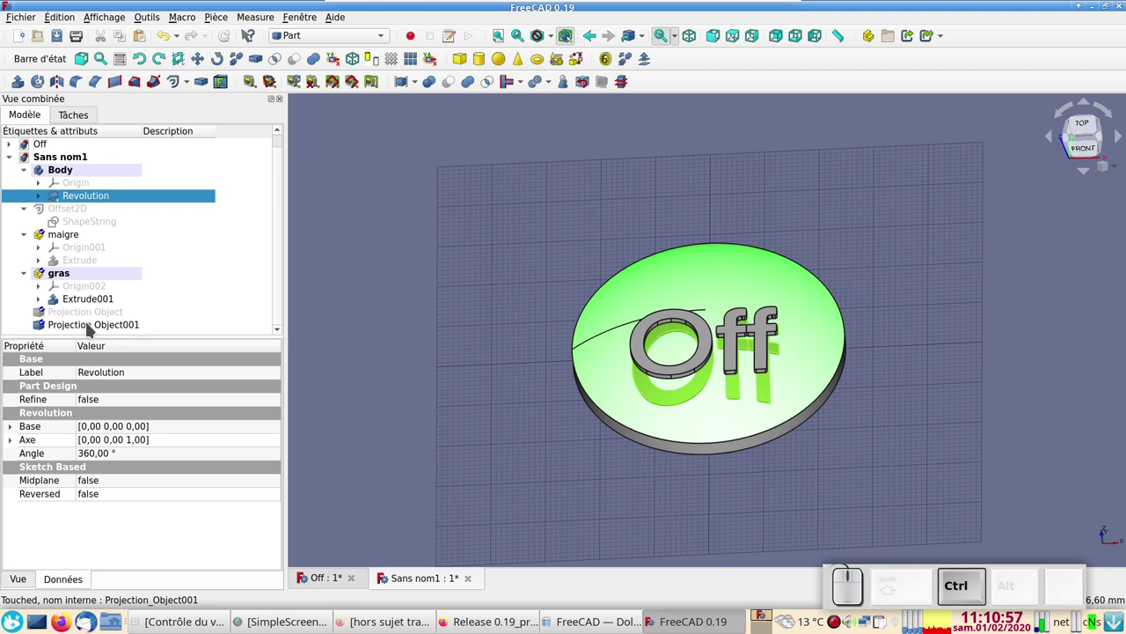
click(89, 326)
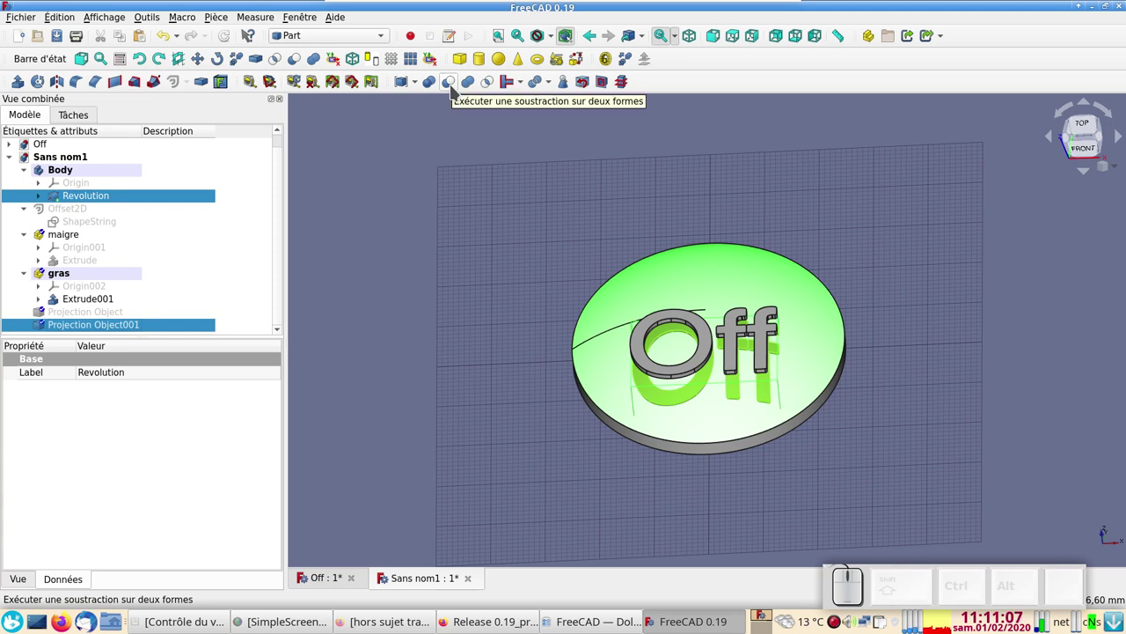
Boolean-cut Projection Object001 out of the dome Revolution and hide the bold Extrude001 text
click(454, 88)
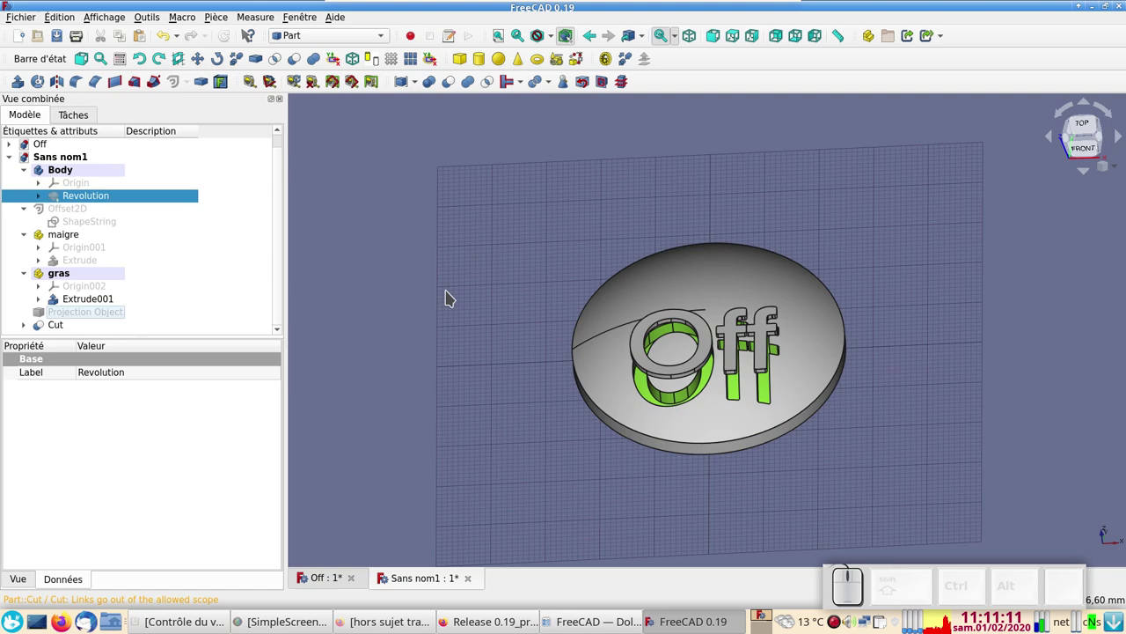
click(426, 77)
key(space)
click(426, 77)
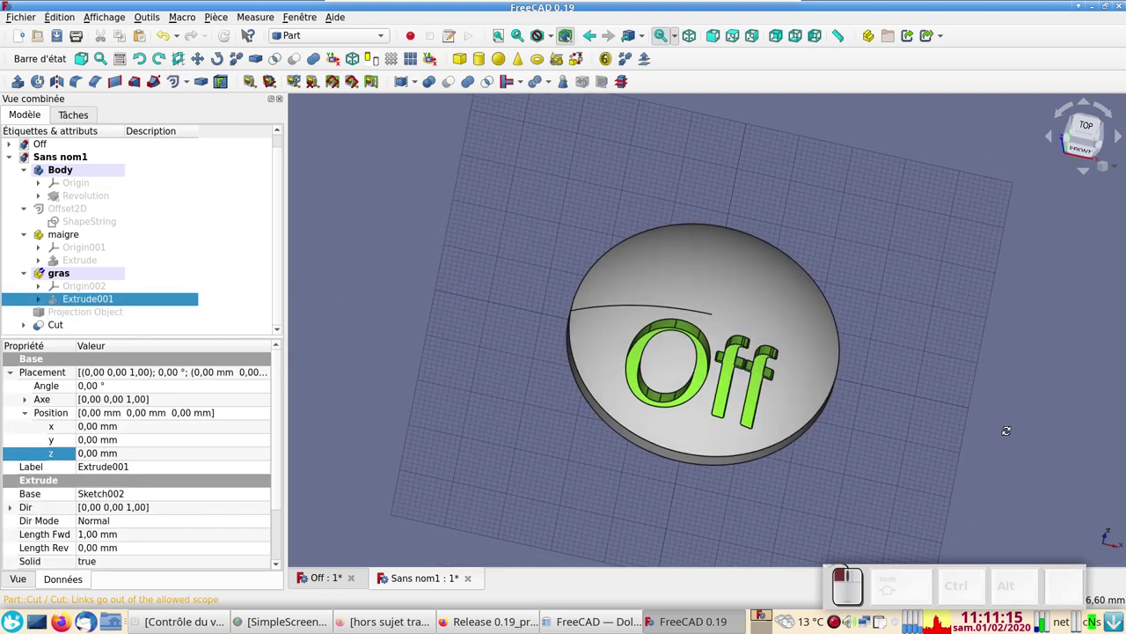
scroll(down, 3)
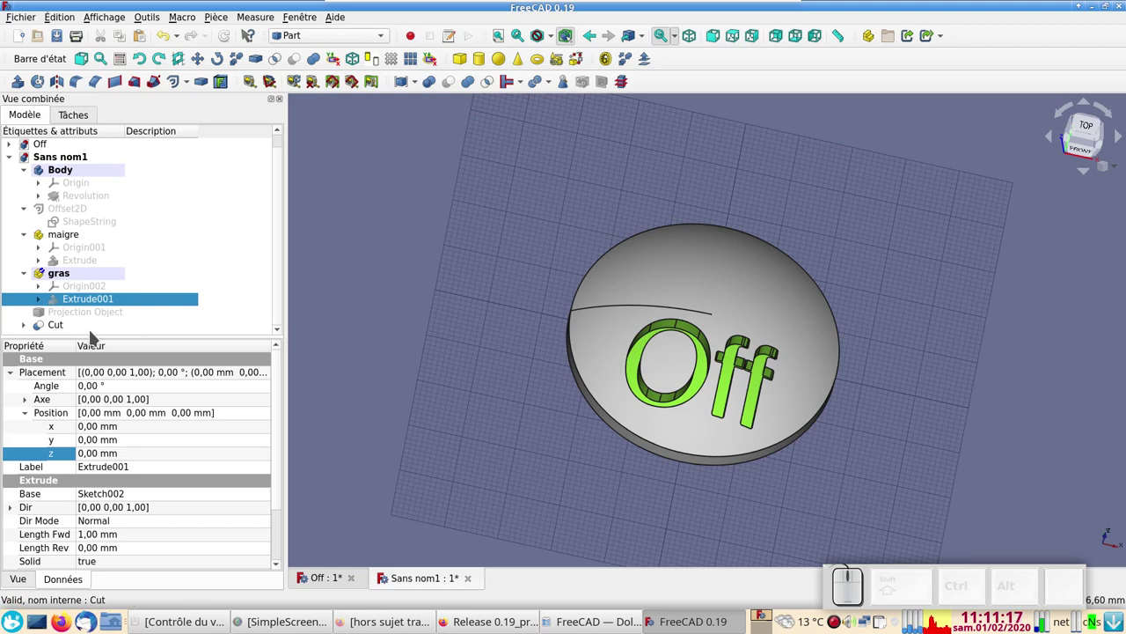
Show the blue projected Off lettering again and select the Cut result in the tree
click(426, 77)
key(space)
click(426, 77)
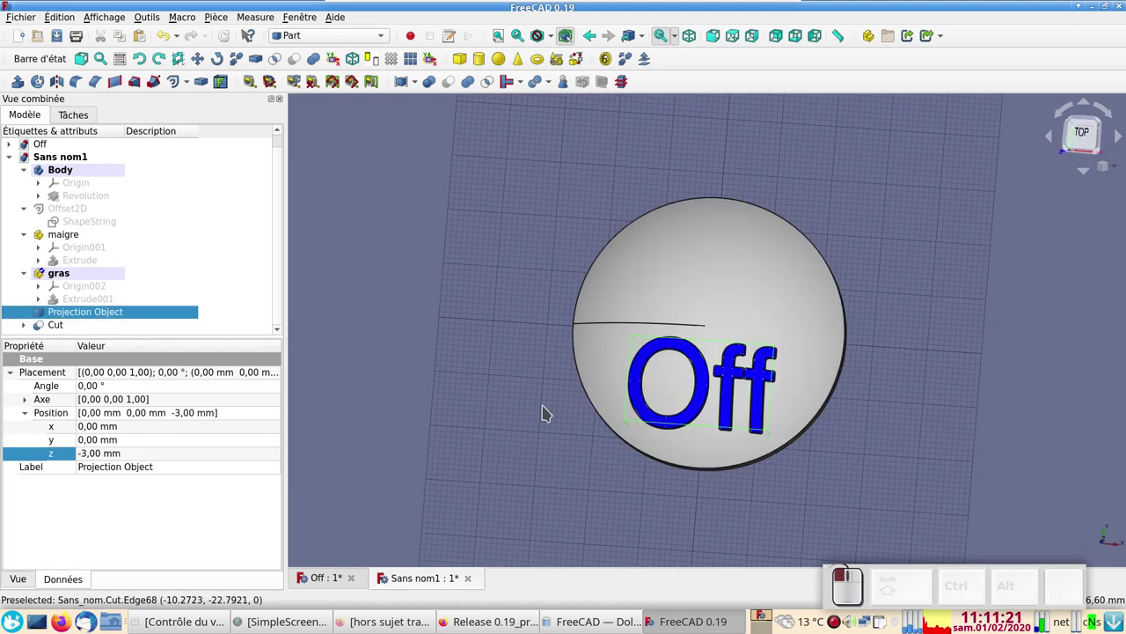
click(427, 77)
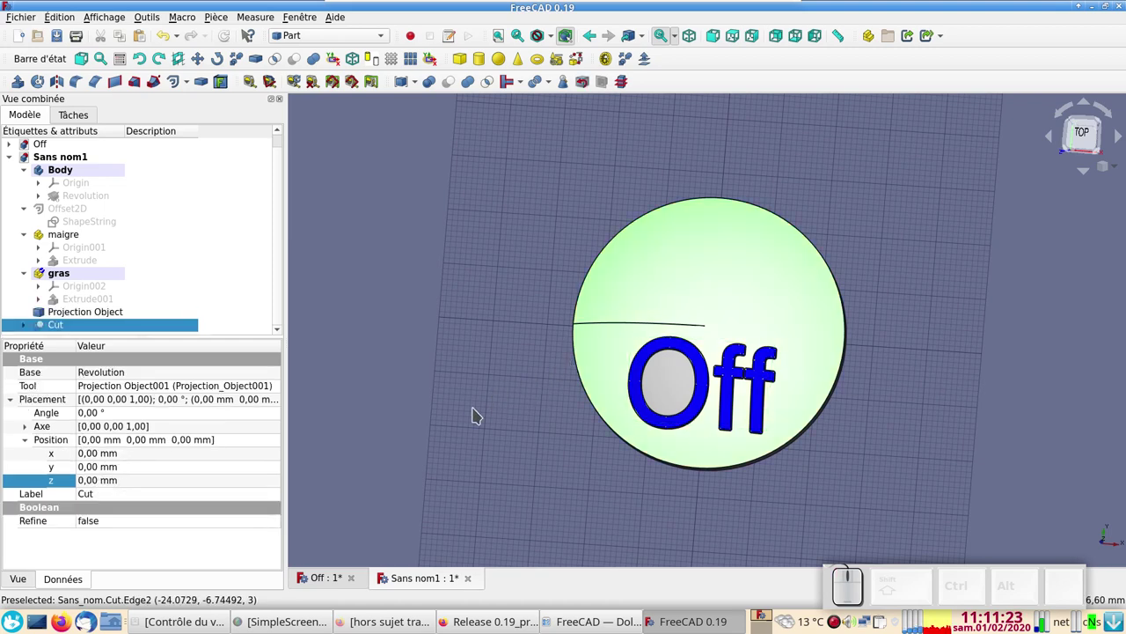
Set the Cut's shape colour (Couleur de la forme) to red via Display Properties and close
key(ctrl+d)
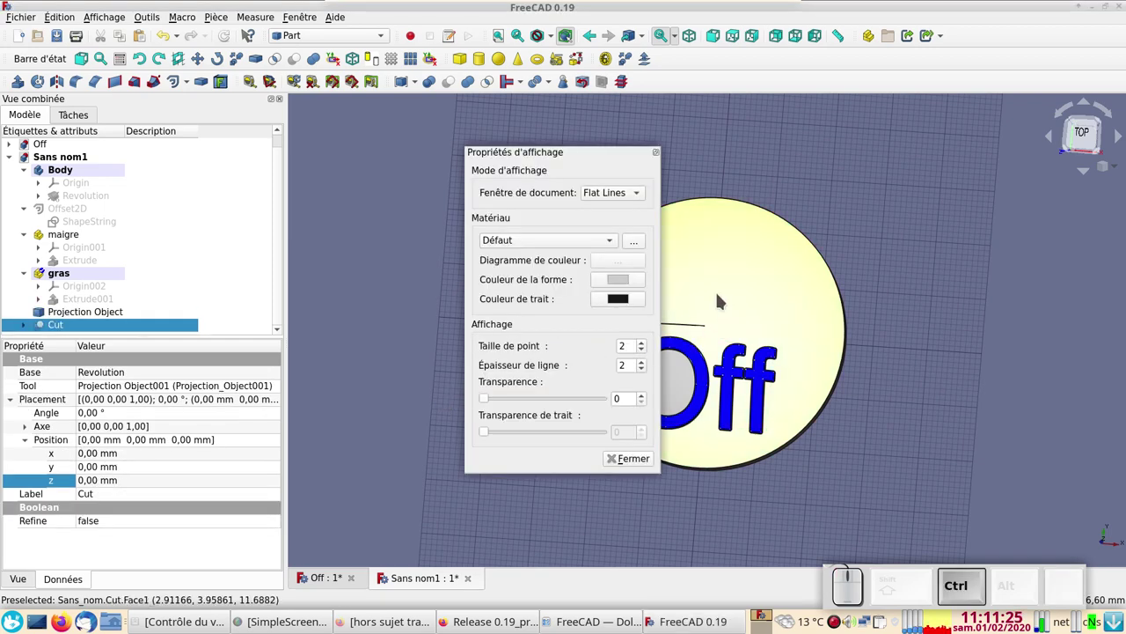
click(426, 76)
click(409, 233)
click(728, 398)
click(638, 463)
click(652, 486)
Orbit and zoom the view to inspect the red disc with blue inset Off lettering
scroll(up, 3)
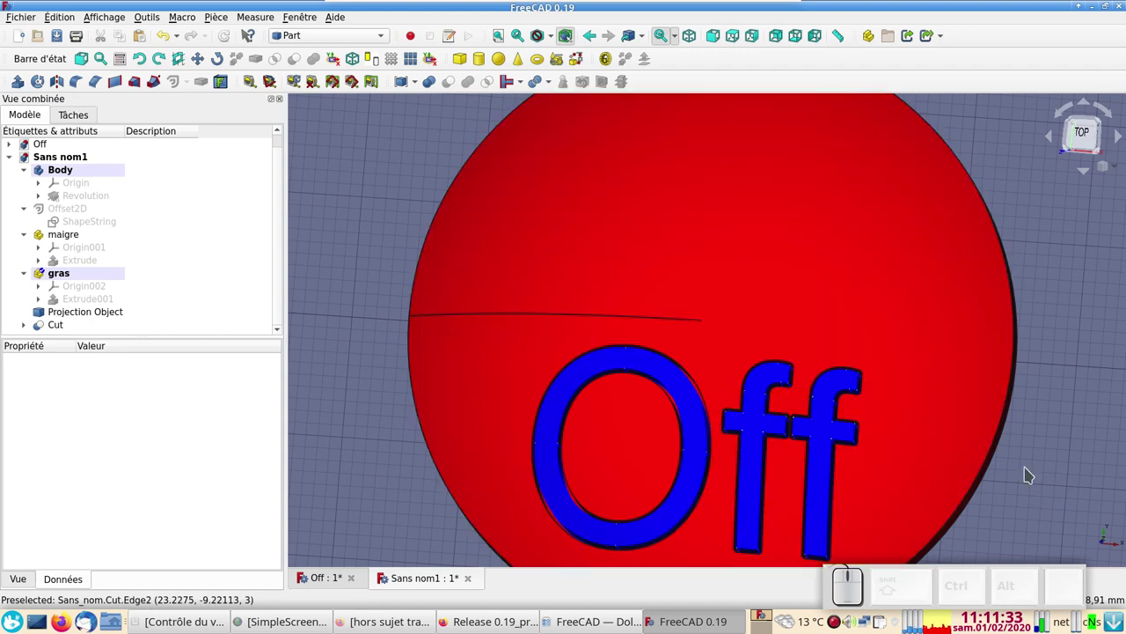
scroll(up, 3)
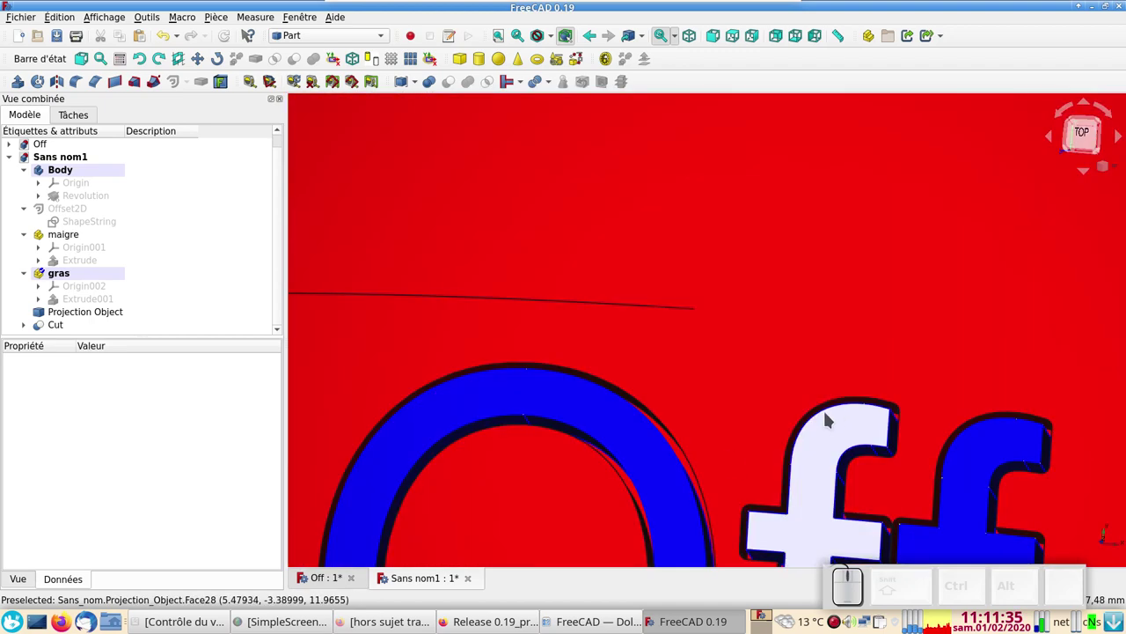
scroll(down, 3)
drag(508, 553, 444, 496)
click(412, 497)
scroll(down, 3)
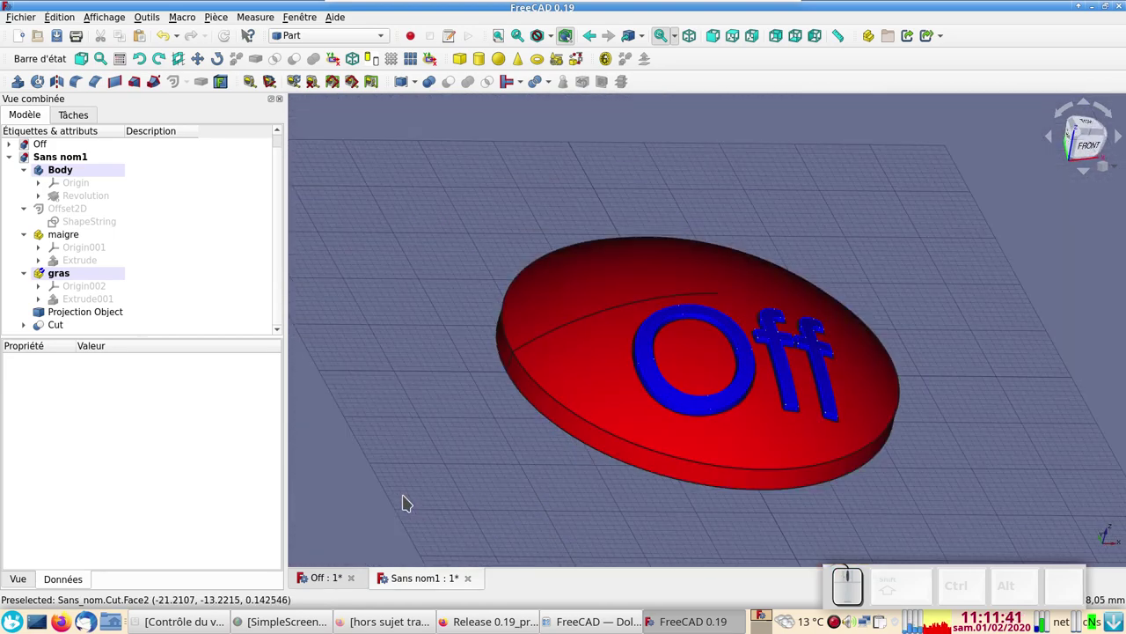
scroll(up, 3)
scroll(down, 3)
right_click(436, 451)
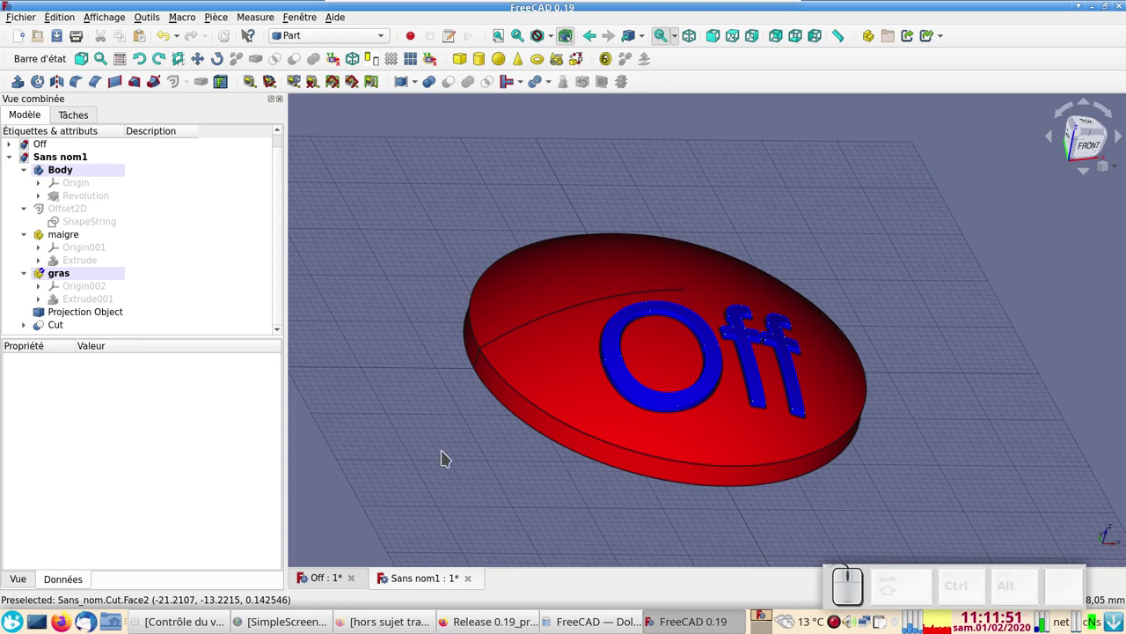
scroll(up, 3)
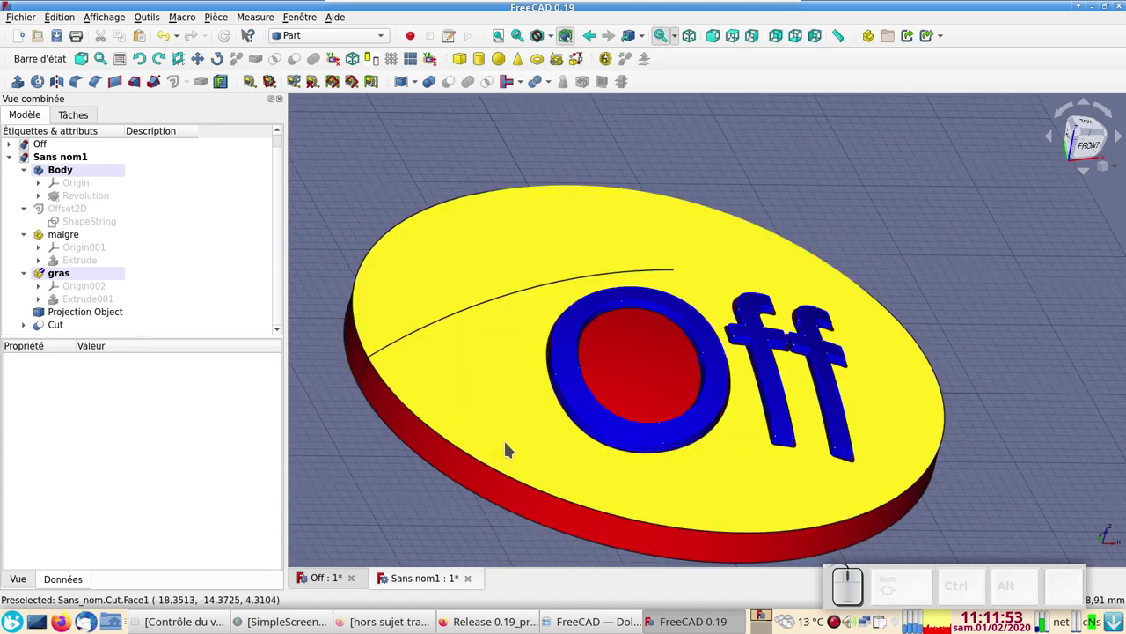